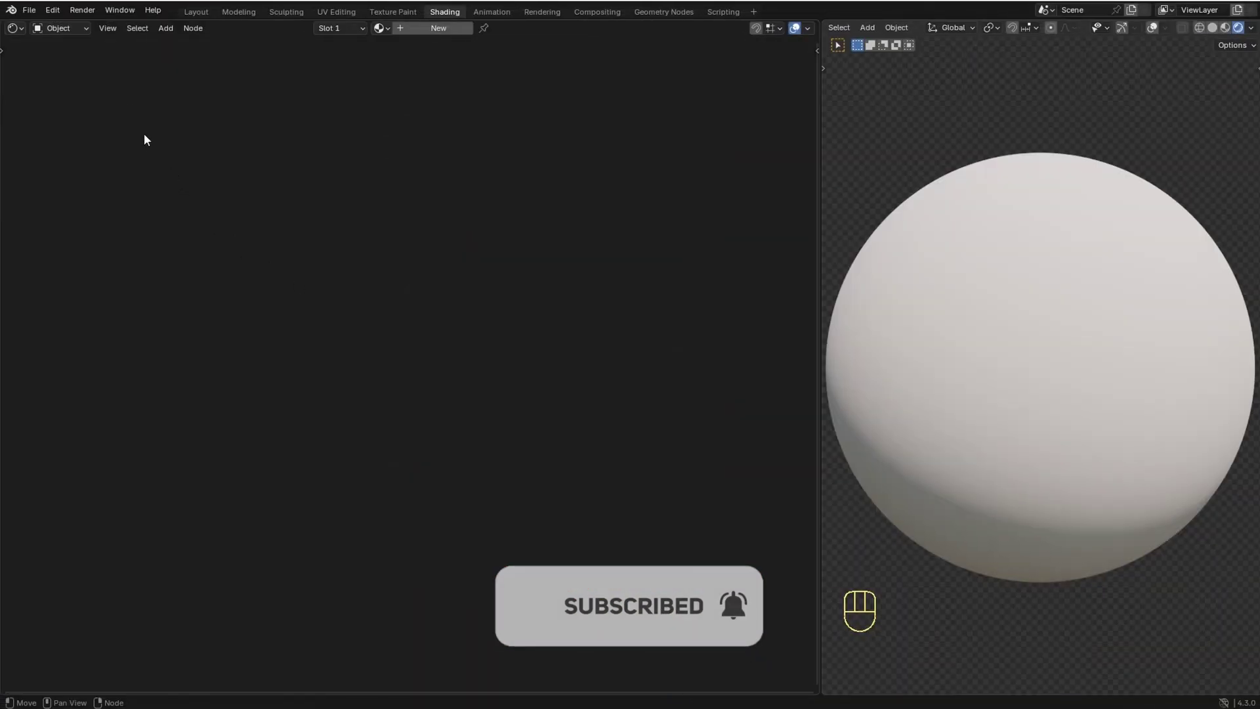
Step: Confirm the Node Wrangler add-on is enabled before building the material
left_click_drag(57, 19, 83, 210)
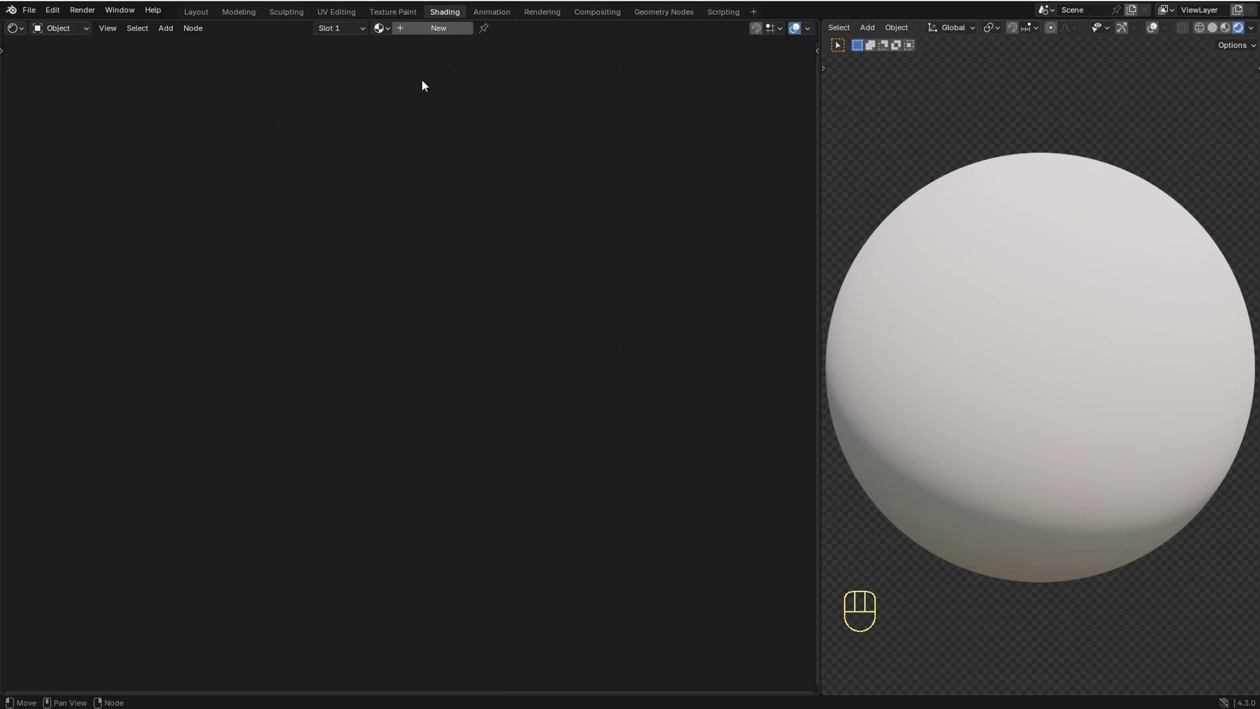
Step: Create a new material and add a Noise Texture with a Texture Coordinate input, dropping the Mapping node
left_click(436, 40)
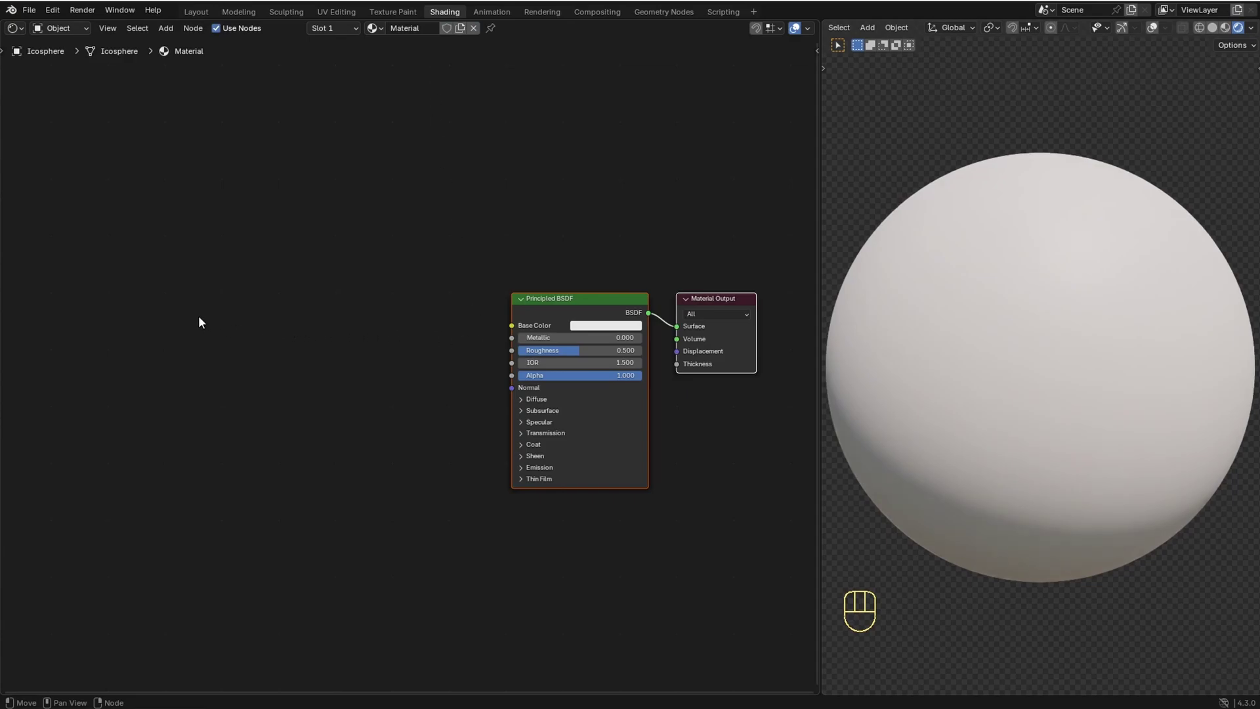
key("shift+a")
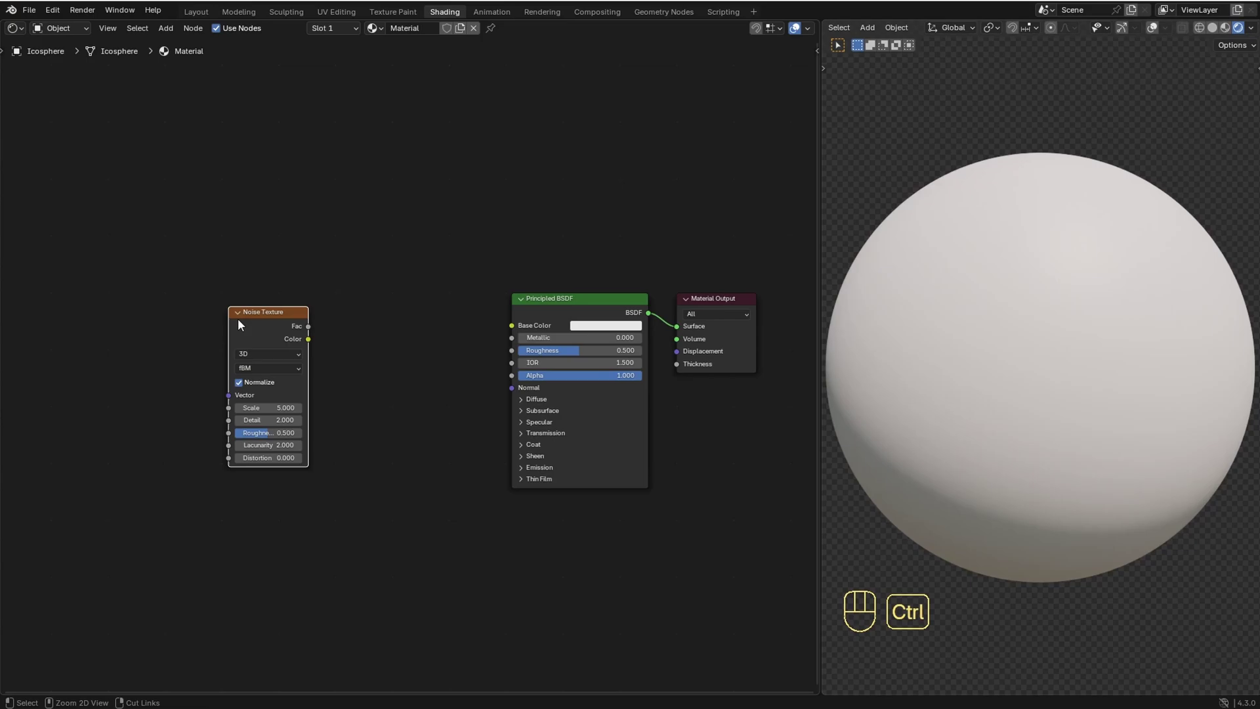
key("ctrl+t")
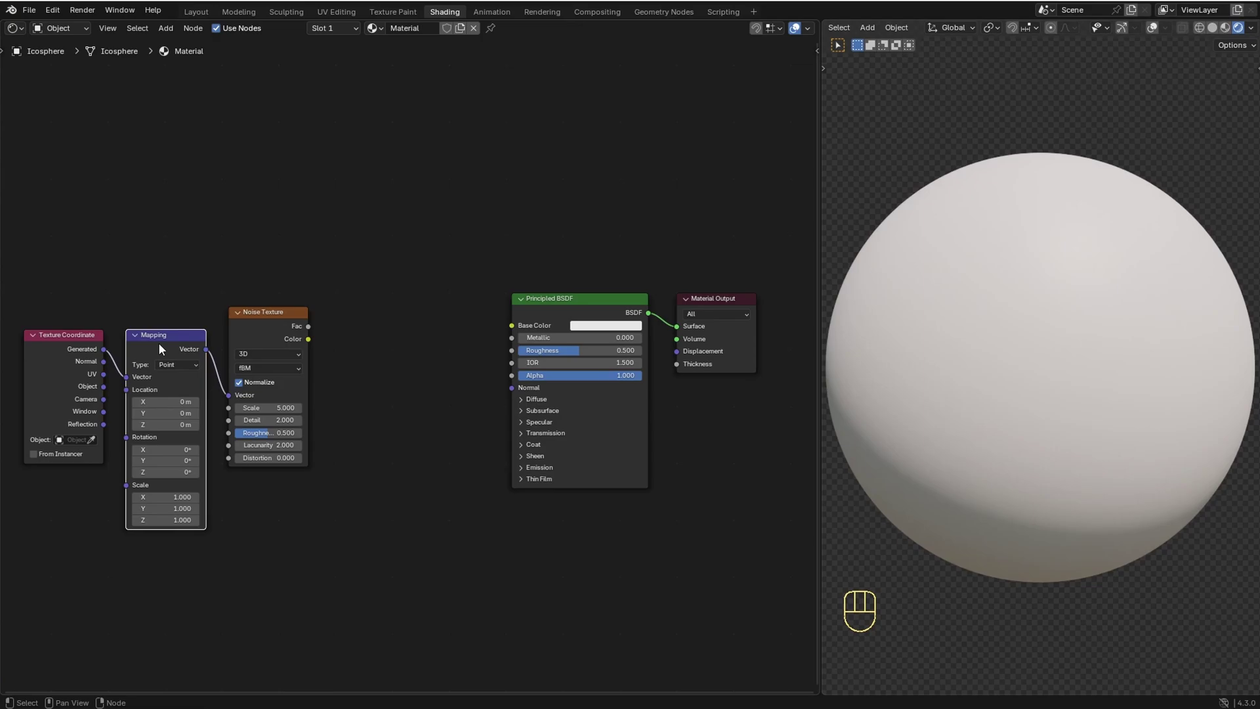
key("x")
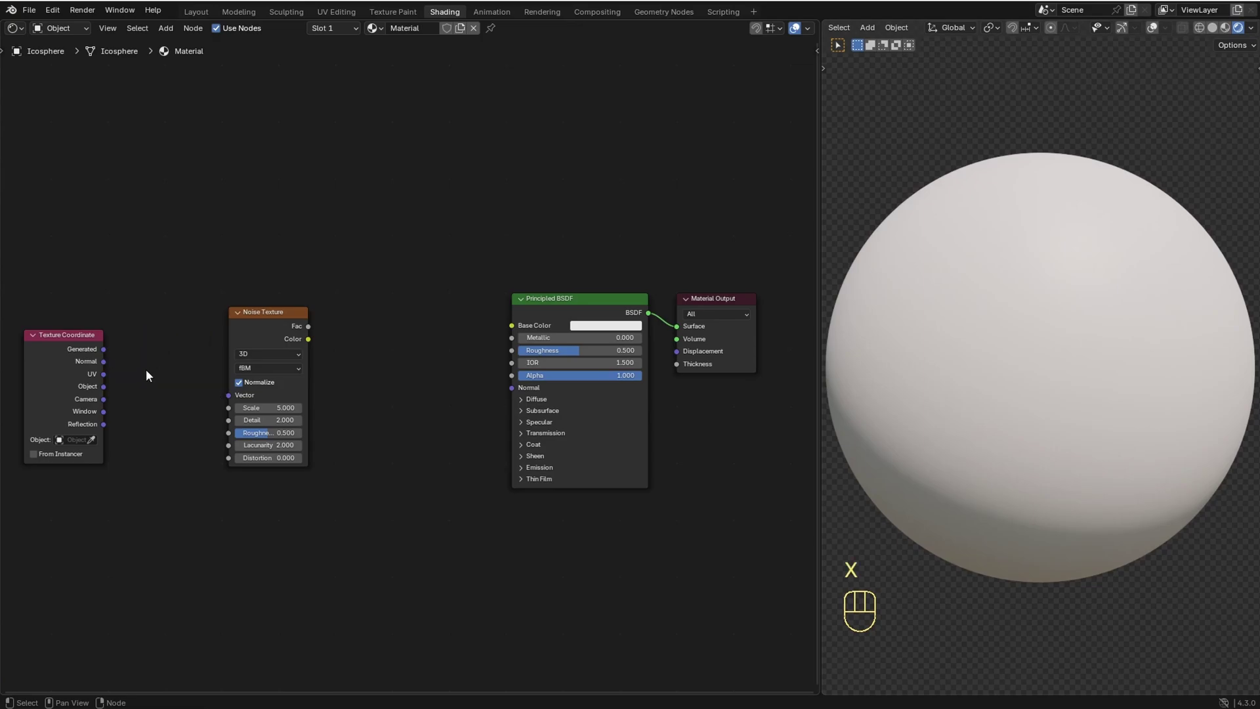
Step: Wire object coordinates into the noise and its colour into Base Color, with normalization off
left_click(107, 391)
left_click_drag(141, 407, 226, 402)
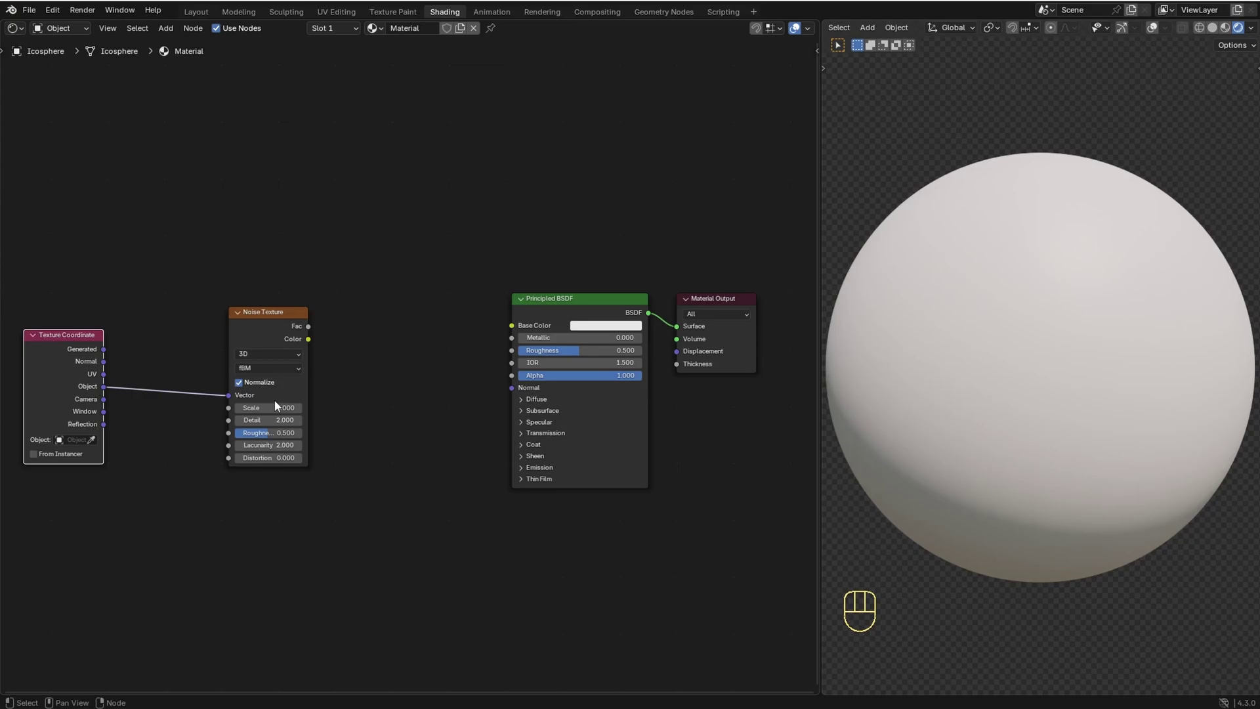
left_click(314, 346)
left_click_drag(333, 358, 515, 329)
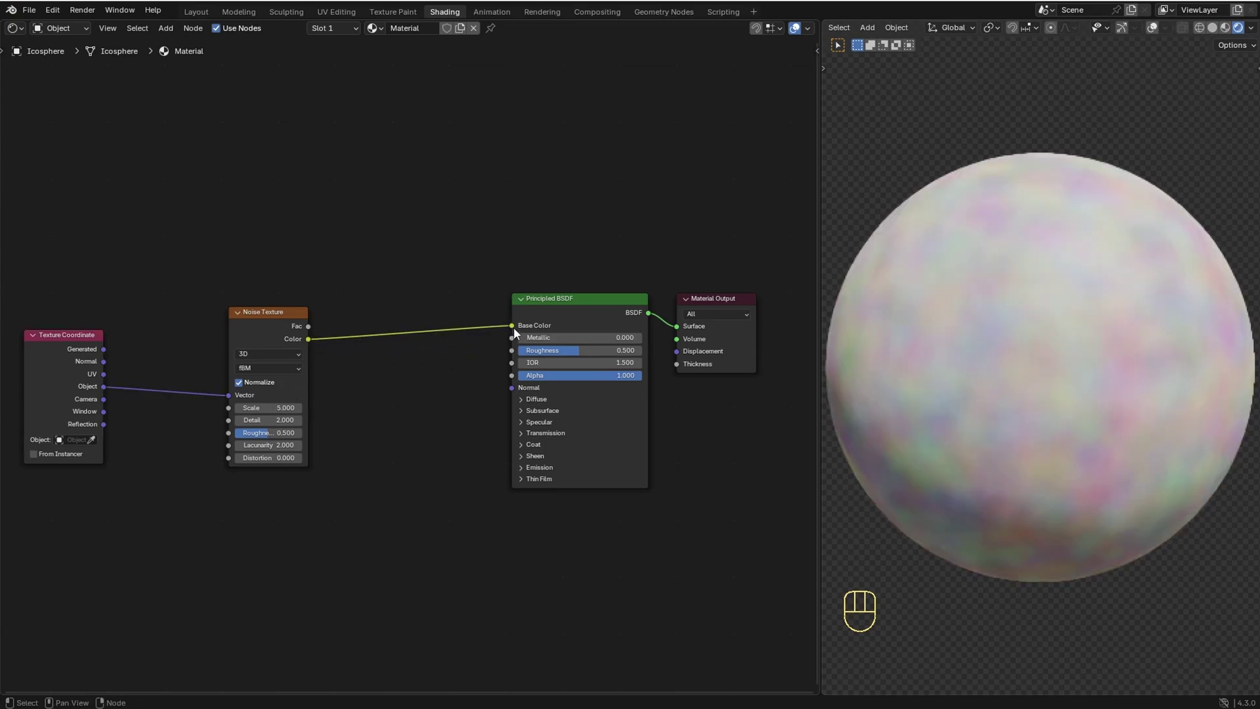
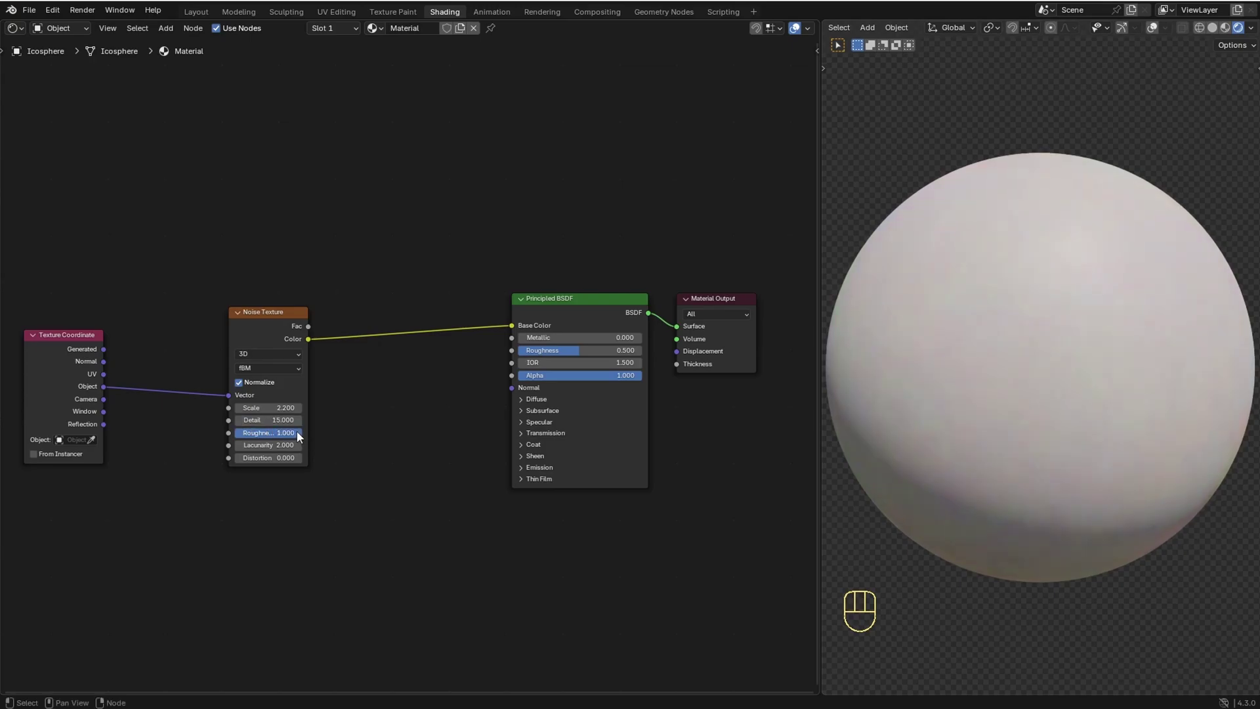
left_click(253, 391)
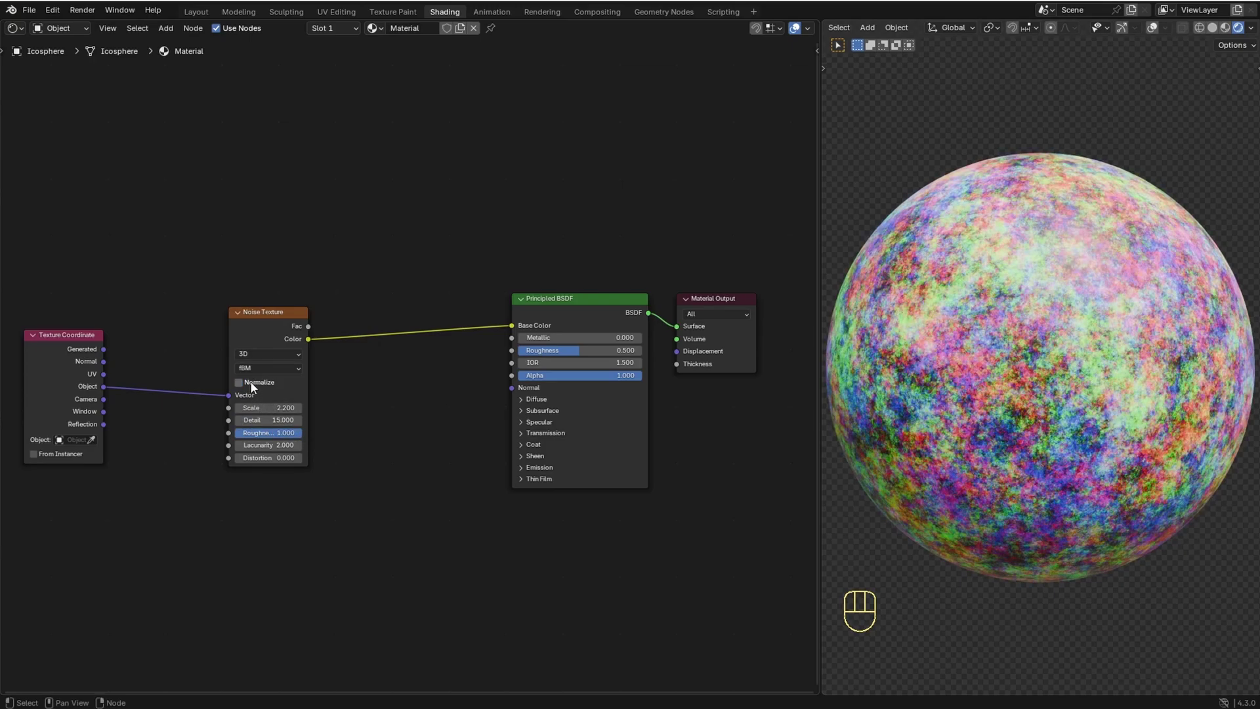
Step: Insert a Color Ramp after the noise and set its first stop to orange
key("shift+a")
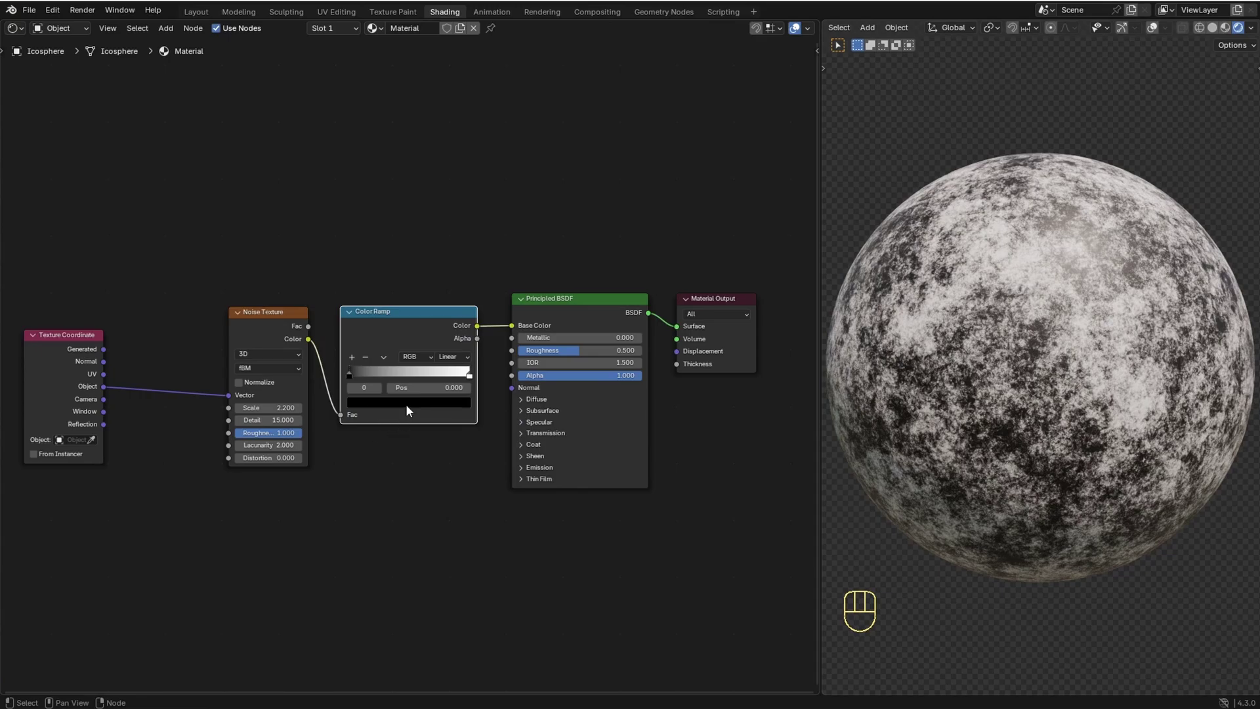
left_click(410, 411)
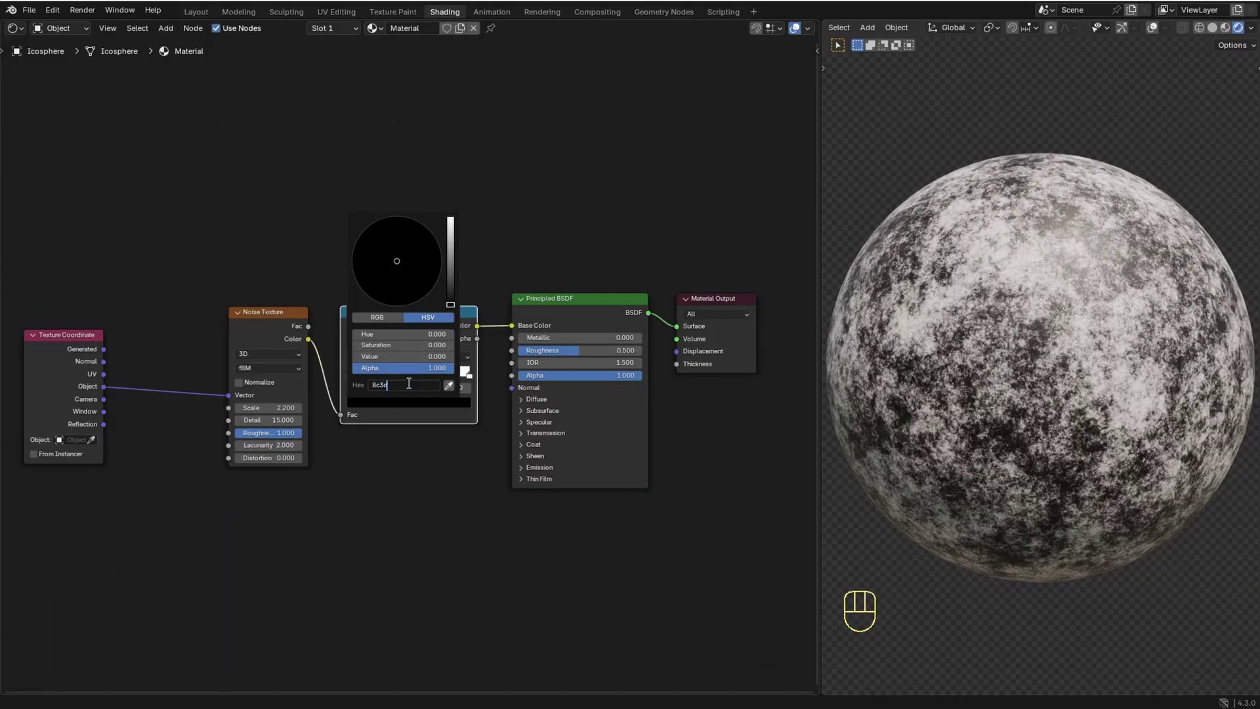
key("KP_0")
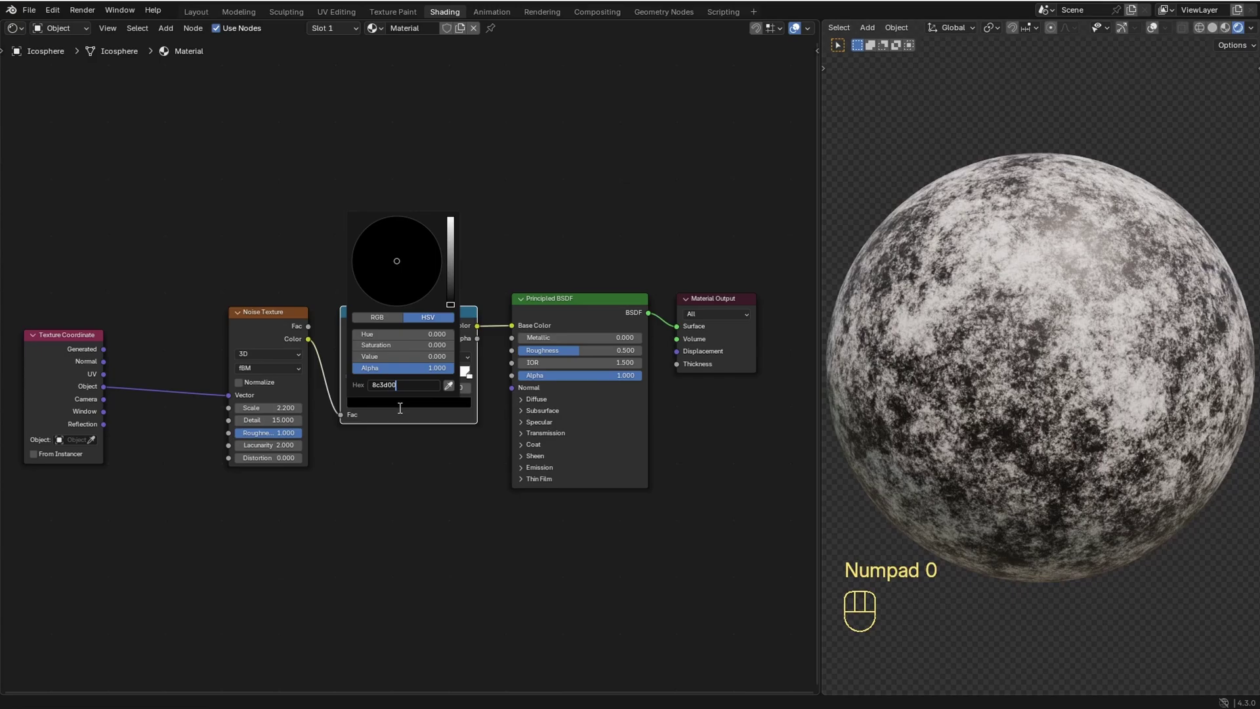
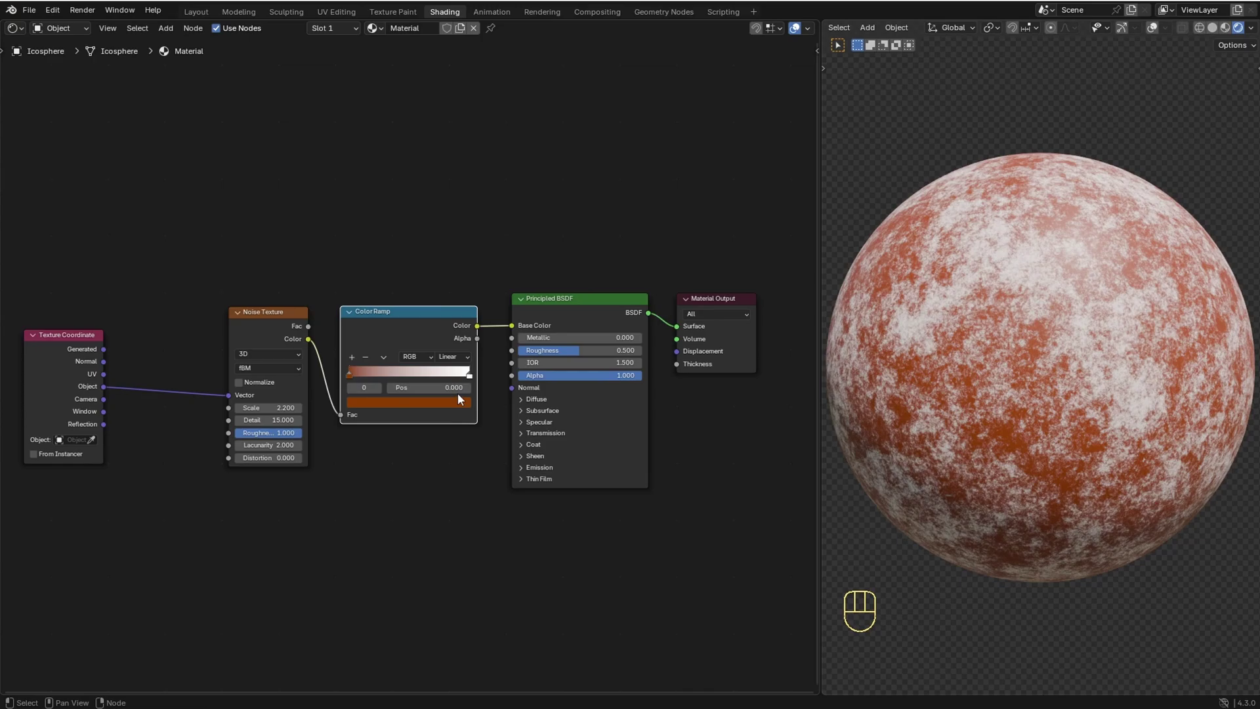
double_click(471, 378)
Step: Add a second ramp stop coloured dark rust brown
left_click(447, 412)
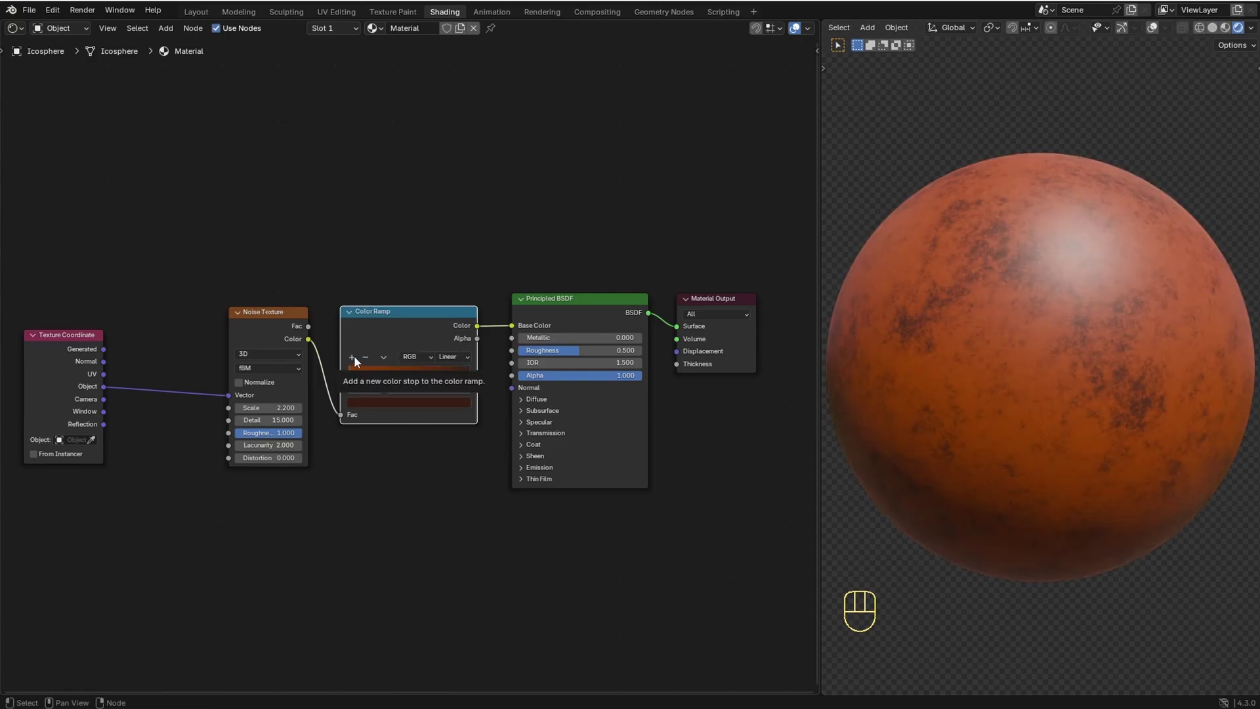
left_click(355, 357)
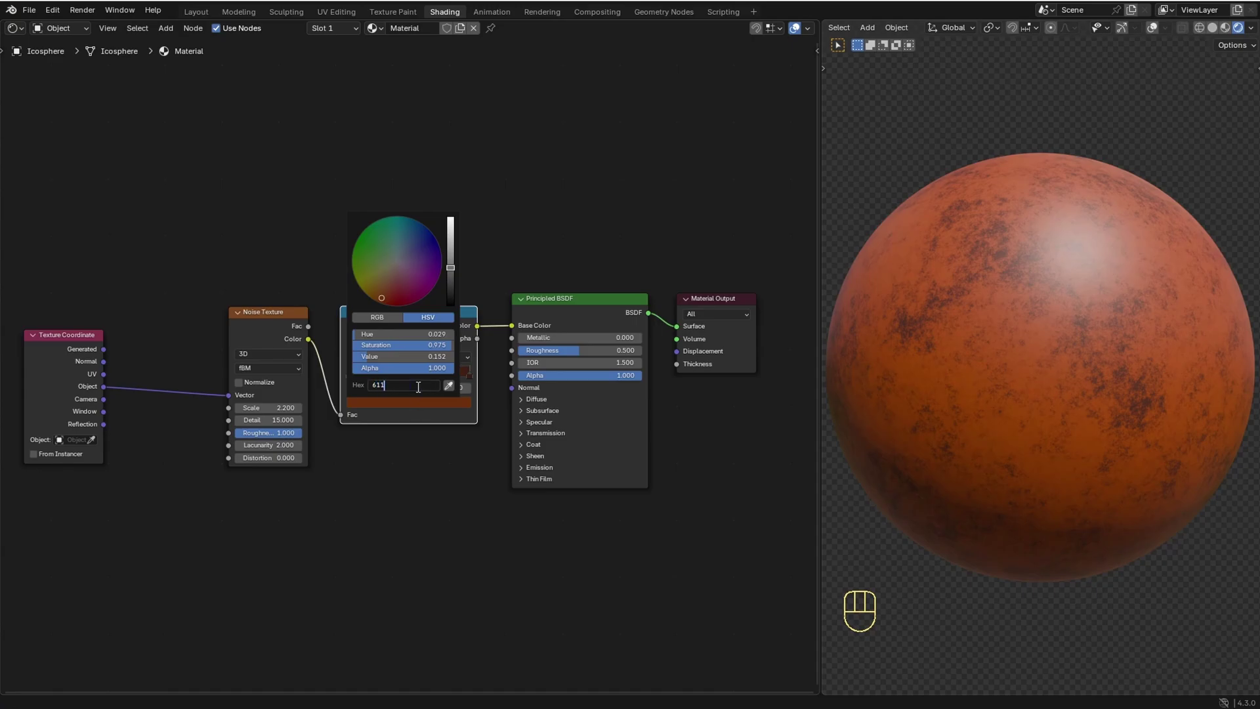
key("KP_0")
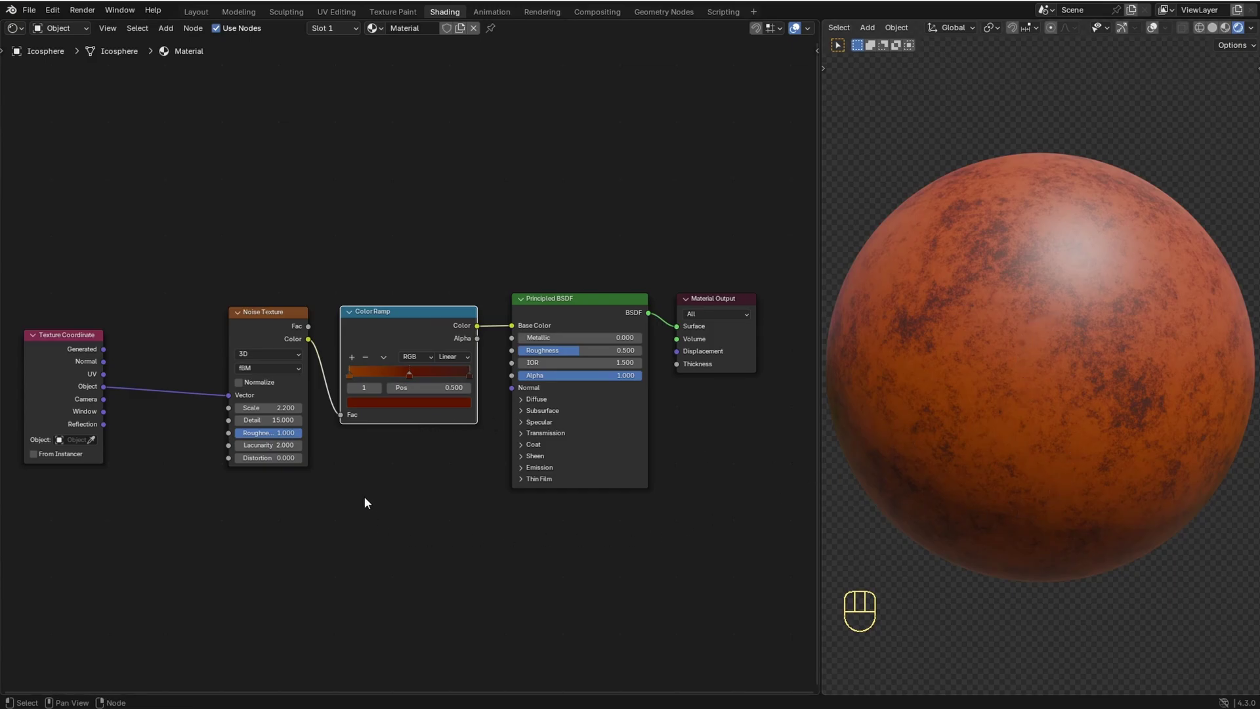
middle_click(362, 512)
Step: Move the texture nodes left to make room and start adding the Gamma node
left_click(156, 293)
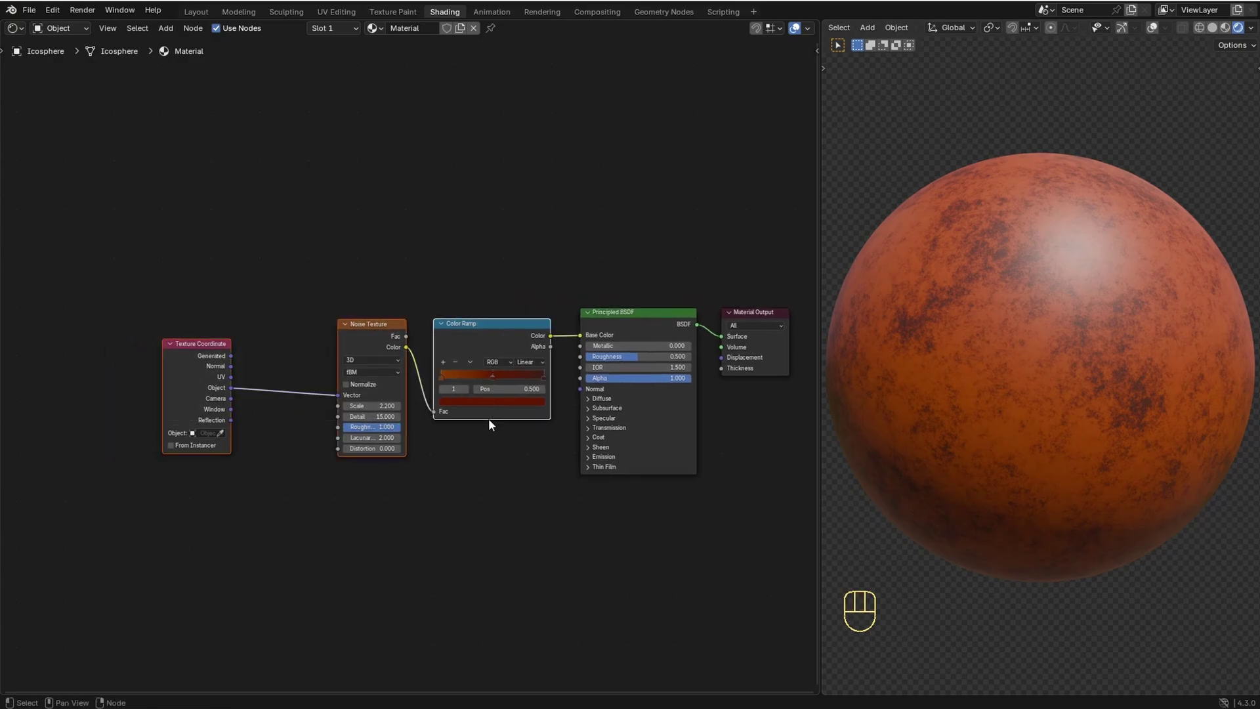
key("g")
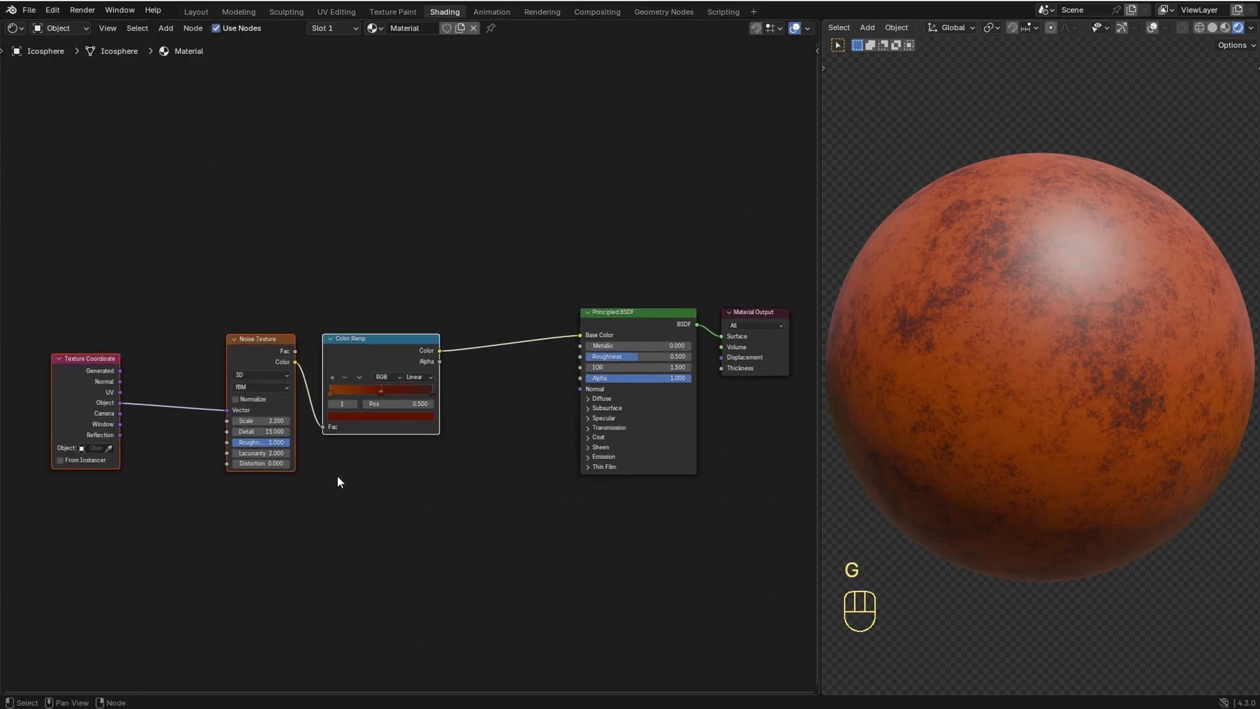
left_click(447, 521)
key("shift+a")
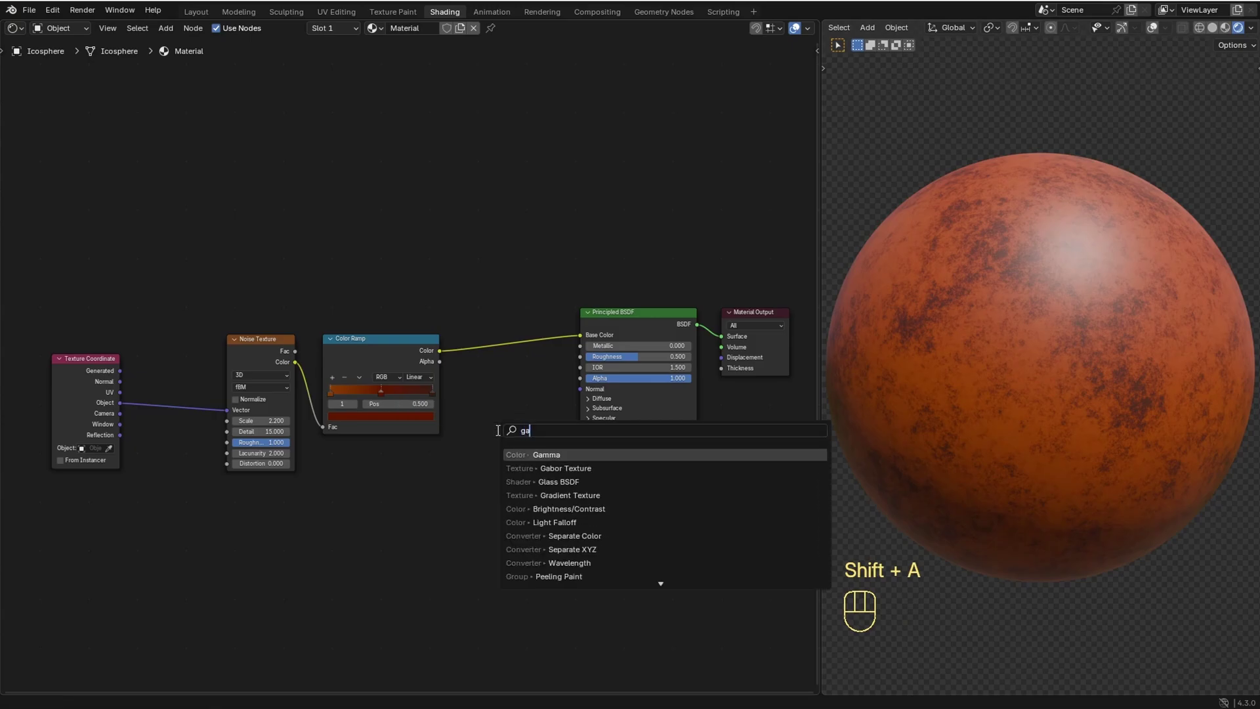
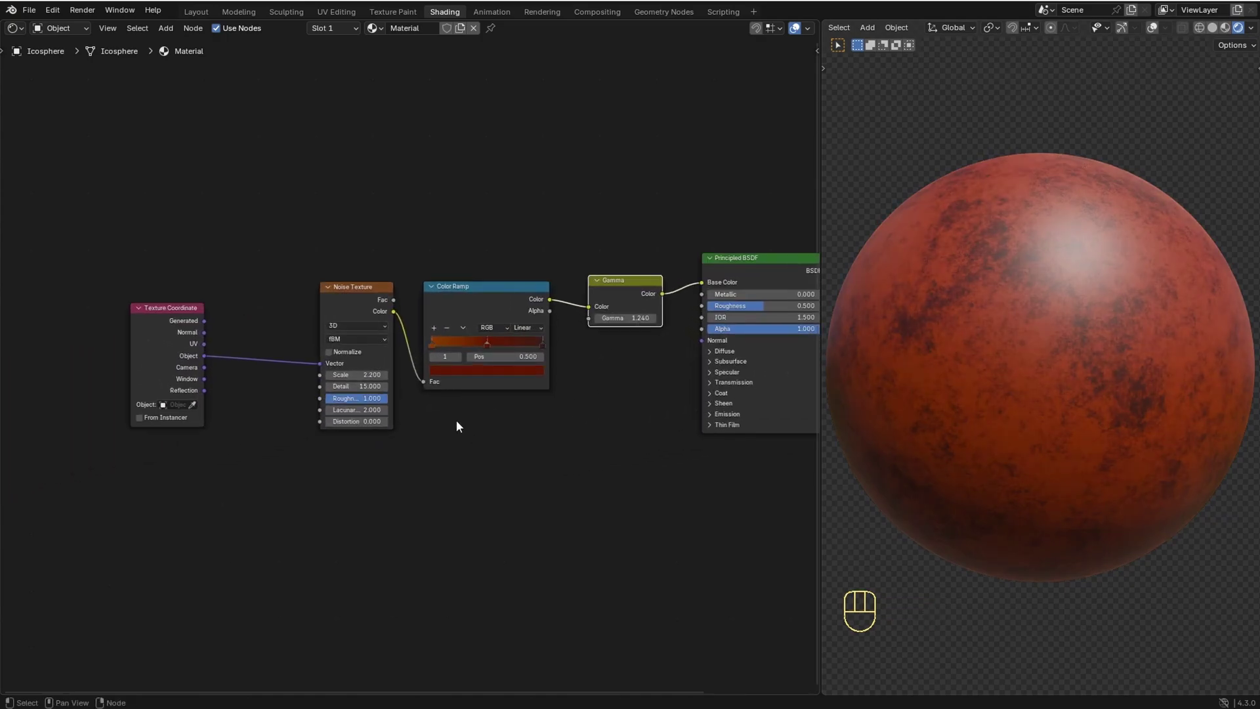
Step: Add a second object-coordinate Noise Texture and preview it on the sphere
key("shift+a")
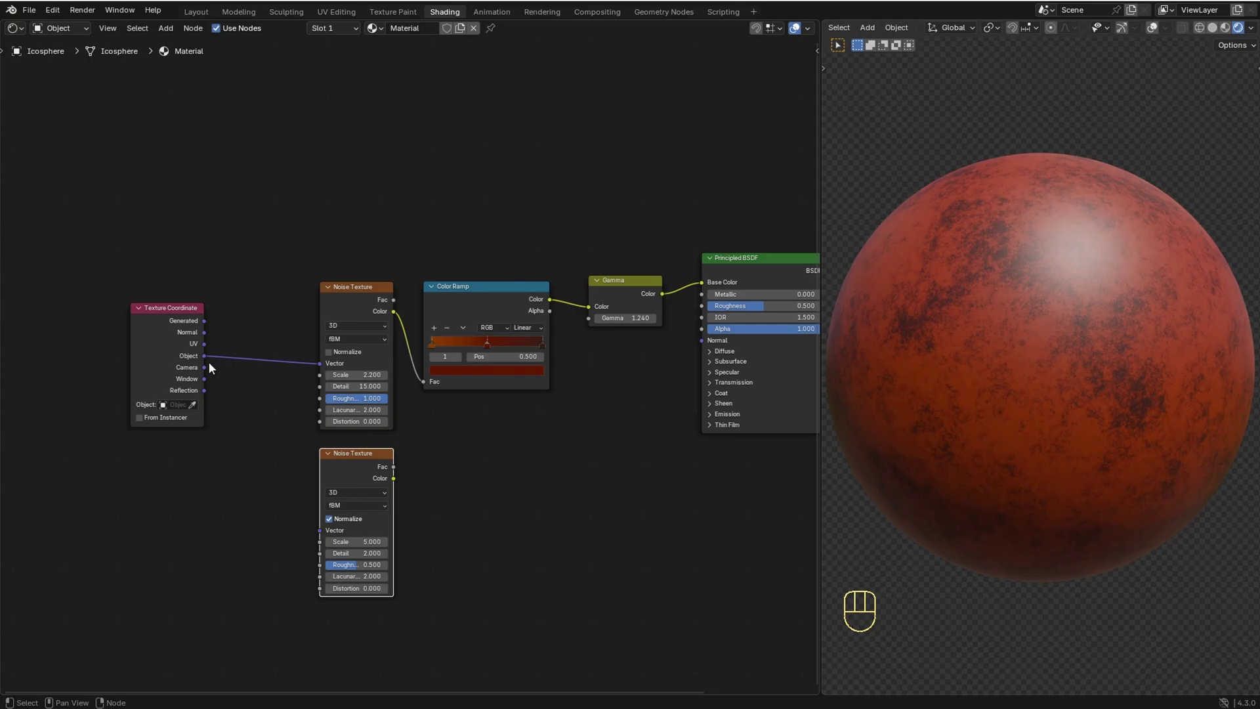
left_click_drag(205, 358, 322, 540)
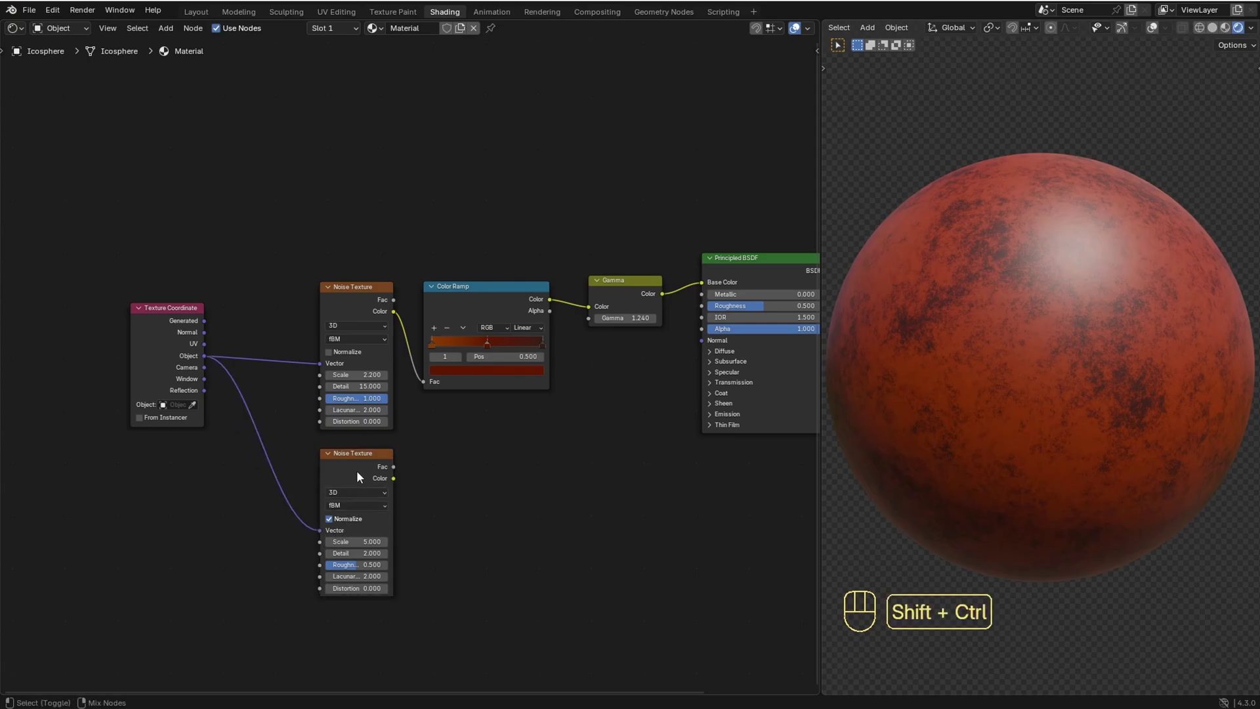
left_click(359, 479)
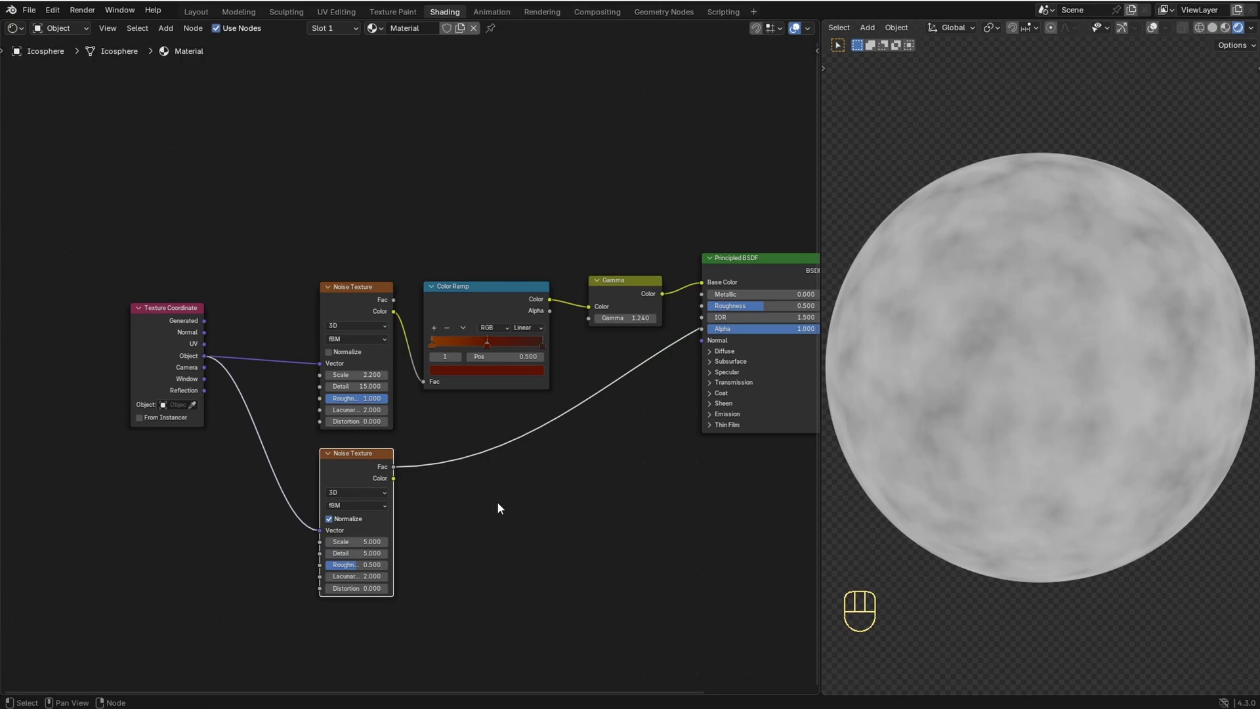
Step: Chain a Power math node and a black-and-white Color Ramp after the second noise
key("shift+a")
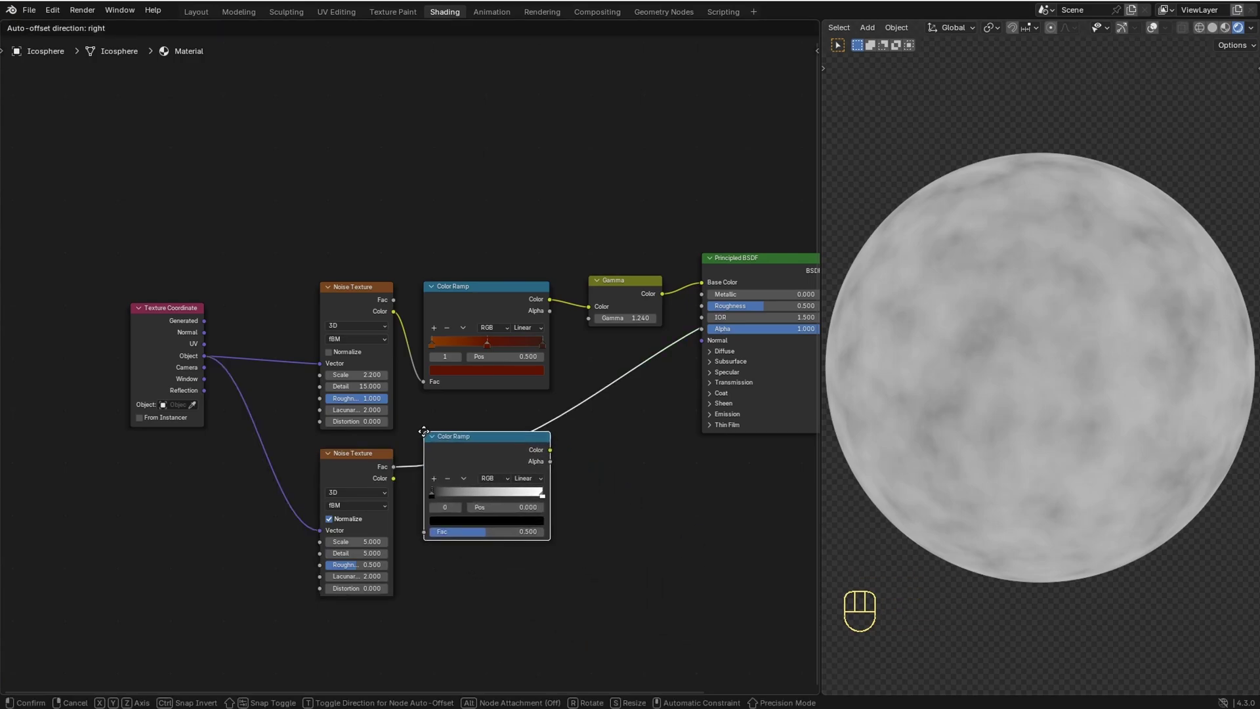
left_click_drag(539, 480, 539, 553)
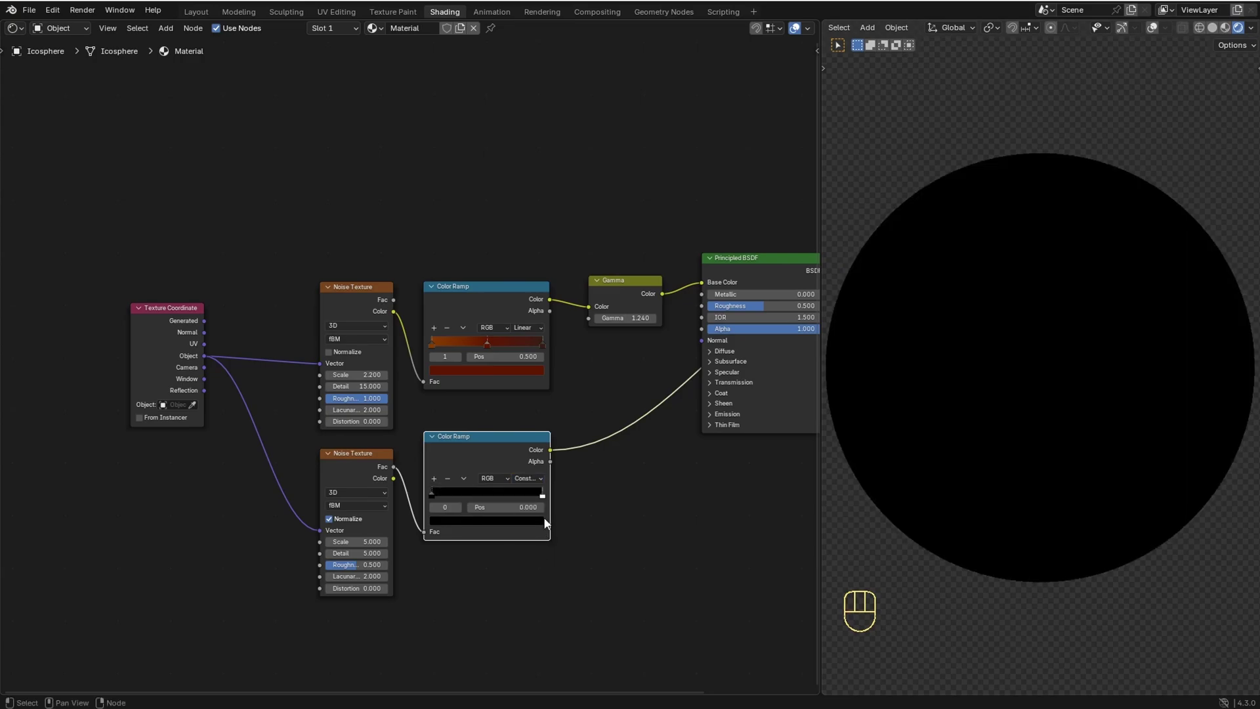
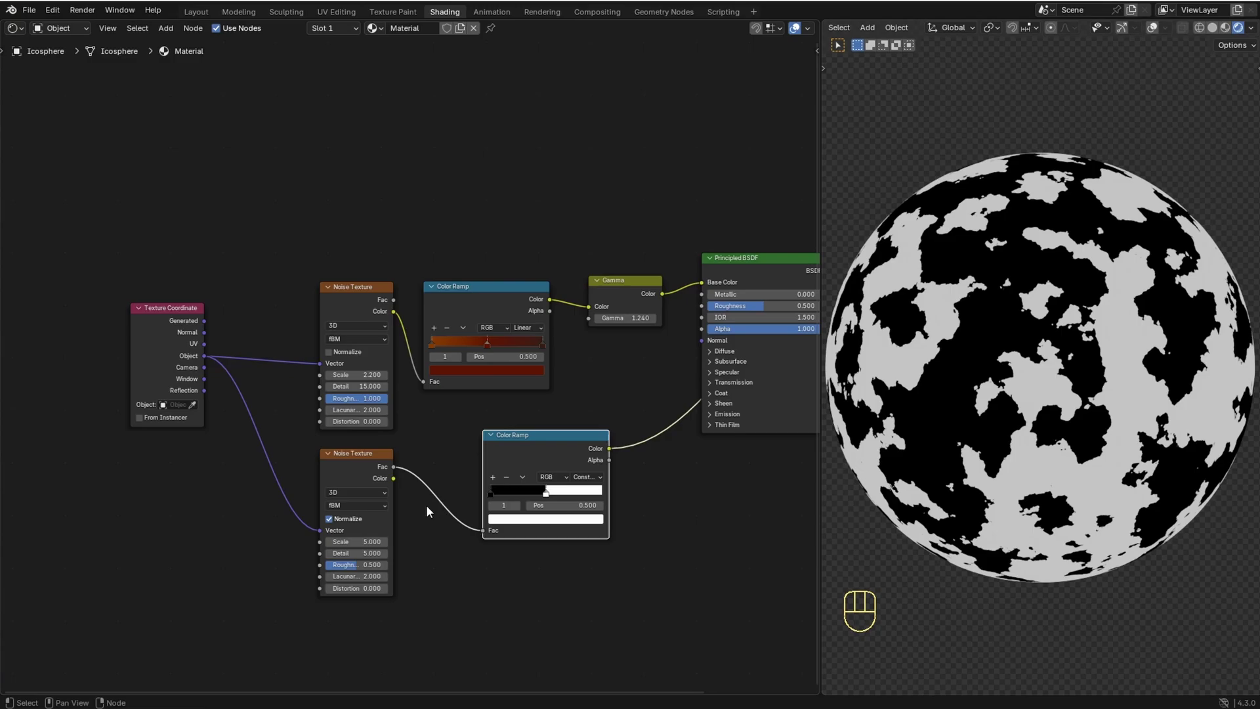
key("shift+a")
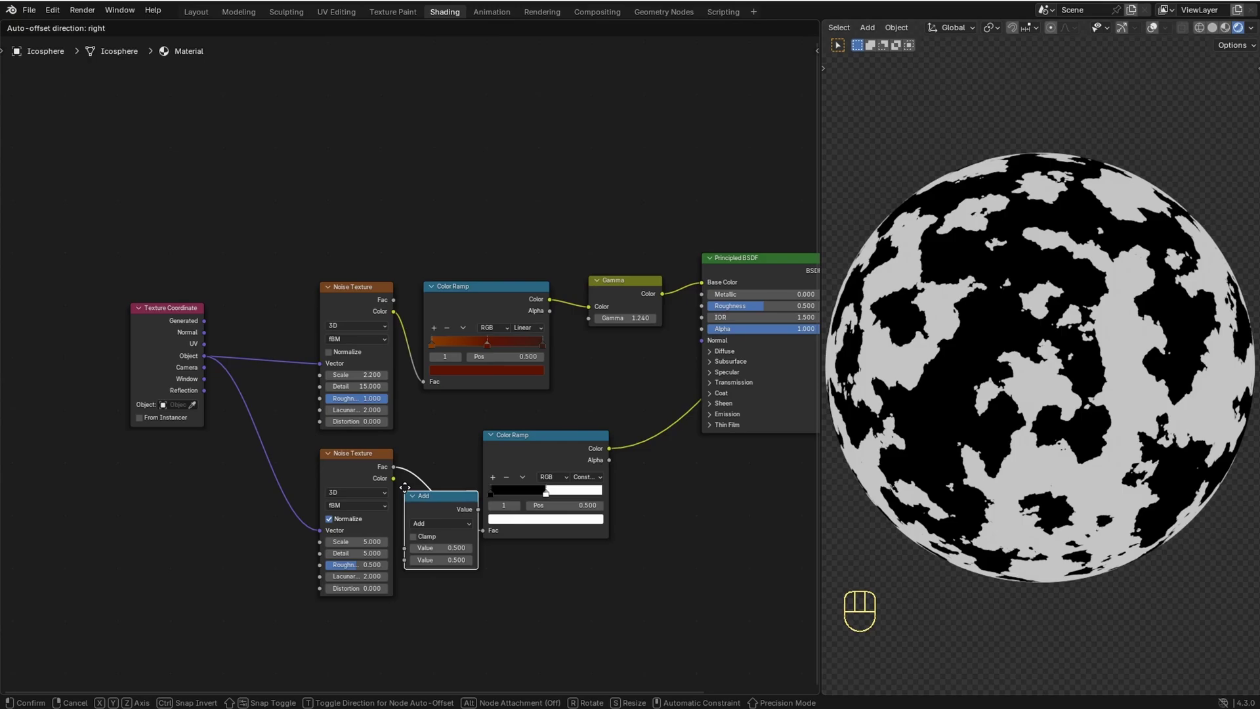
left_click_drag(466, 506, 439, 603)
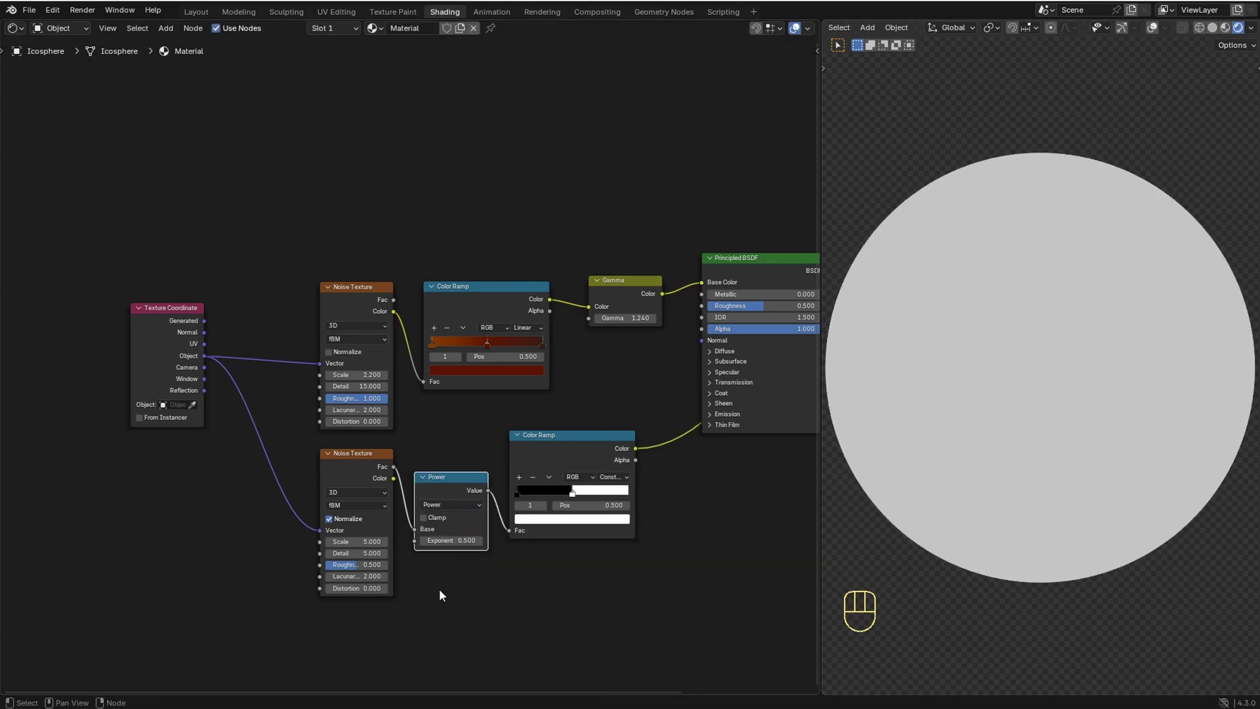
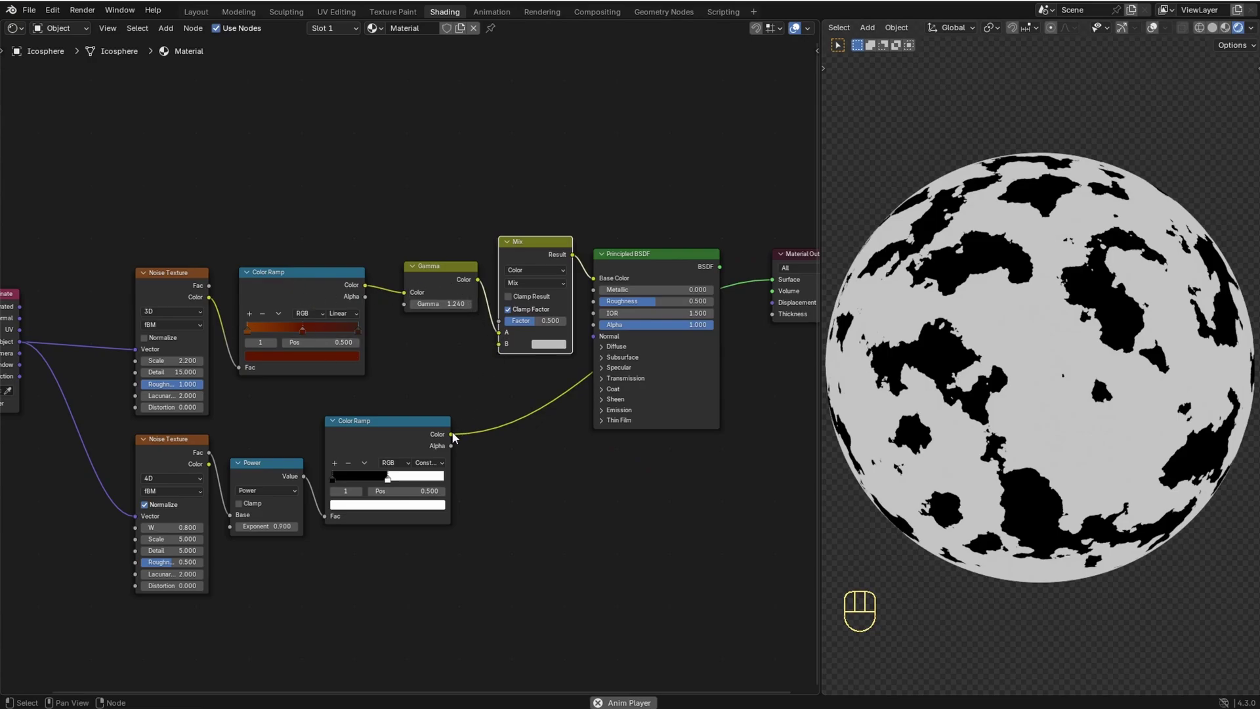
Step: Drive the Mix factor with the patch mask and set its second colour to red
left_click(454, 440)
left_click_drag(458, 431, 496, 323)
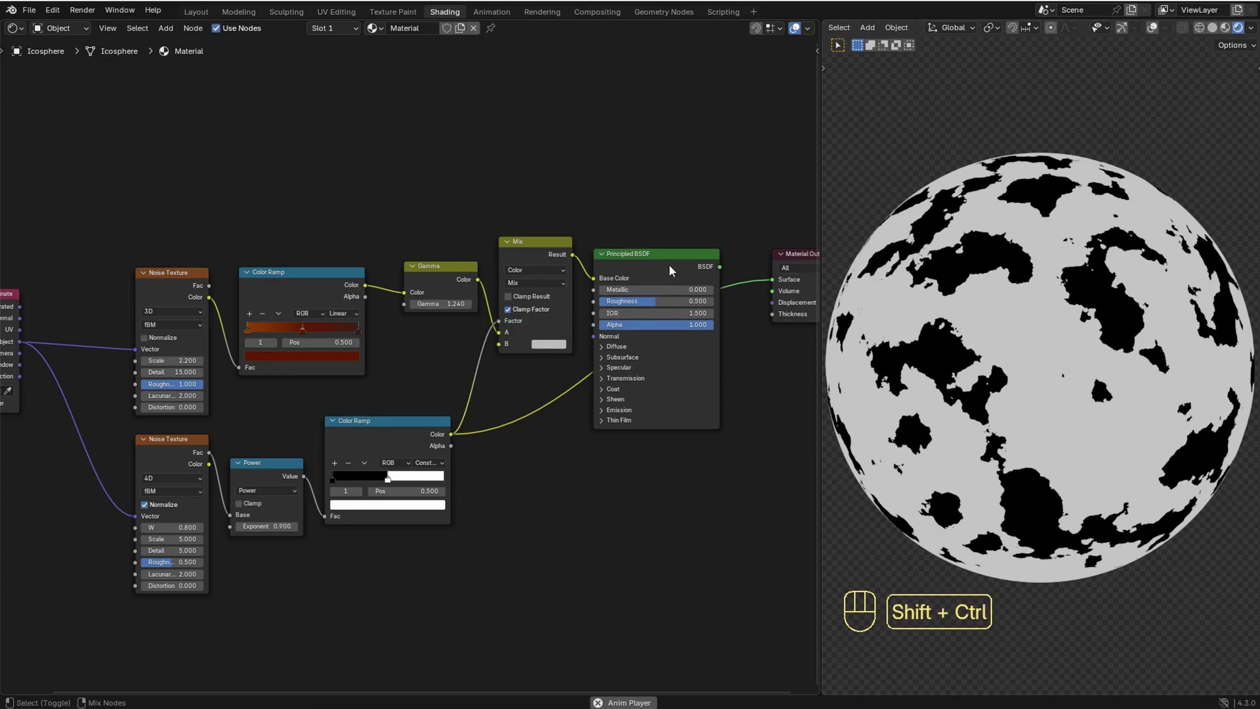
left_click(674, 271)
left_click(554, 352)
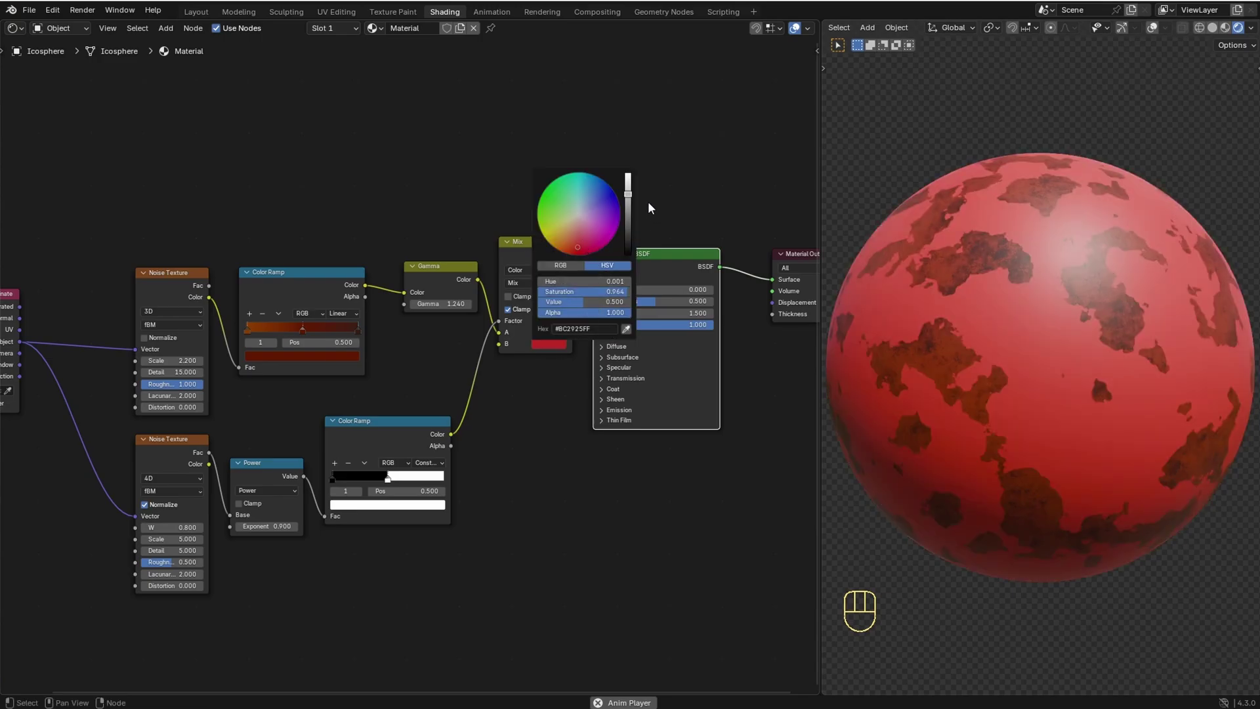
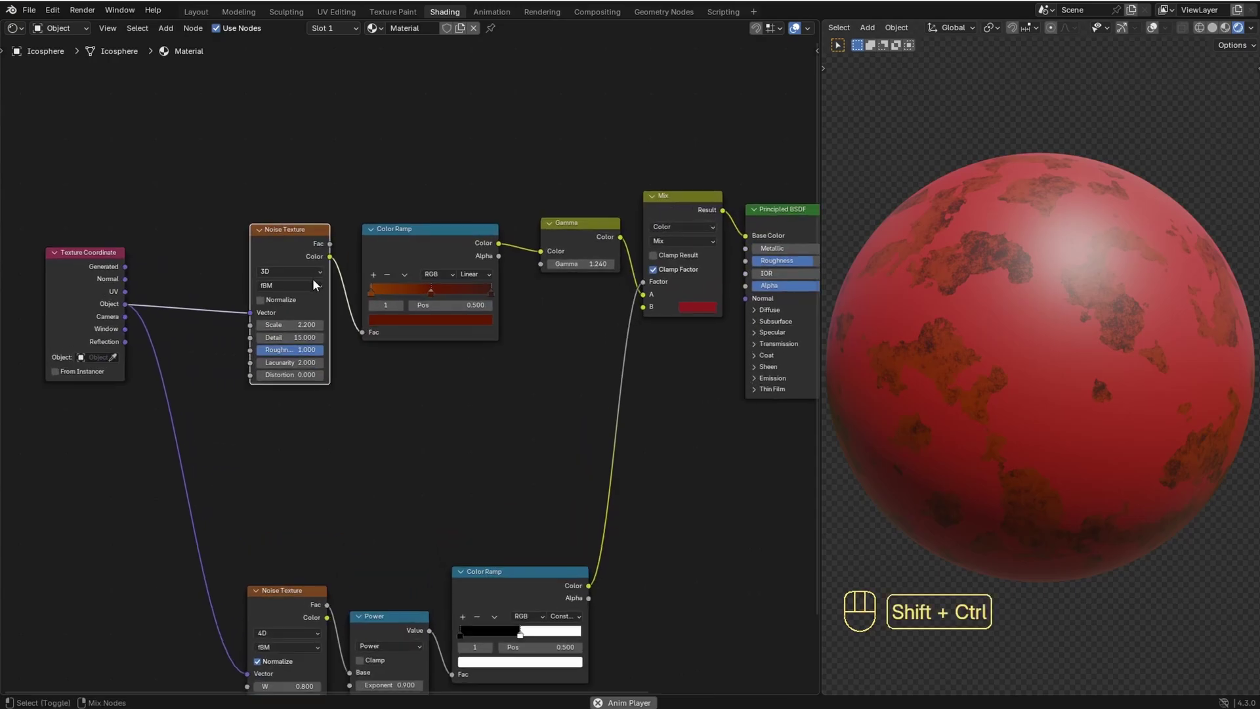
Step: Duplicate the noise at scale 0.5, detail 7 and use it as the factor of a new Mix feeding the paint colour
key("ctrl+shift+d")
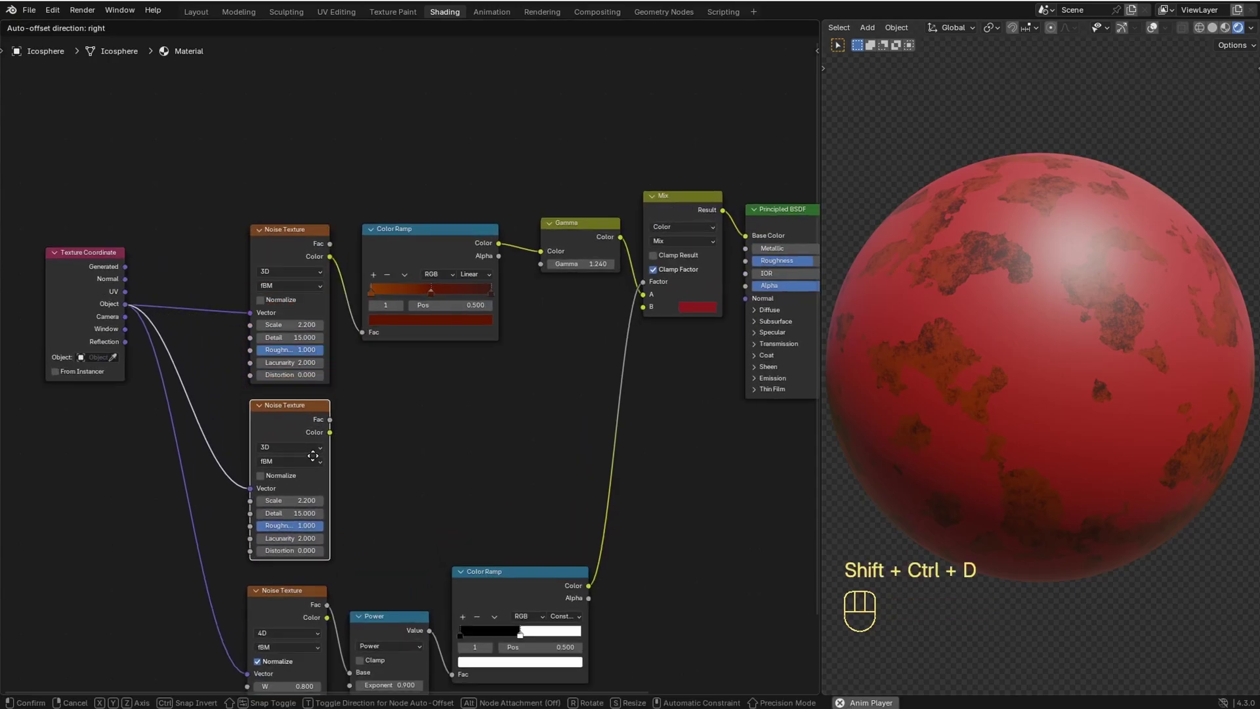
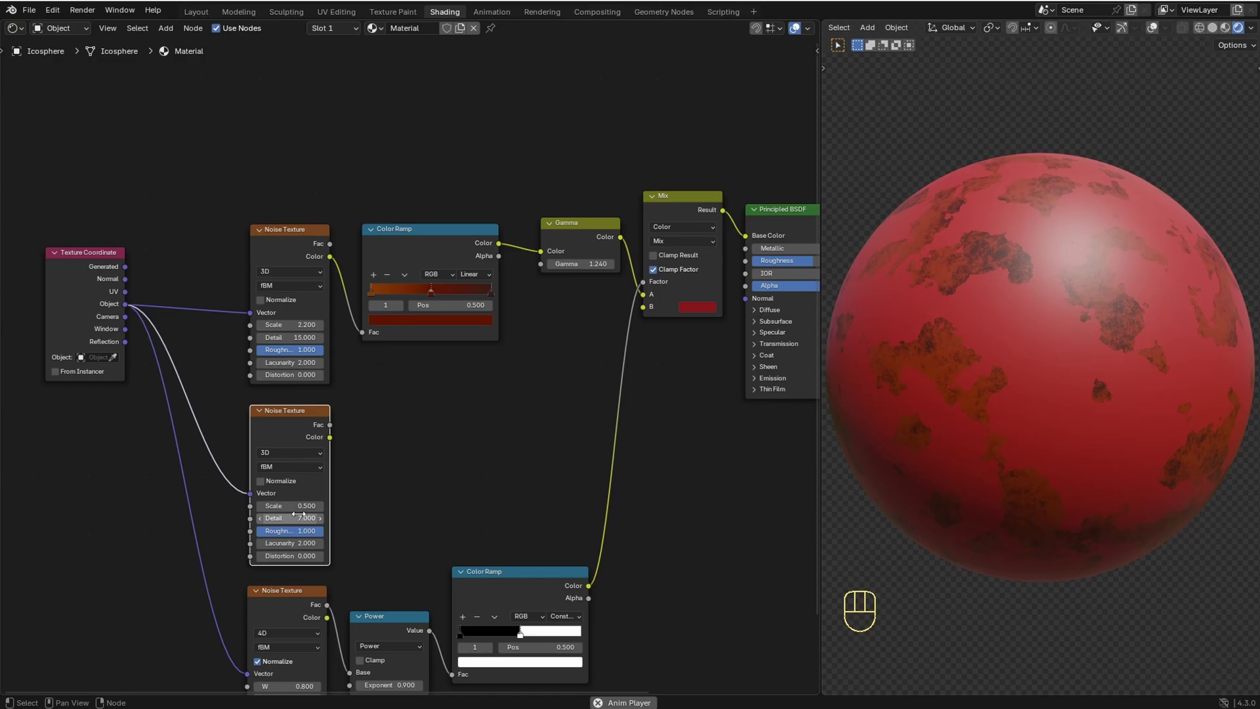
key("shift+a")
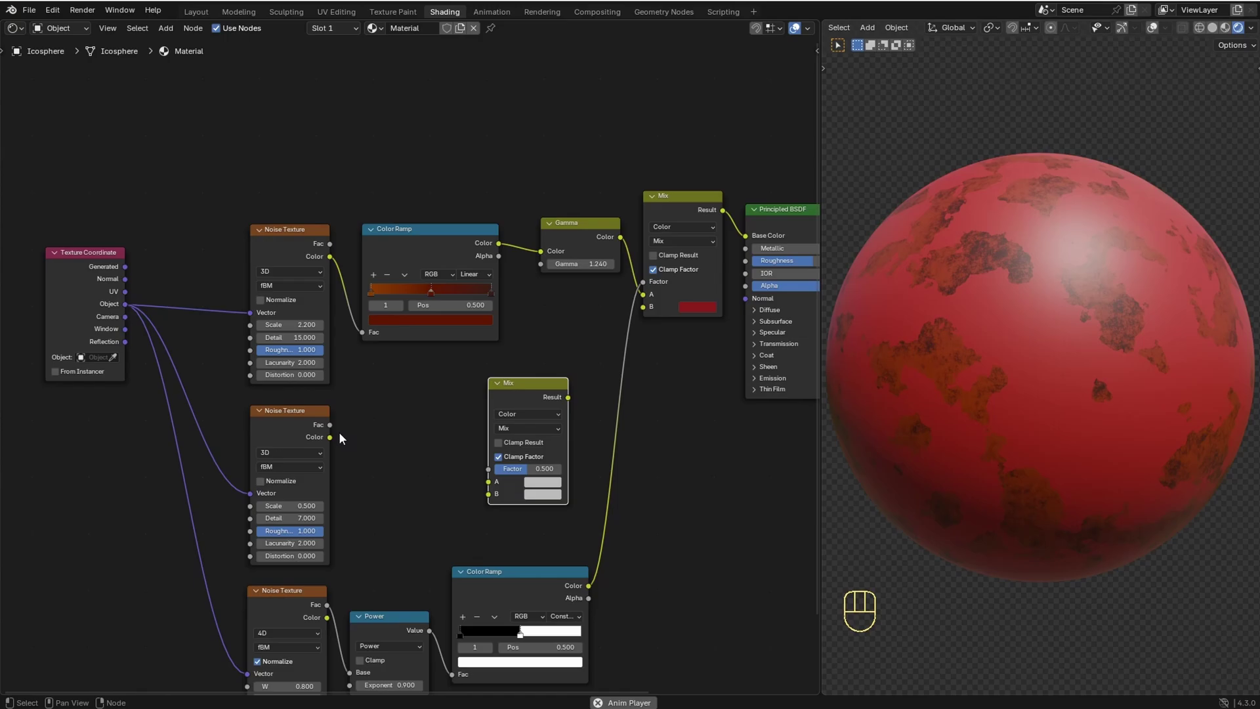
left_click_drag(331, 437, 485, 475)
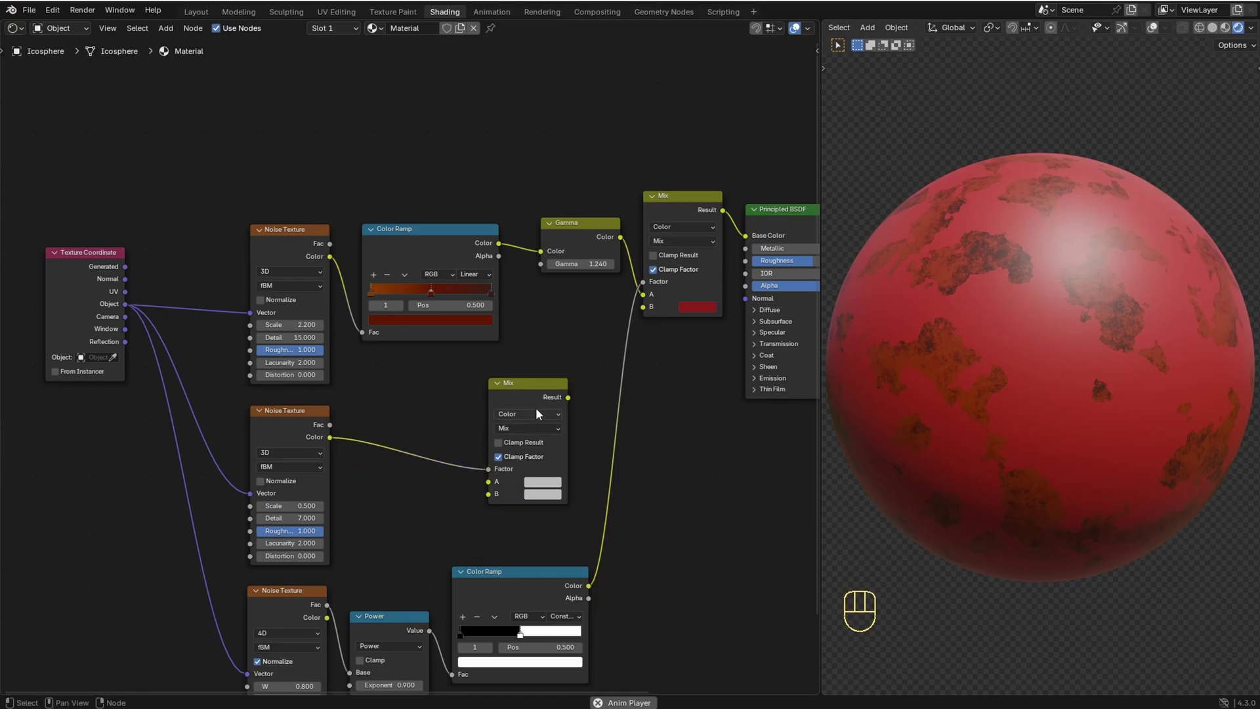
left_click_drag(574, 406, 649, 317)
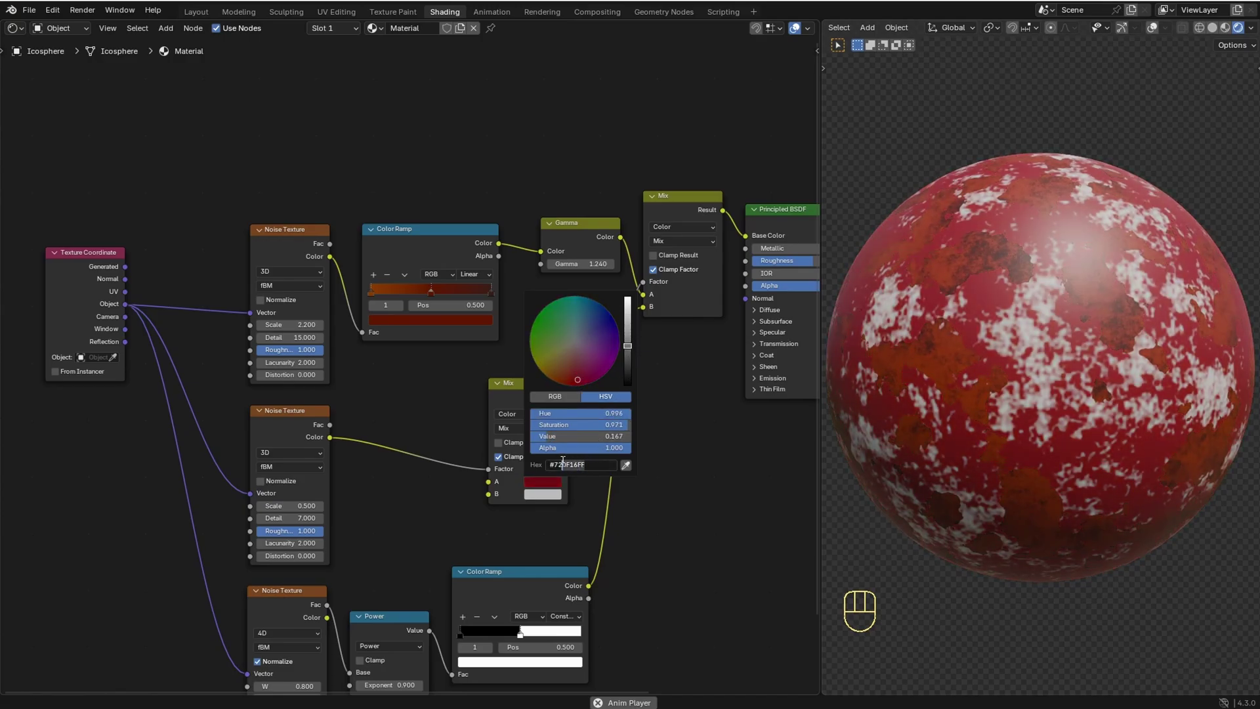
Step: Set the new Mix's first shade to dark red and move on to the second shade
key("KP_0")
key("KP_0")
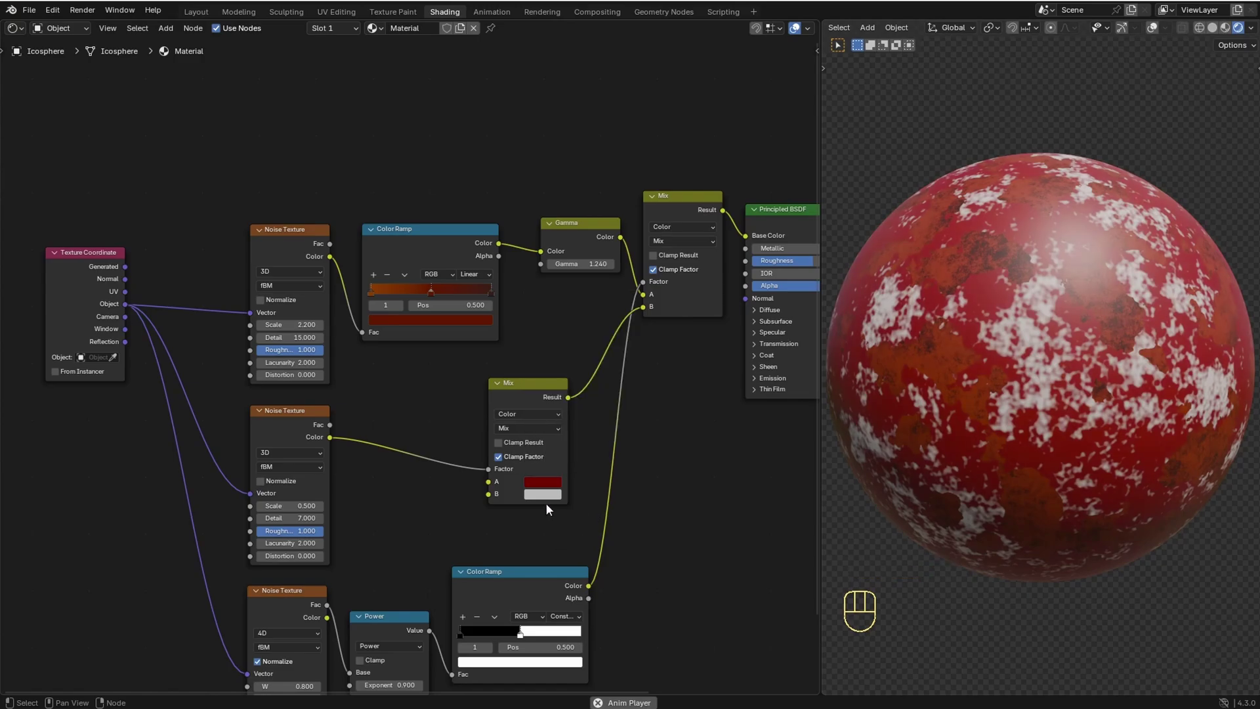
left_click(551, 500)
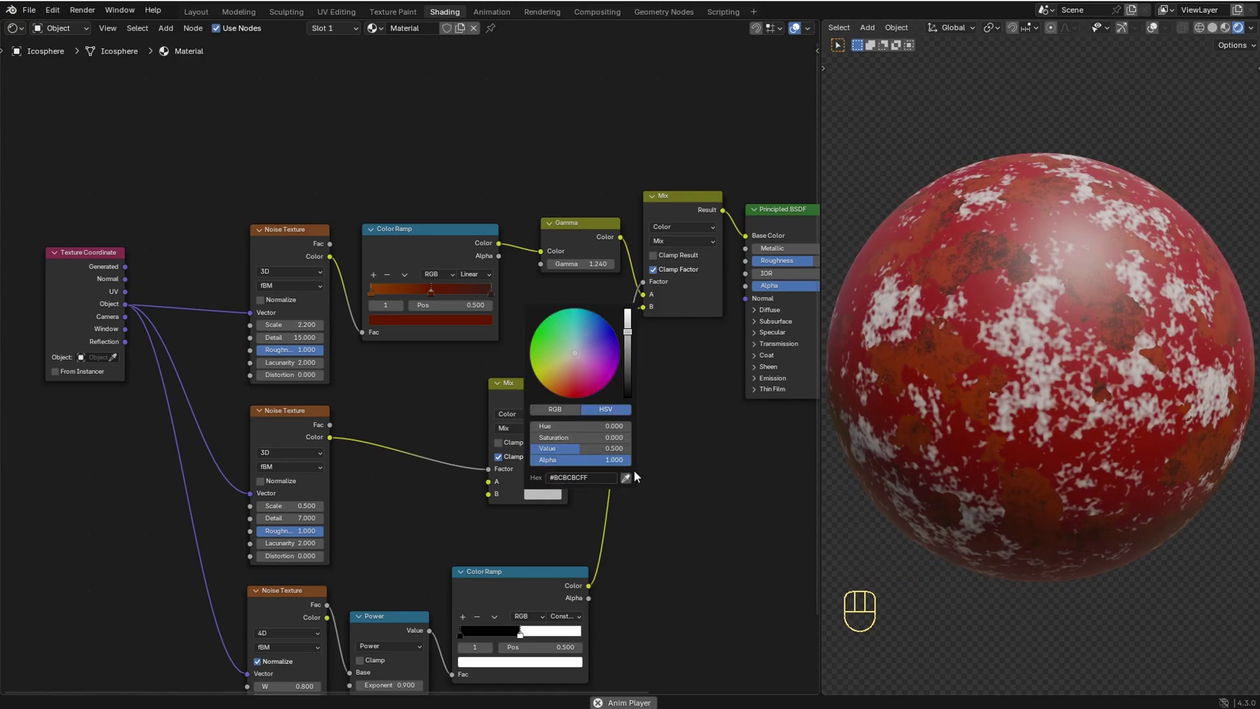
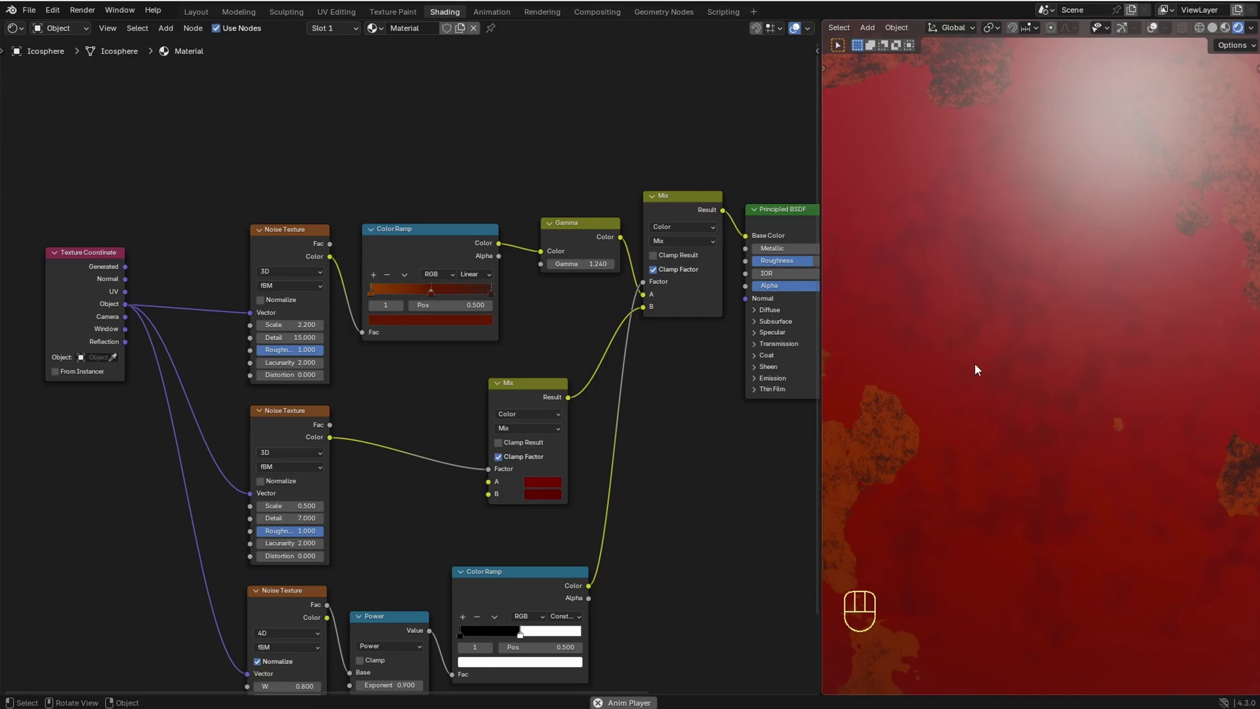
Step: Offset the paint noise with an Add node at -0.5 and feed the Power output into a new Color Ramp
key("shift+a")
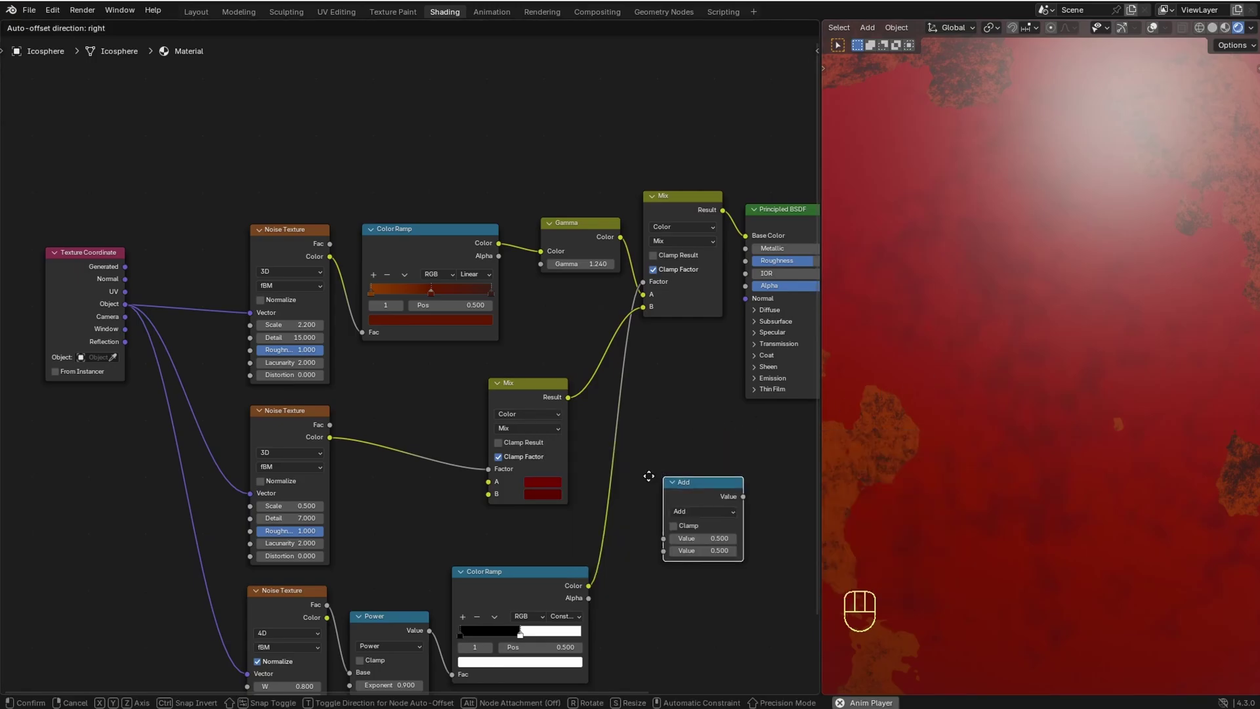
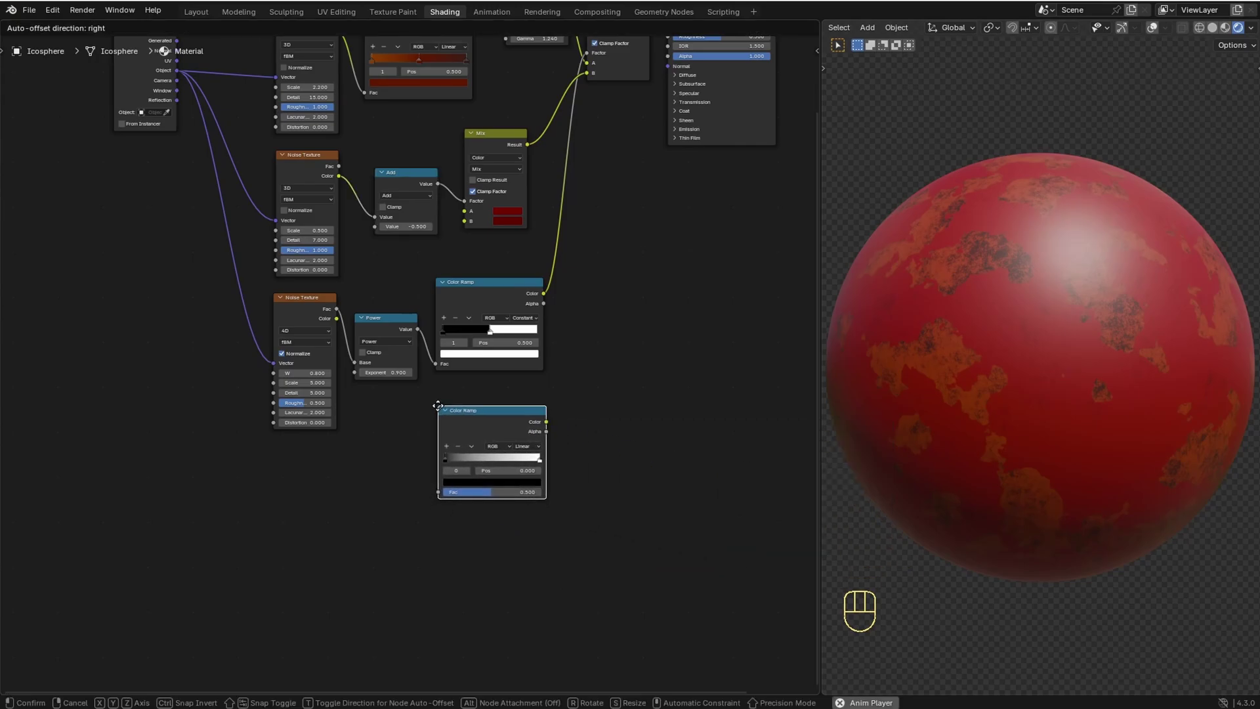
double_click(461, 421)
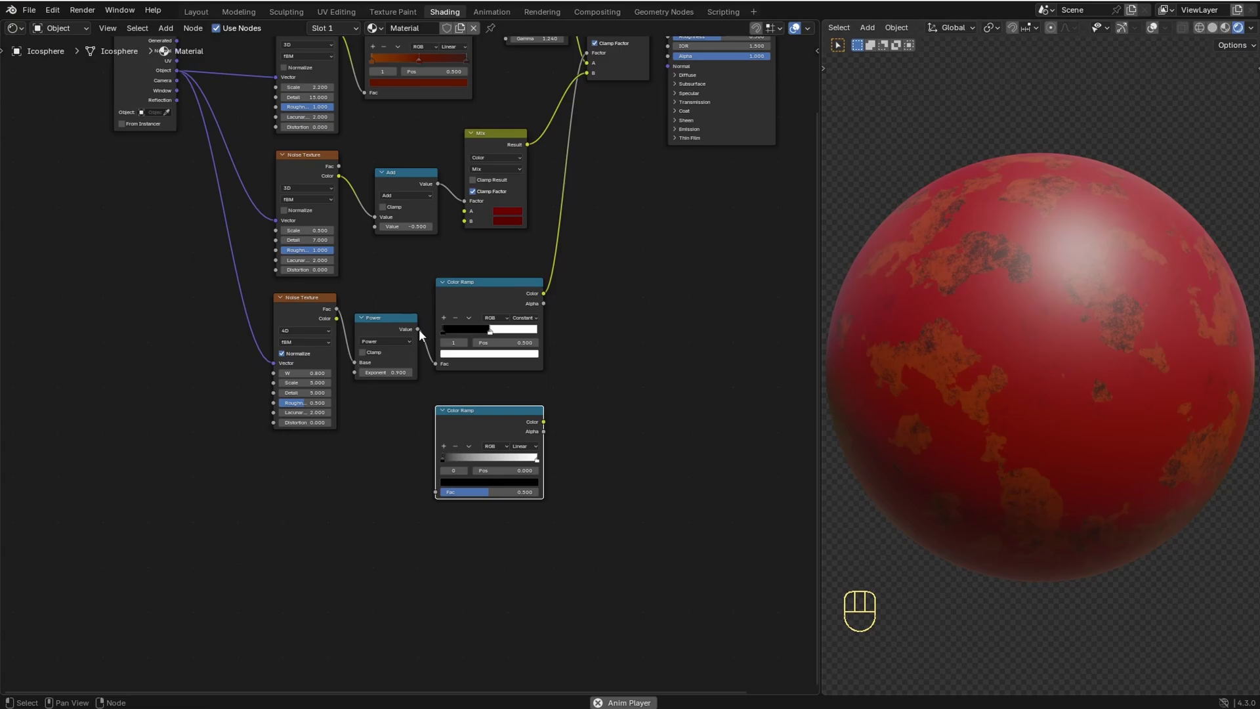
left_click_drag(420, 330, 428, 490)
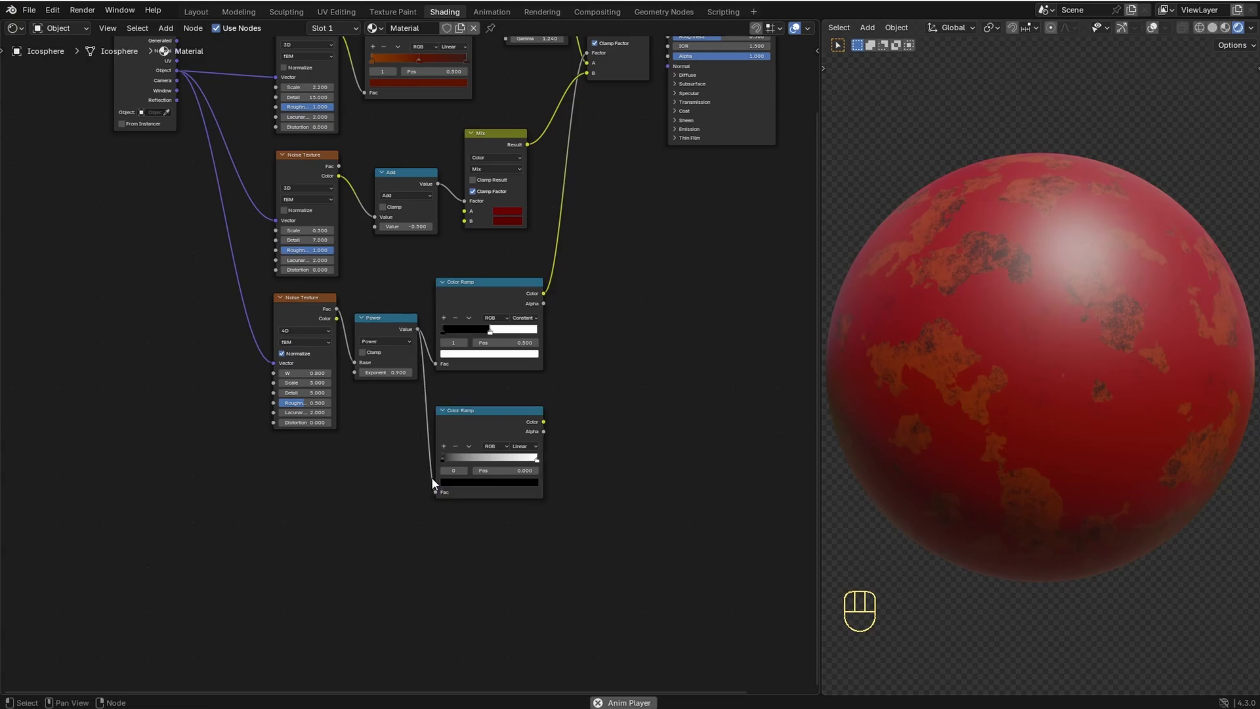
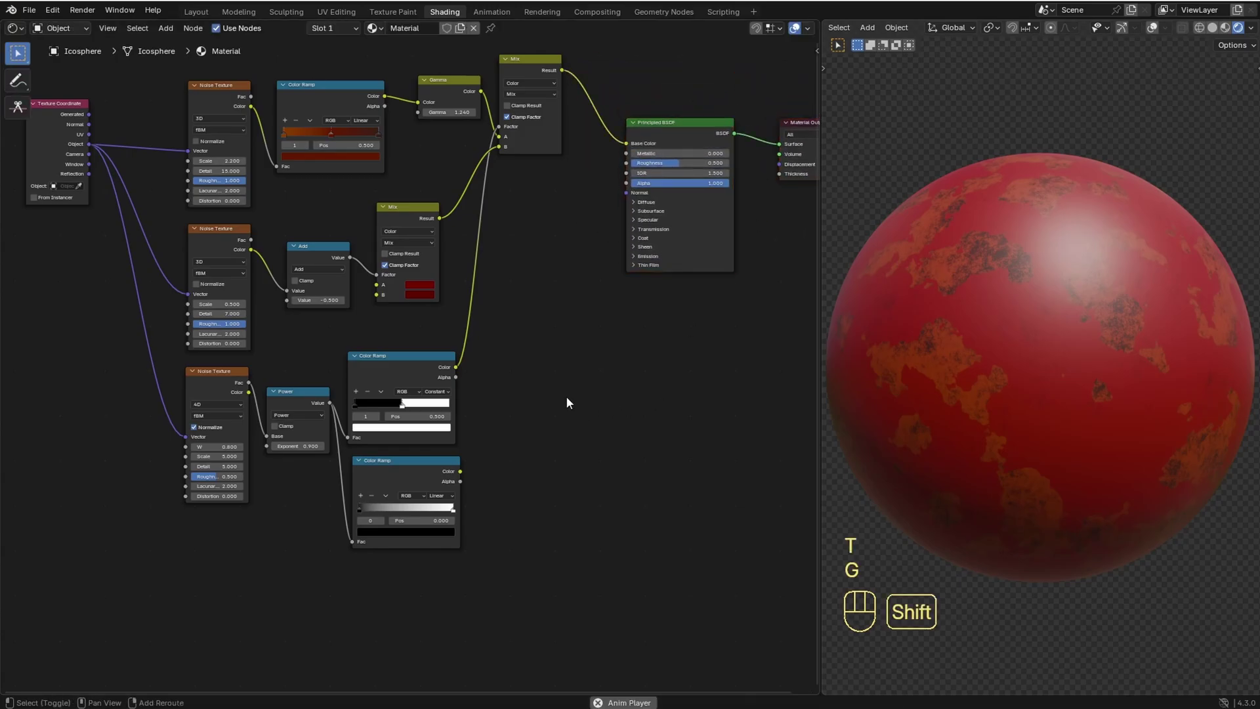
Step: Add a Bump node and connect its Normal to the Principled BSDF normal
key("shift+a")
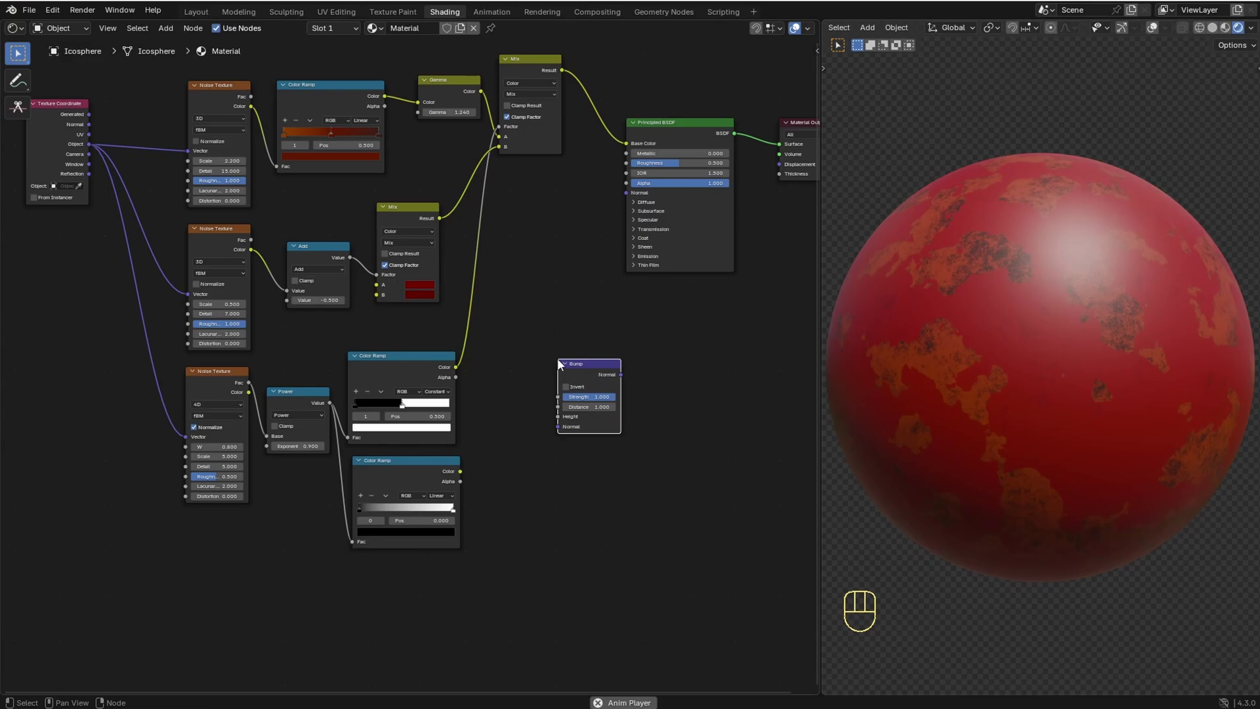
left_click(628, 378)
left_click_drag(637, 312, 634, 203)
double_click(590, 369)
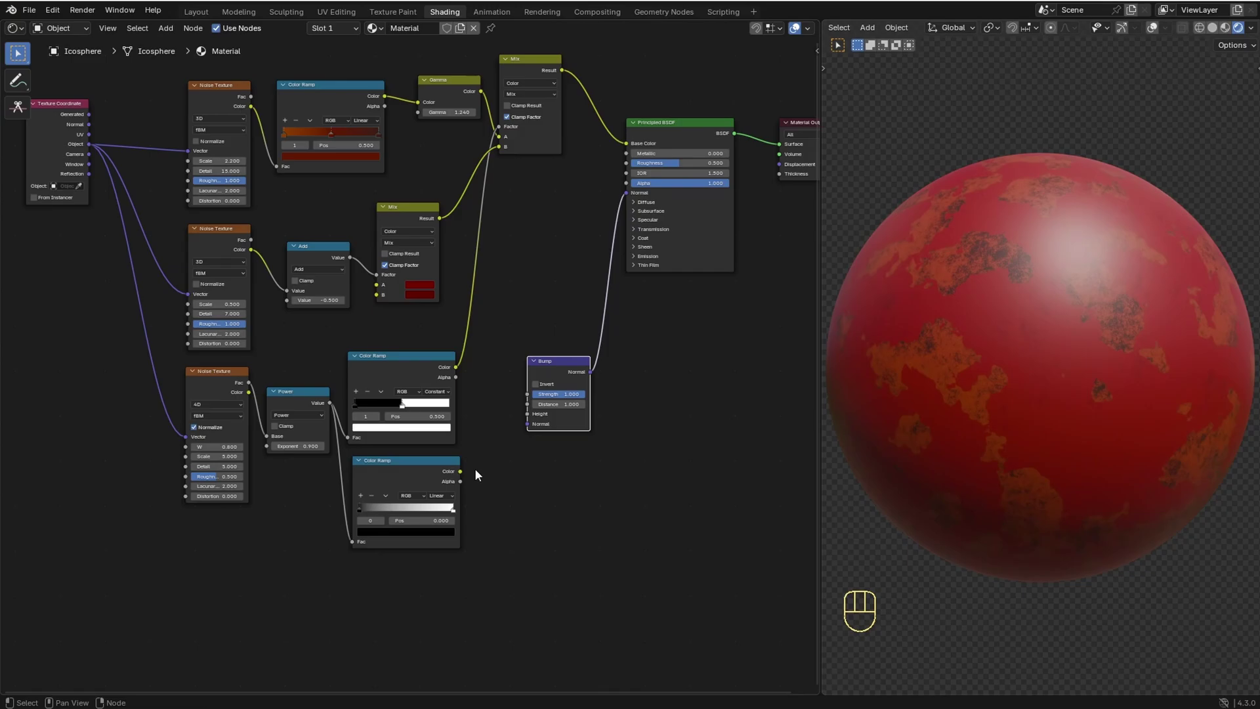
Step: Feed the gradient ramp into the bump height and add a stop to that ramp
left_click(466, 475)
left_click_drag(490, 468, 520, 423)
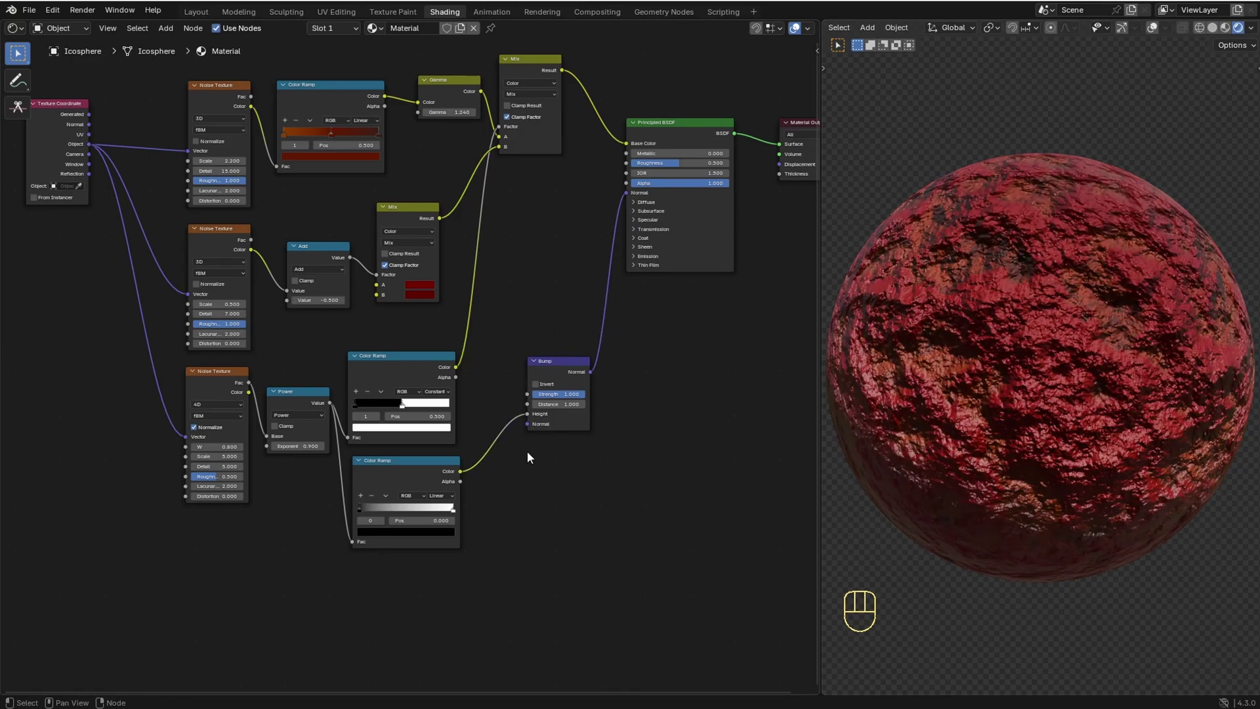
left_click(362, 496)
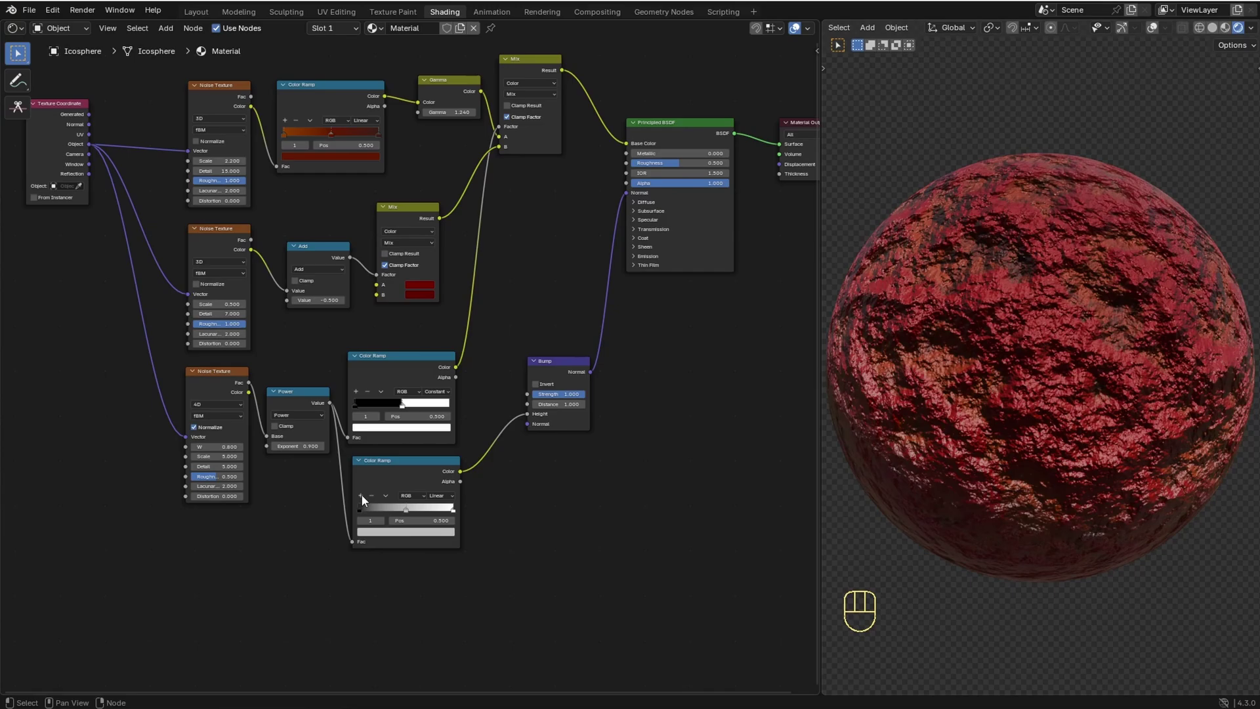
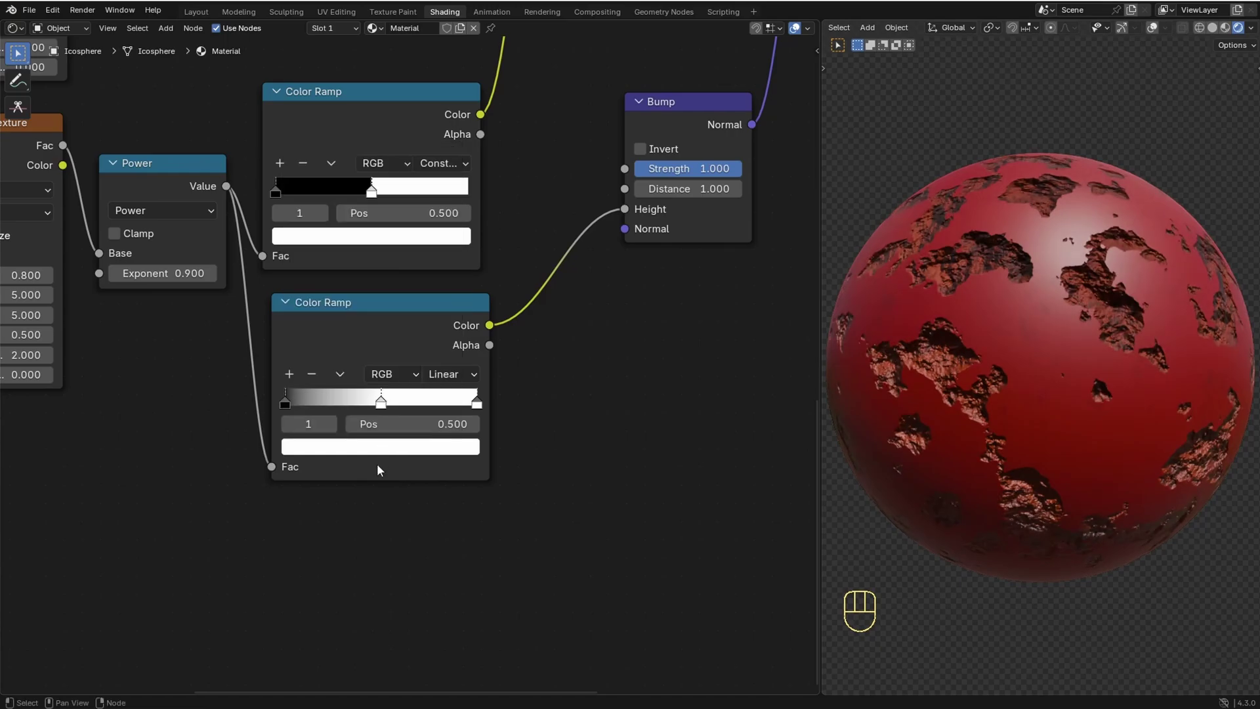
Step: Brighten the bump ramp's stop and remove the middle stop, checking the peeled edges
left_click(479, 412)
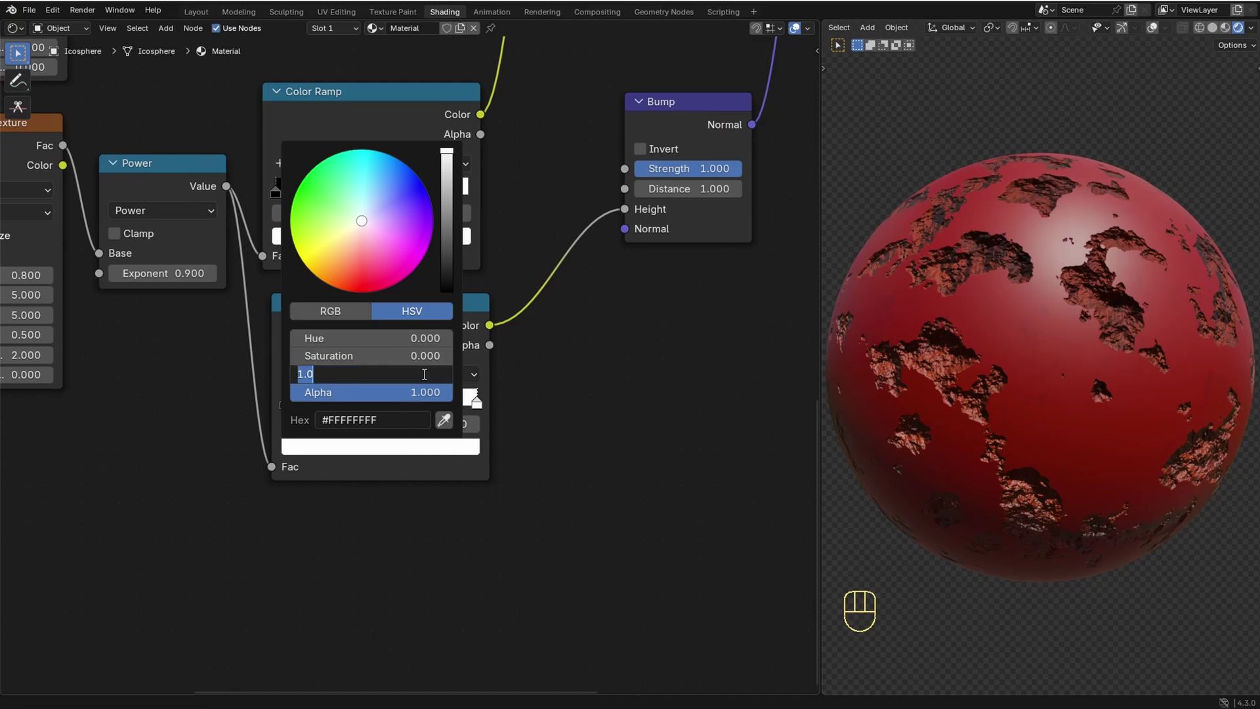
key("KP_9")
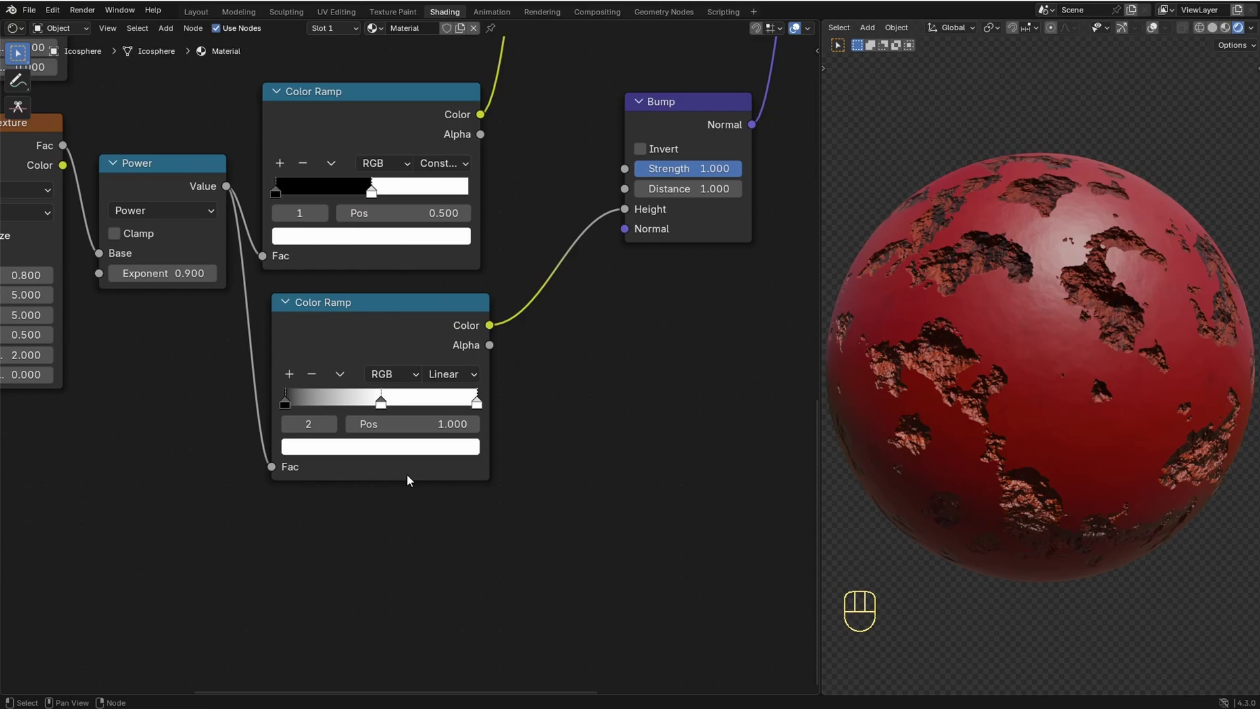
left_click(380, 412)
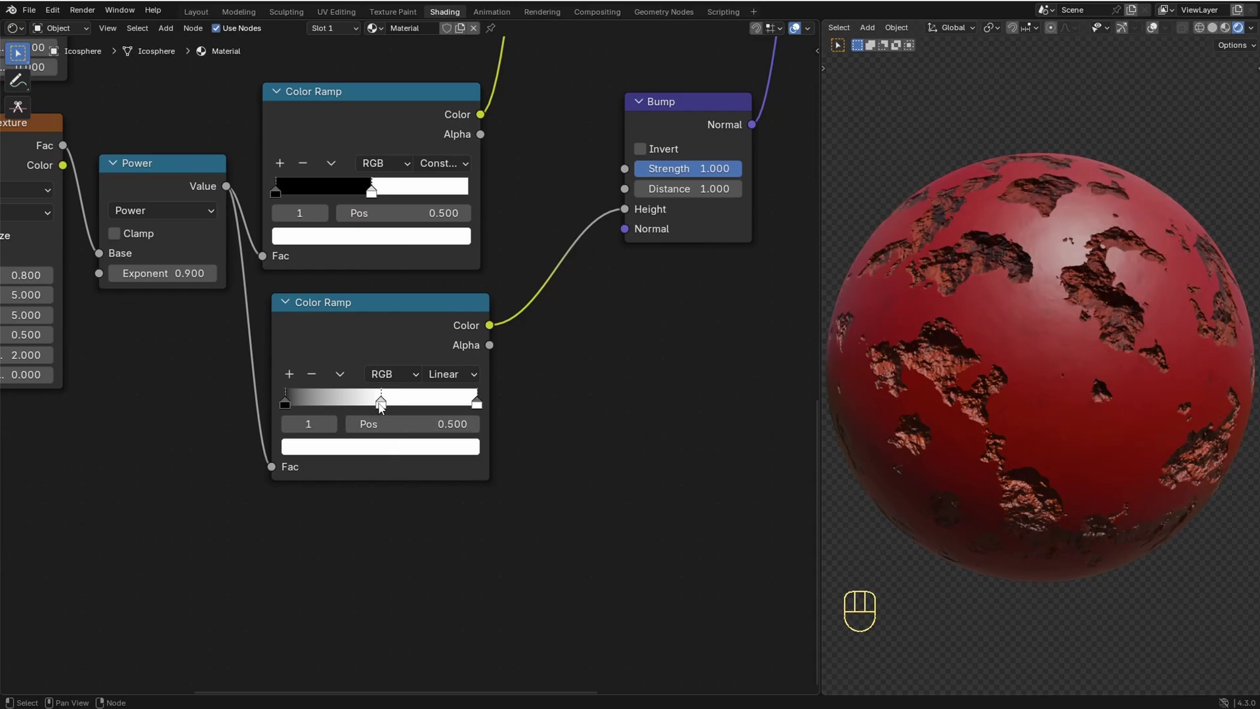
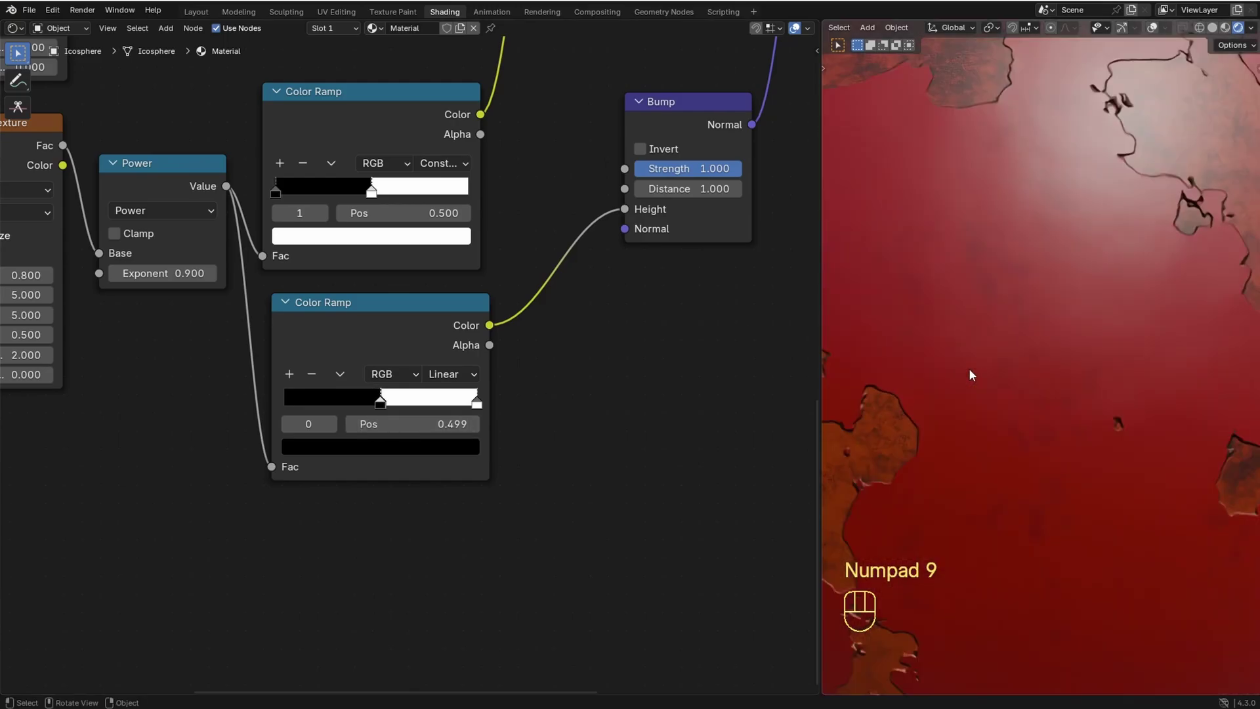
middle_click(968, 373)
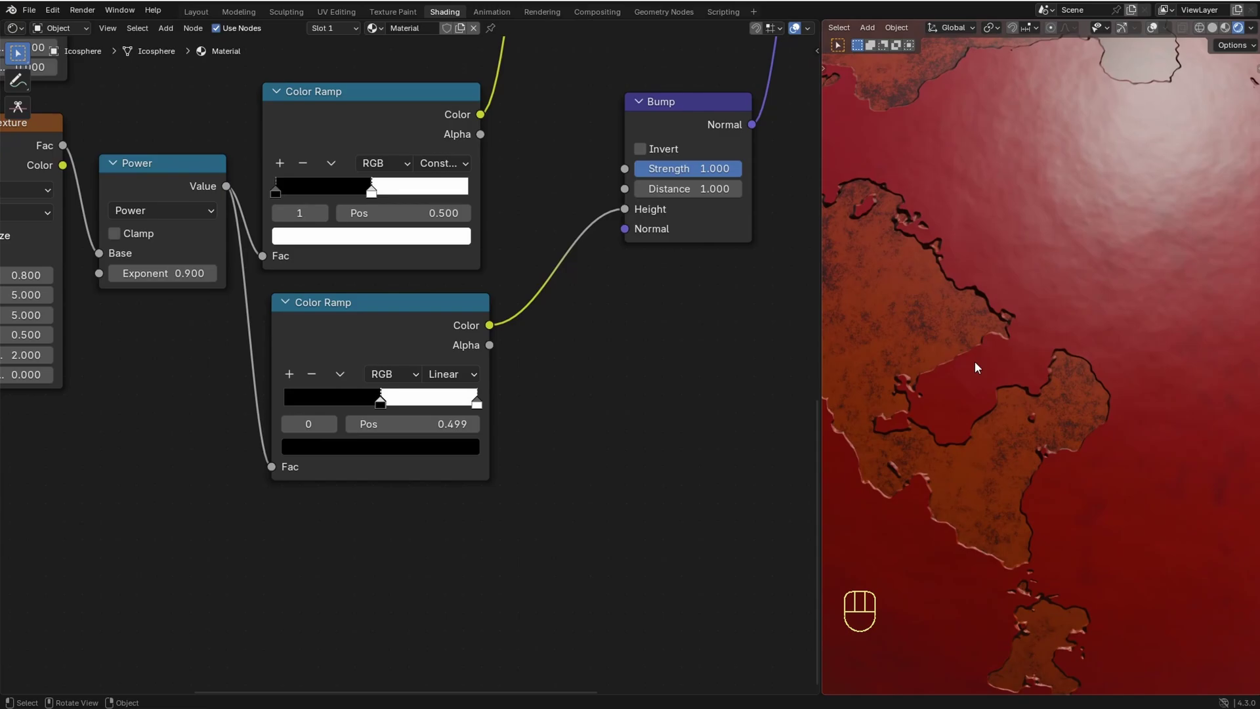
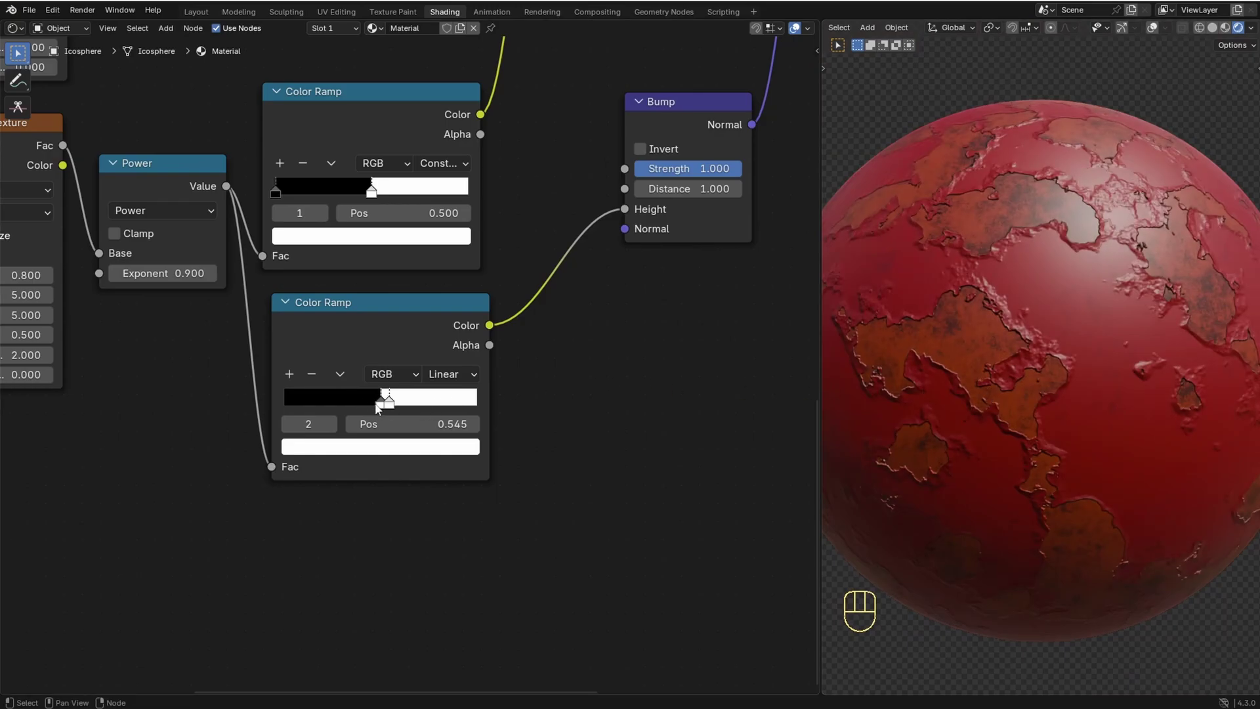
Step: Fine-tune the white stop near 0.55 so the rust patches get crisp raised edges
left_click(388, 413)
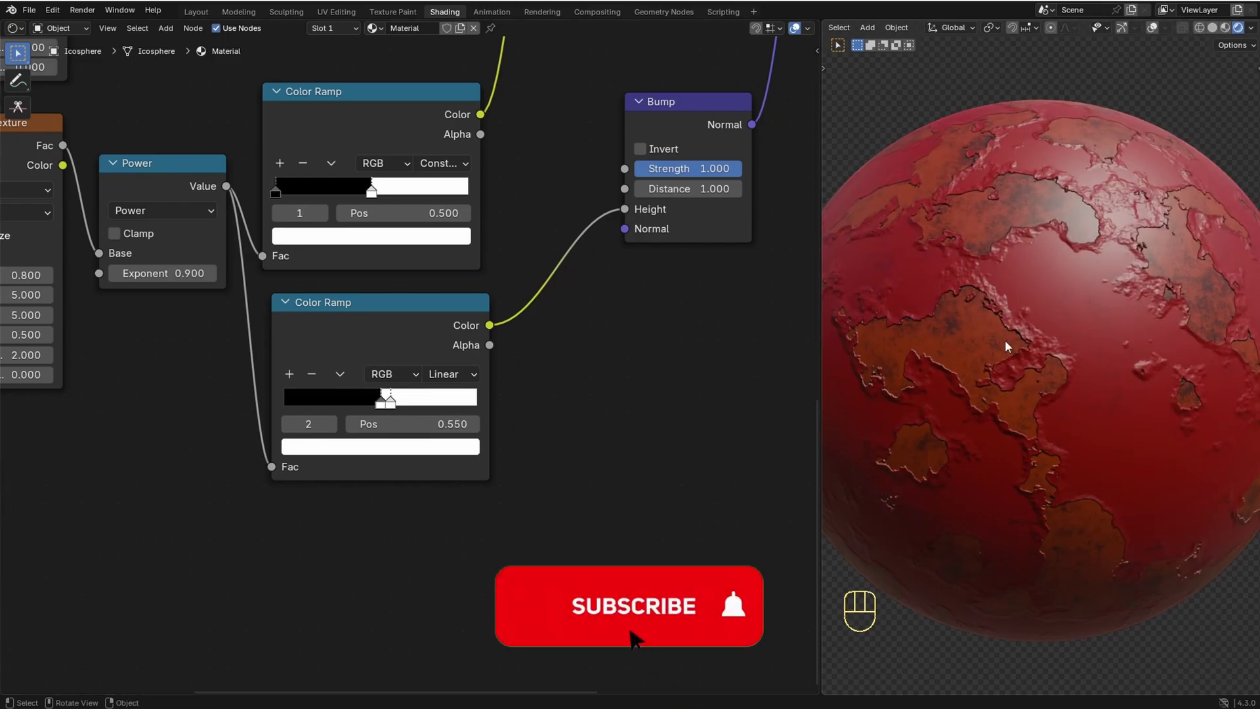
left_click_drag(1011, 353, 1010, 356)
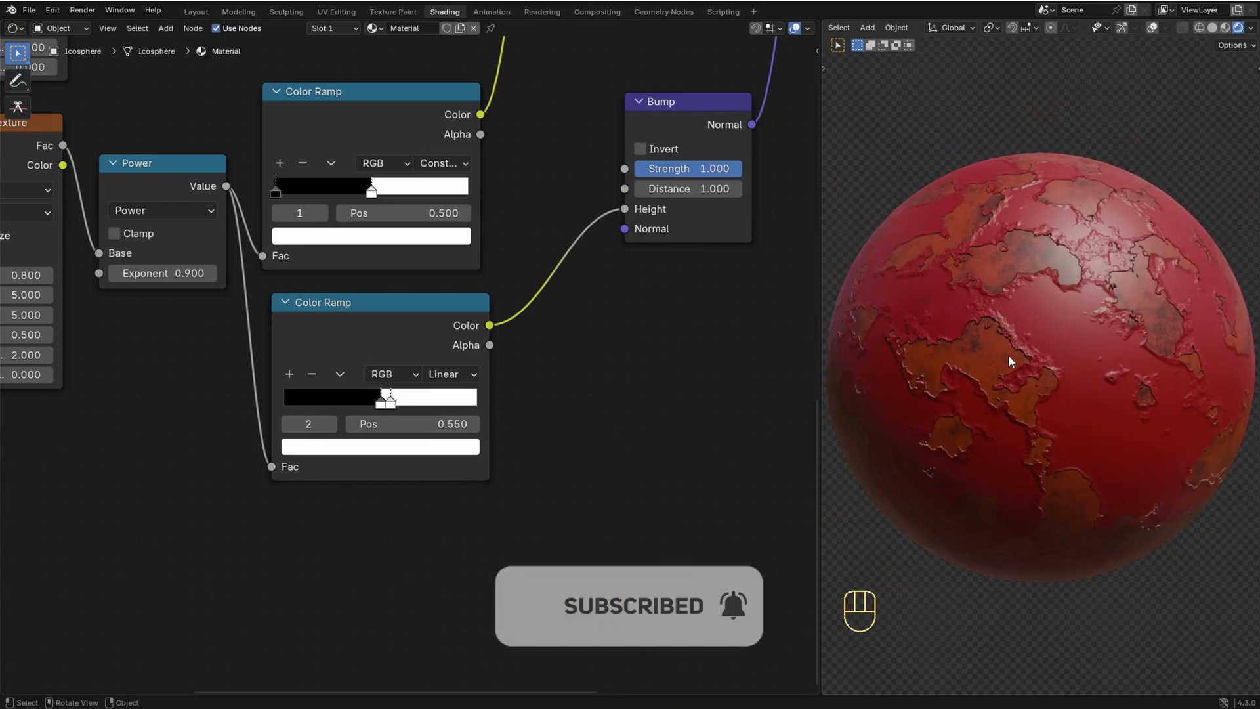
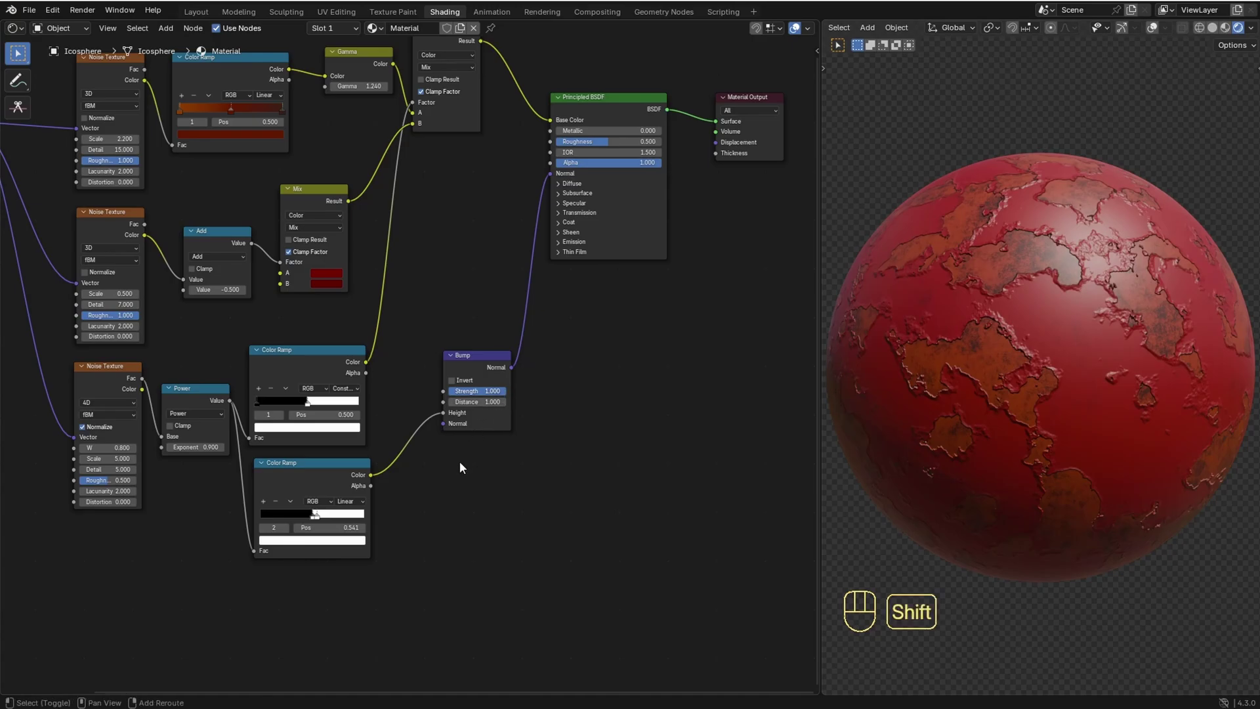
Step: Insert a Power math node (exponent 0.9) on the link from the bump height ramp to the Bump node
key("shift+a")
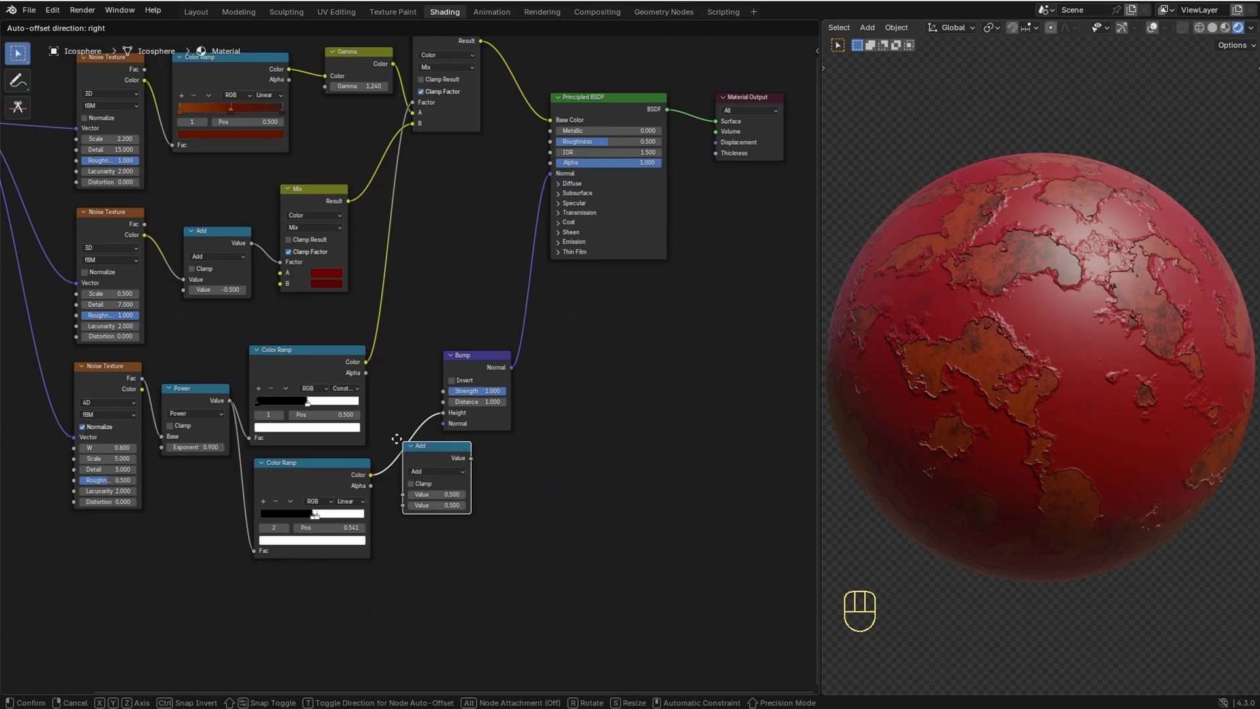
left_click_drag(435, 468, 428, 553)
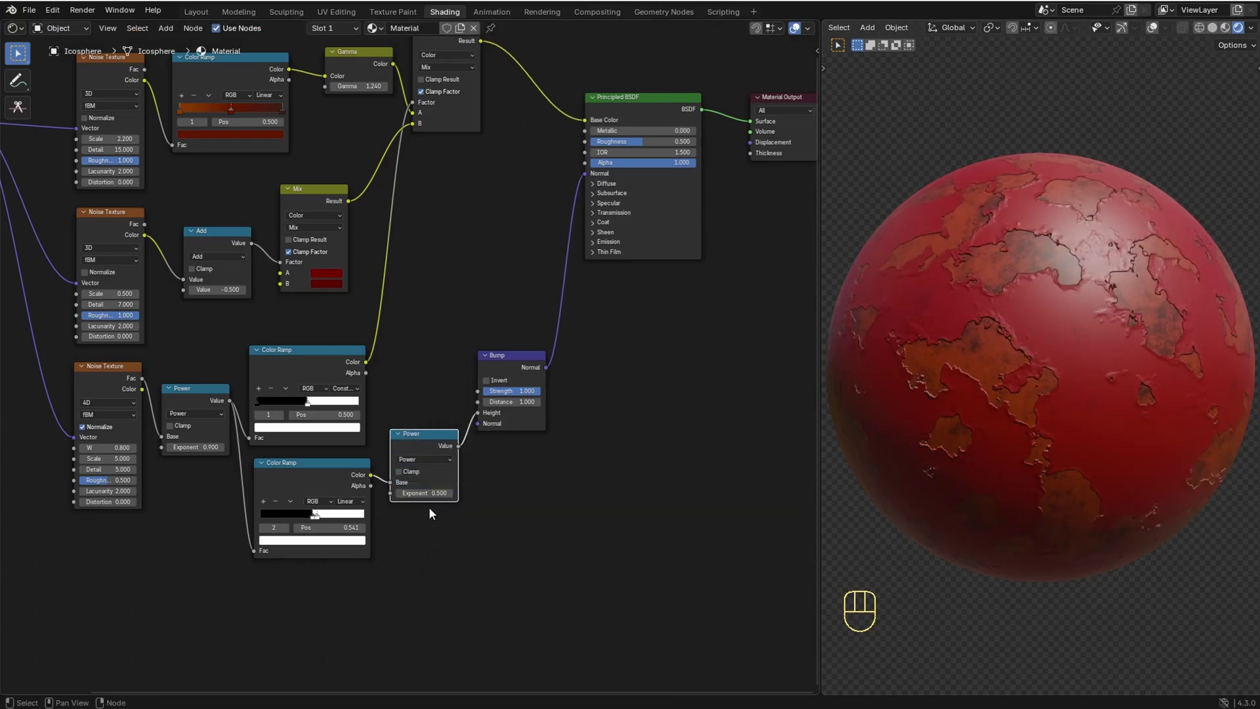
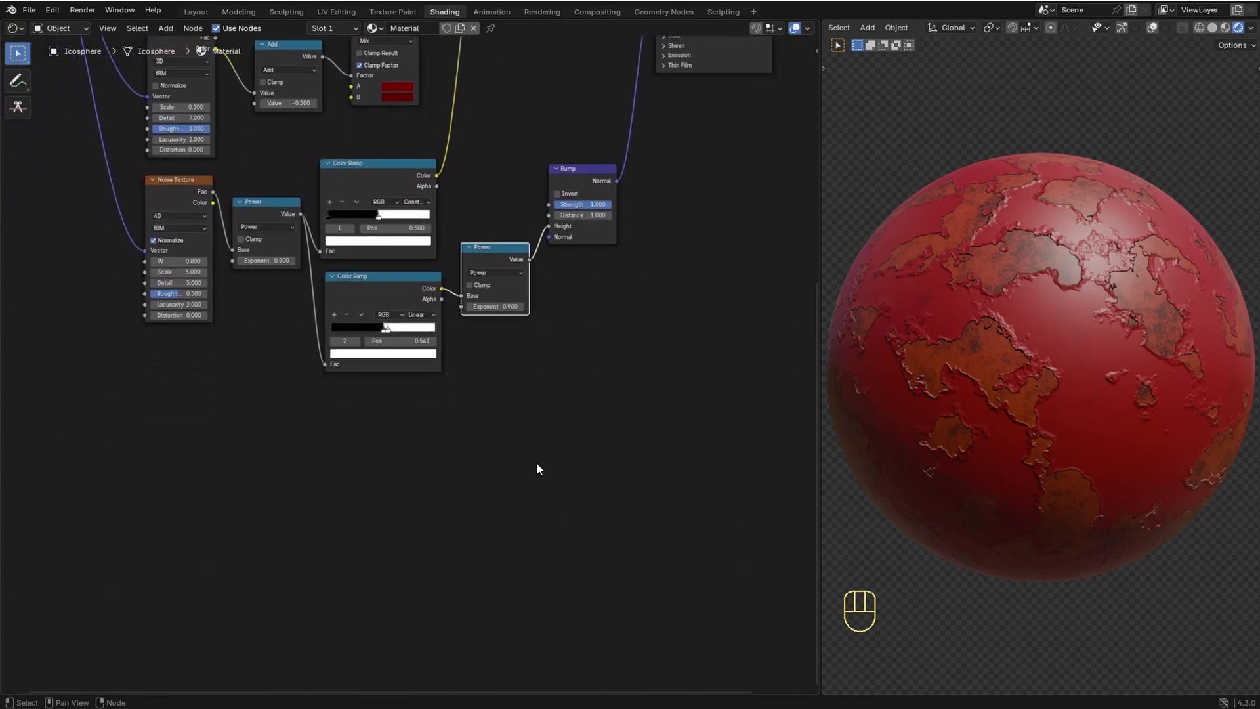
Step: Duplicate the bump height ramp as an Ease ramp narrowed to a dark band outlining the peeled patches
left_click(361, 287)
key("ctrl+shift+d")
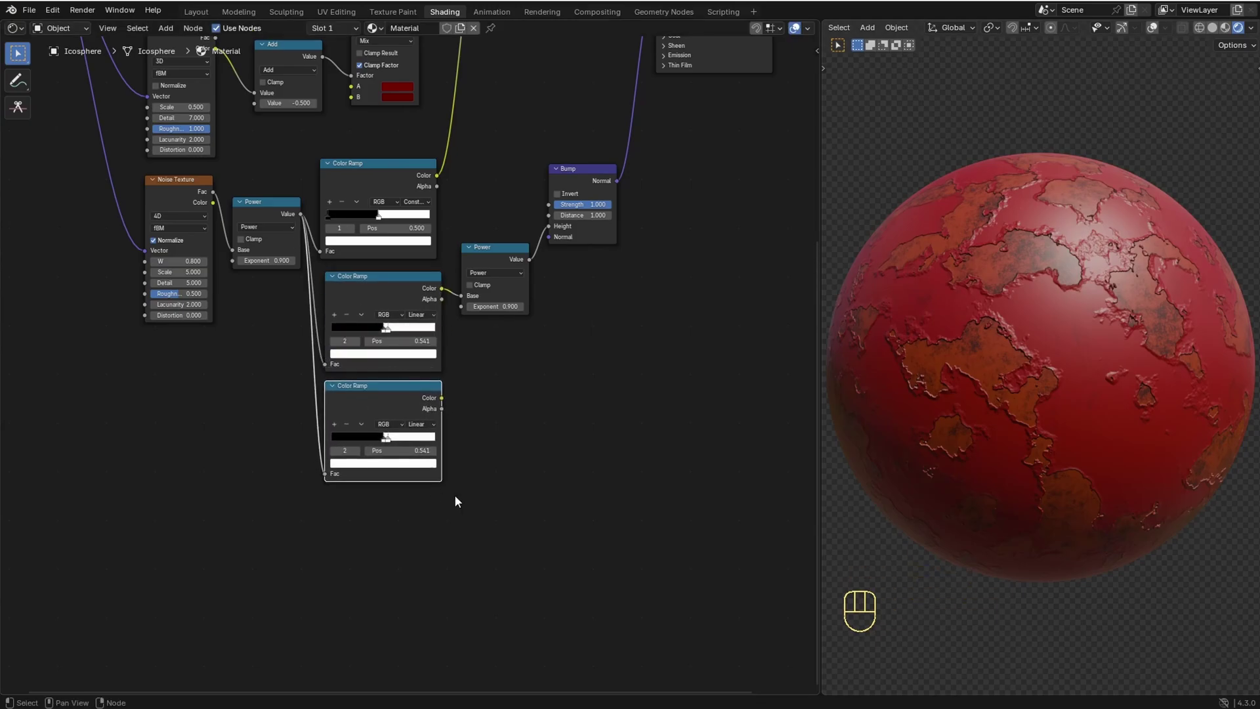
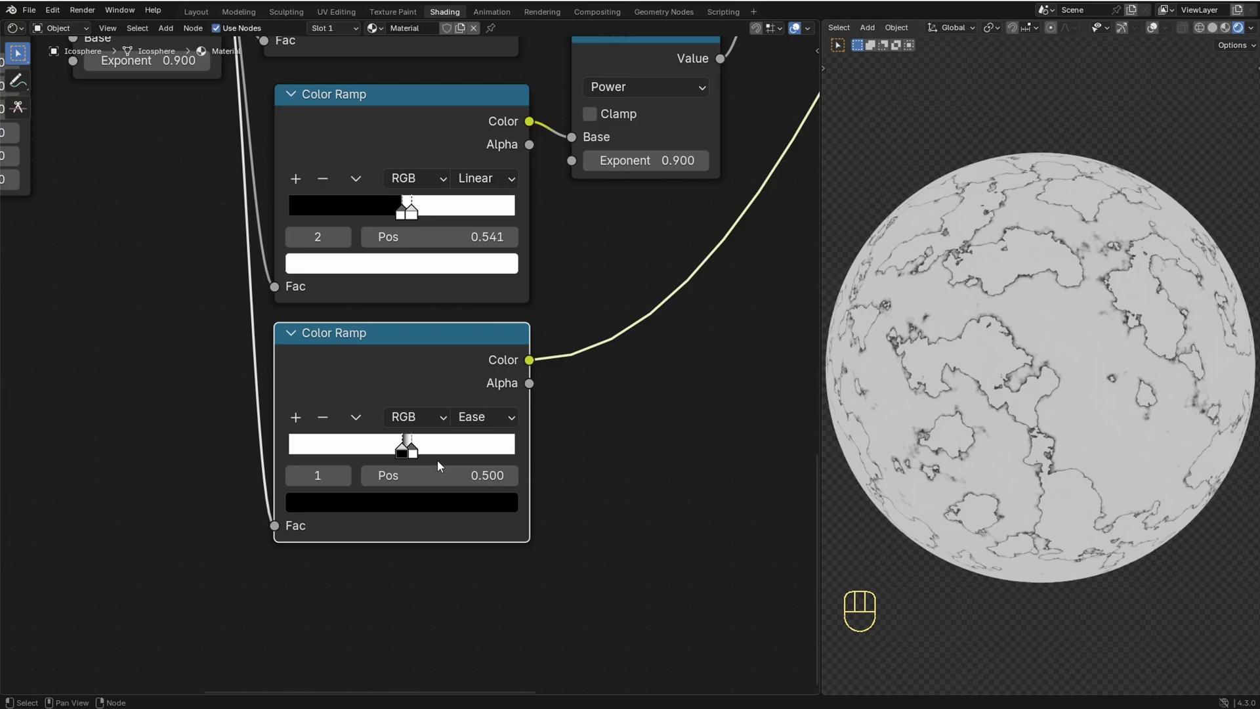
left_click(402, 454)
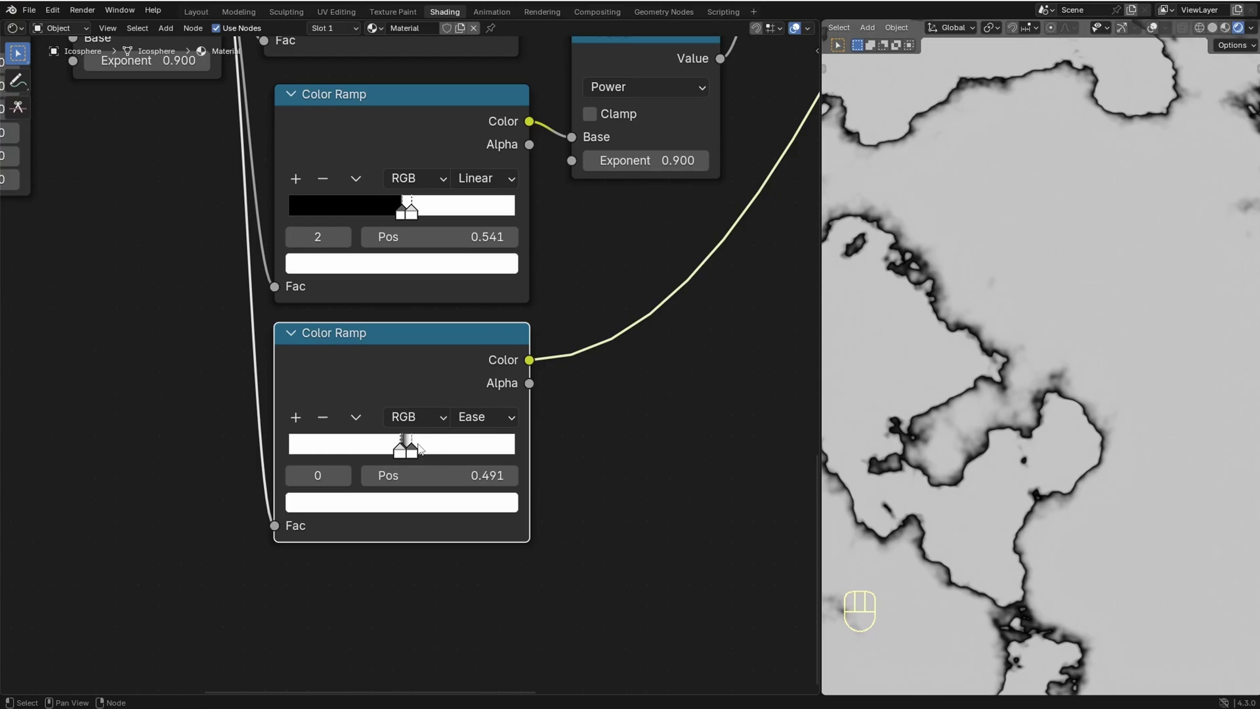
key("ctrl+z")
left_click(400, 446)
left_click(400, 454)
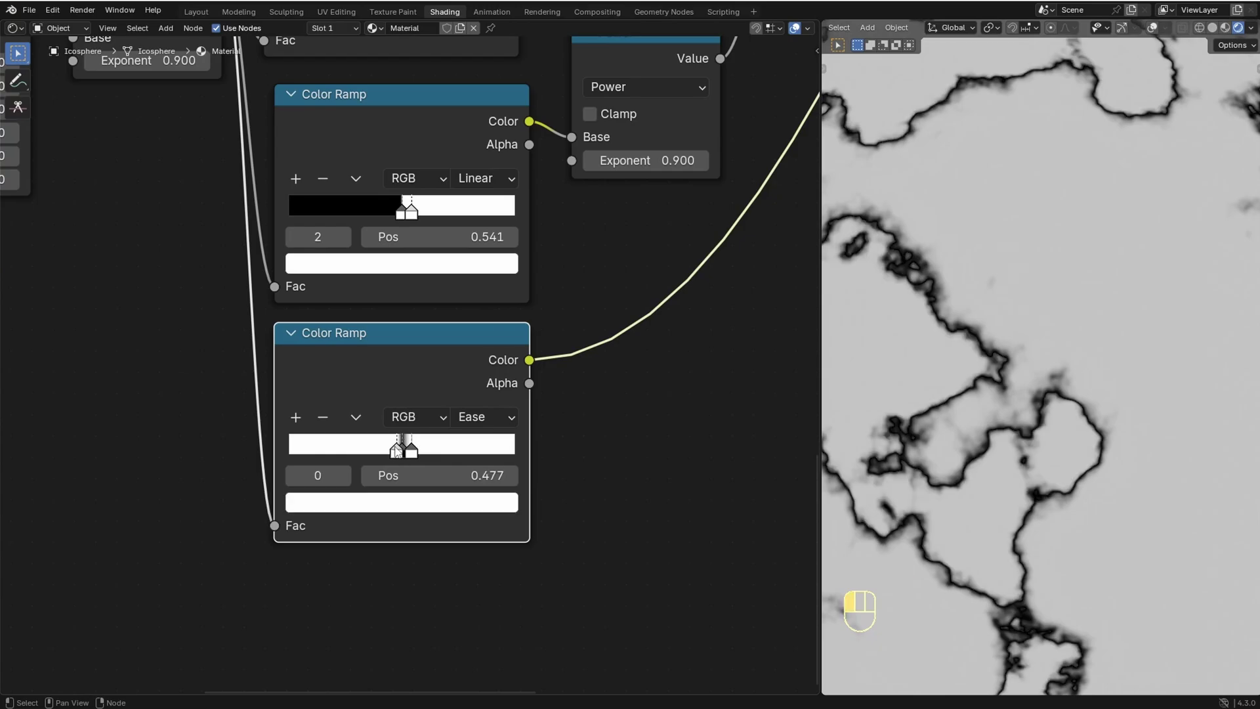
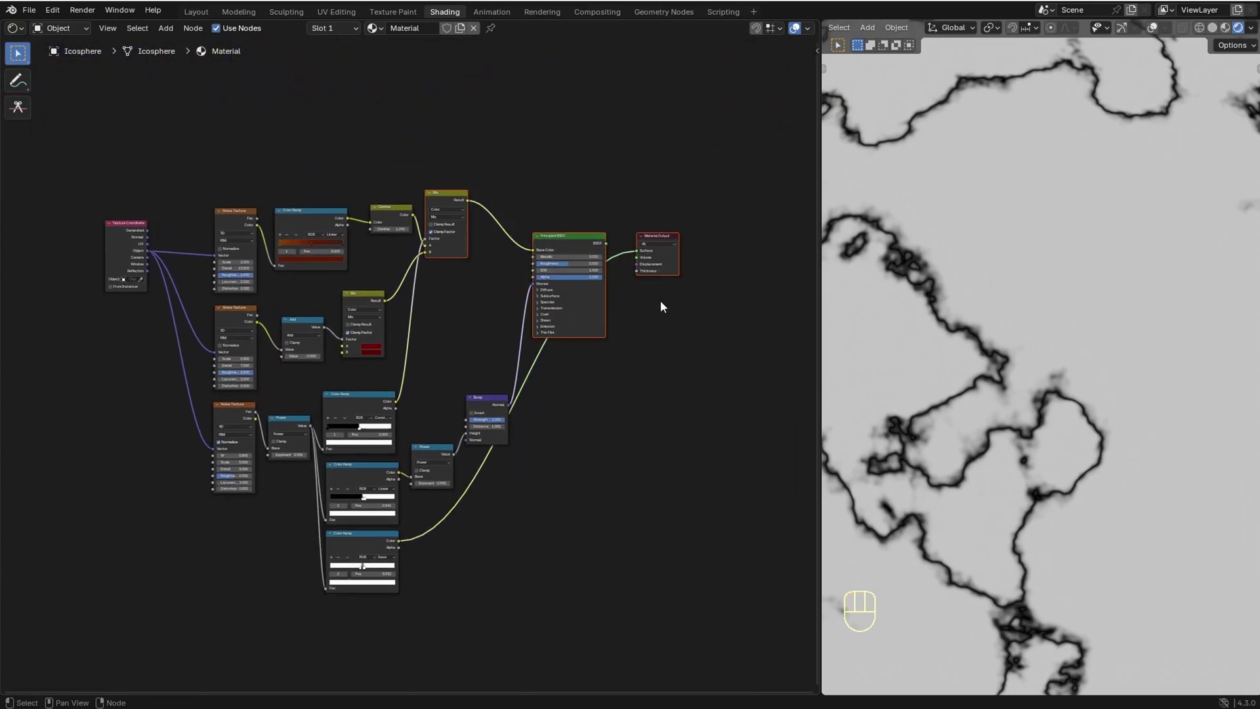
Step: Add a Multiply mix node after the Gamma node and feed it the outline ramp as a dark-border mask
key("g")
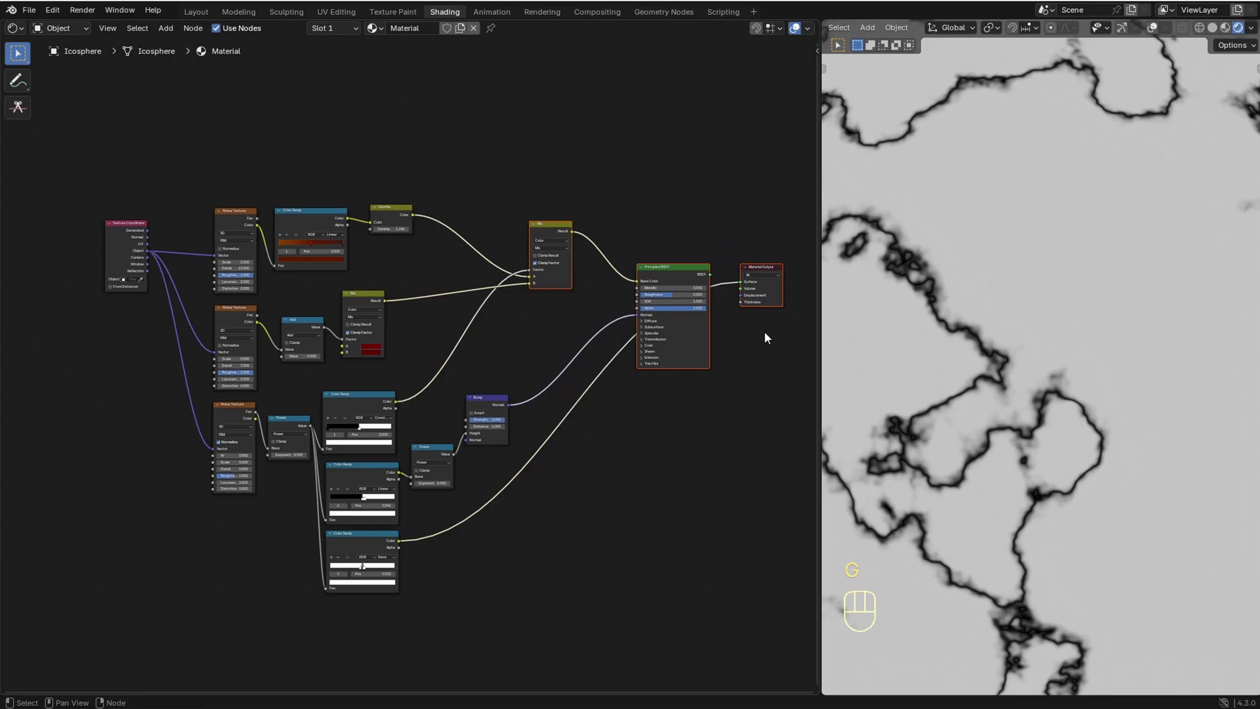
key("shift+a")
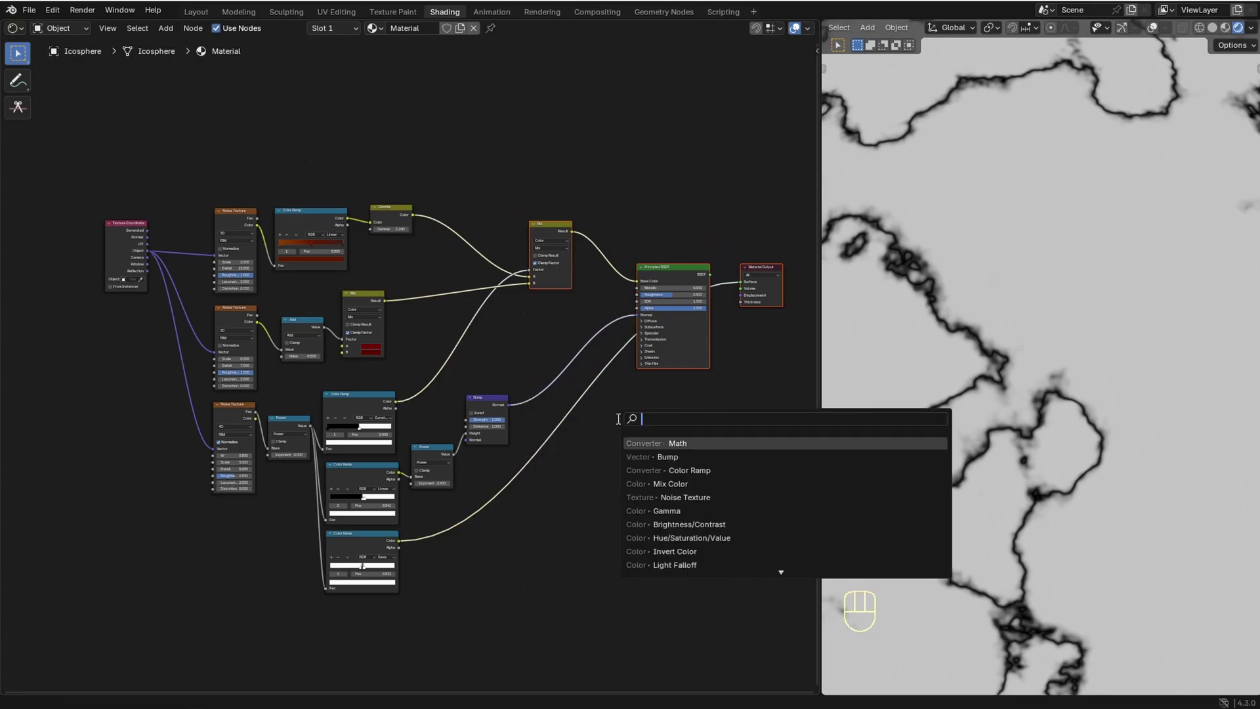
key("shift+a")
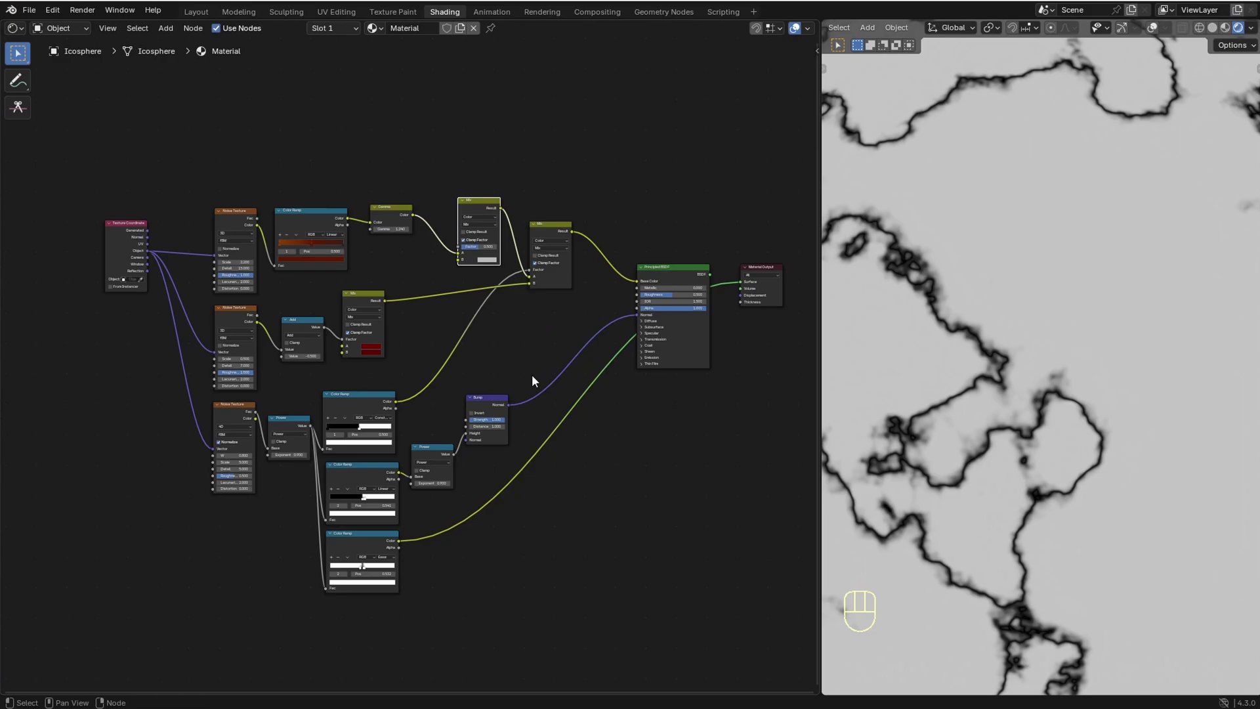
key("space")
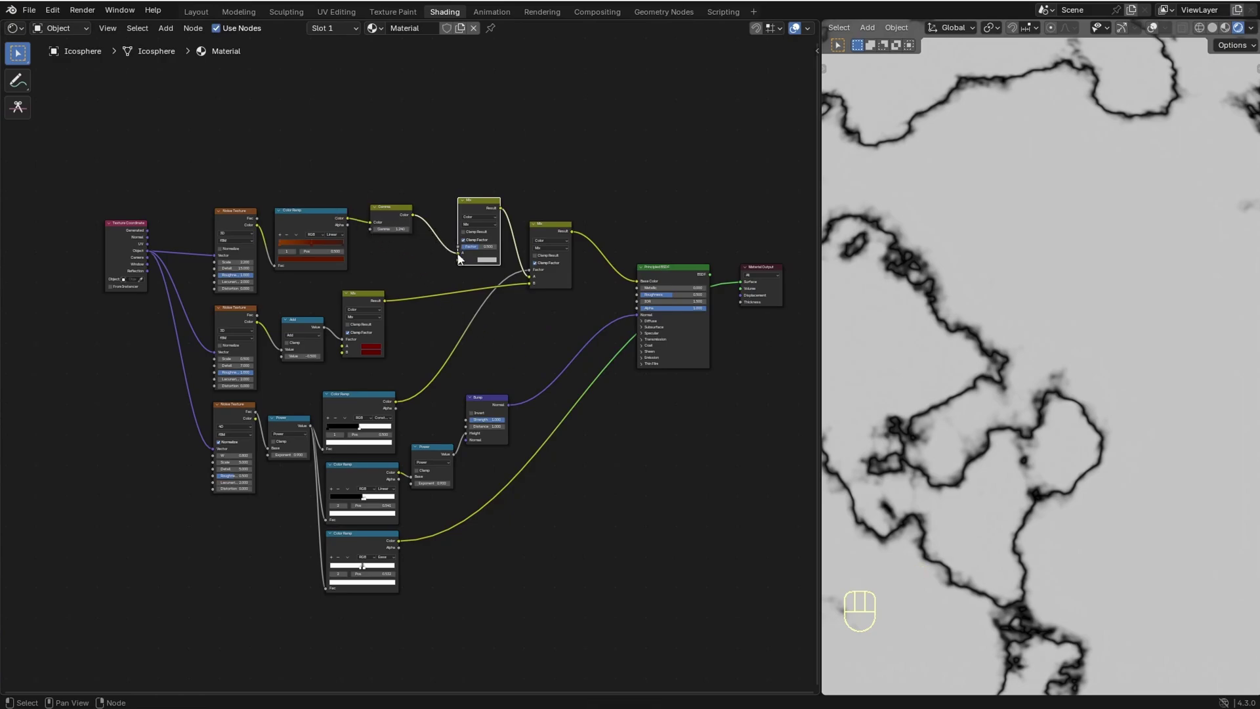
left_click_drag(401, 547, 460, 272)
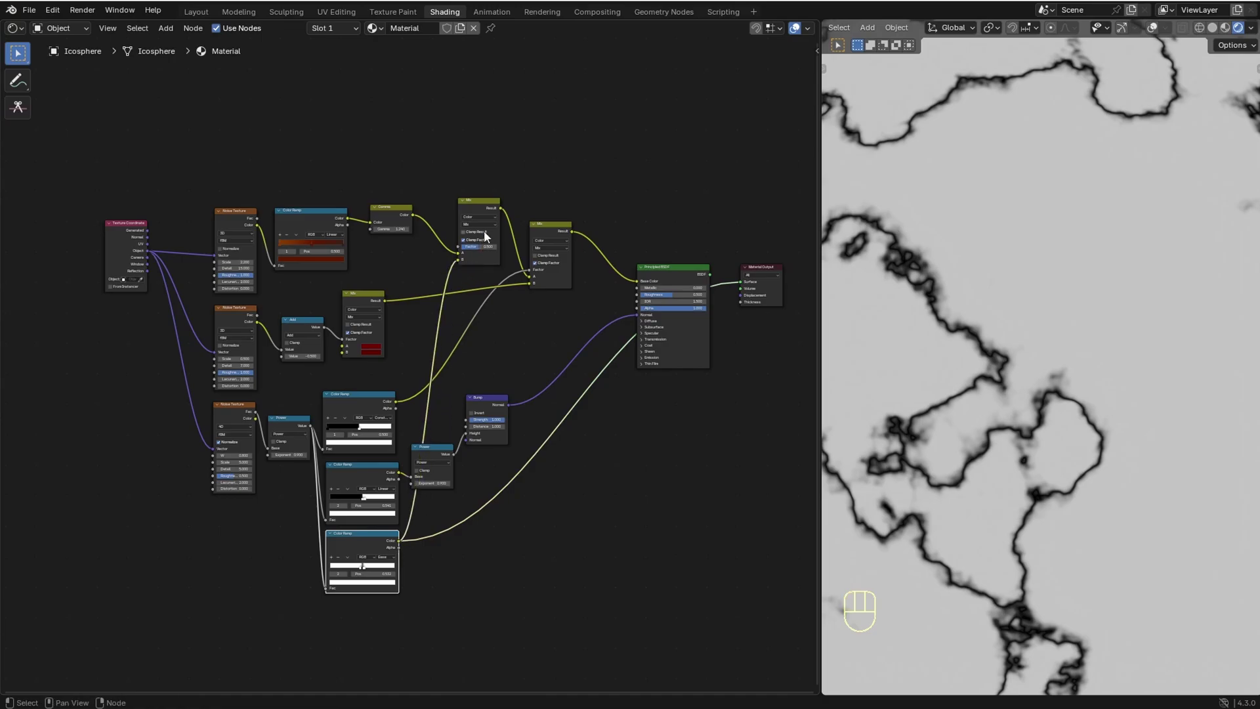
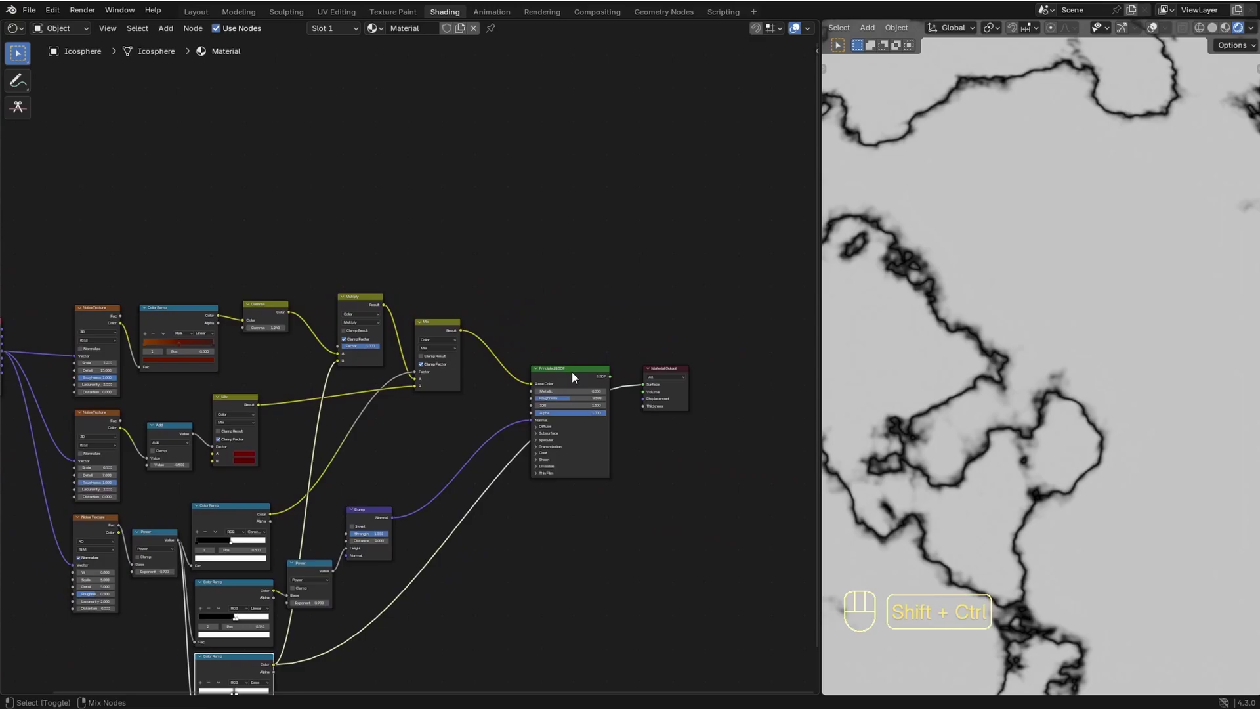
Step: Preview the full shader on the sphere and tweak the outline ramp's left stop
left_click(573, 380)
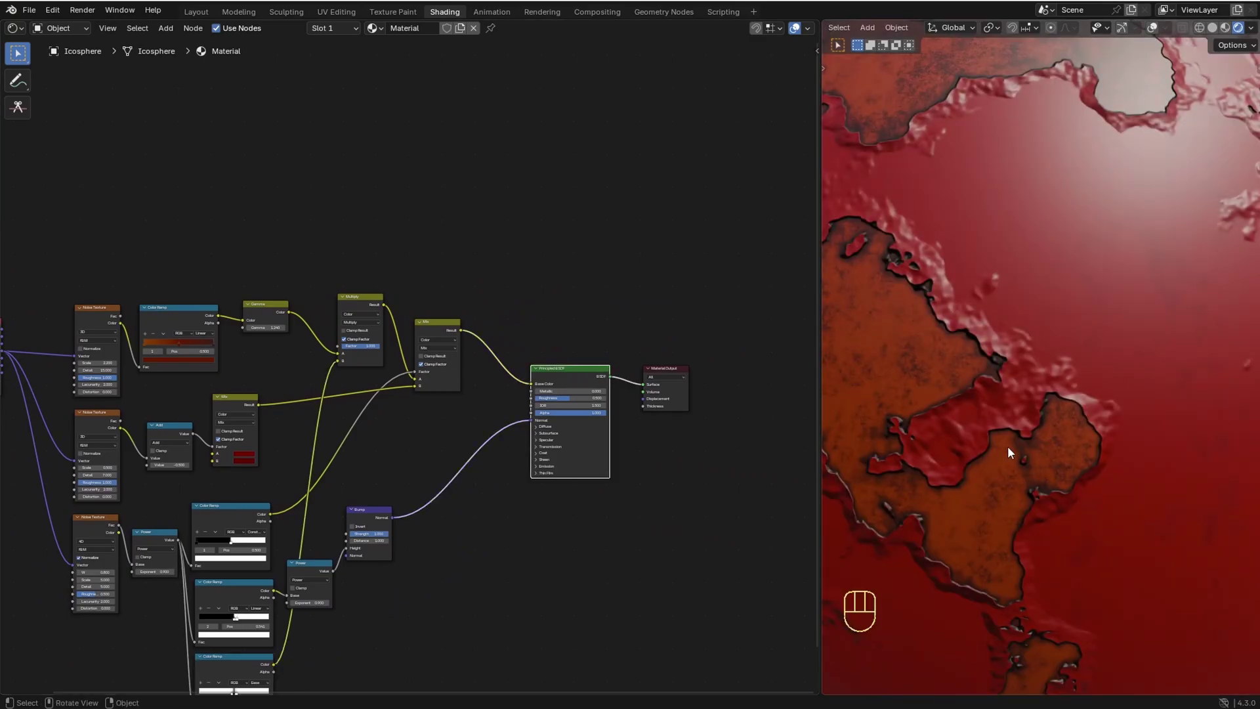
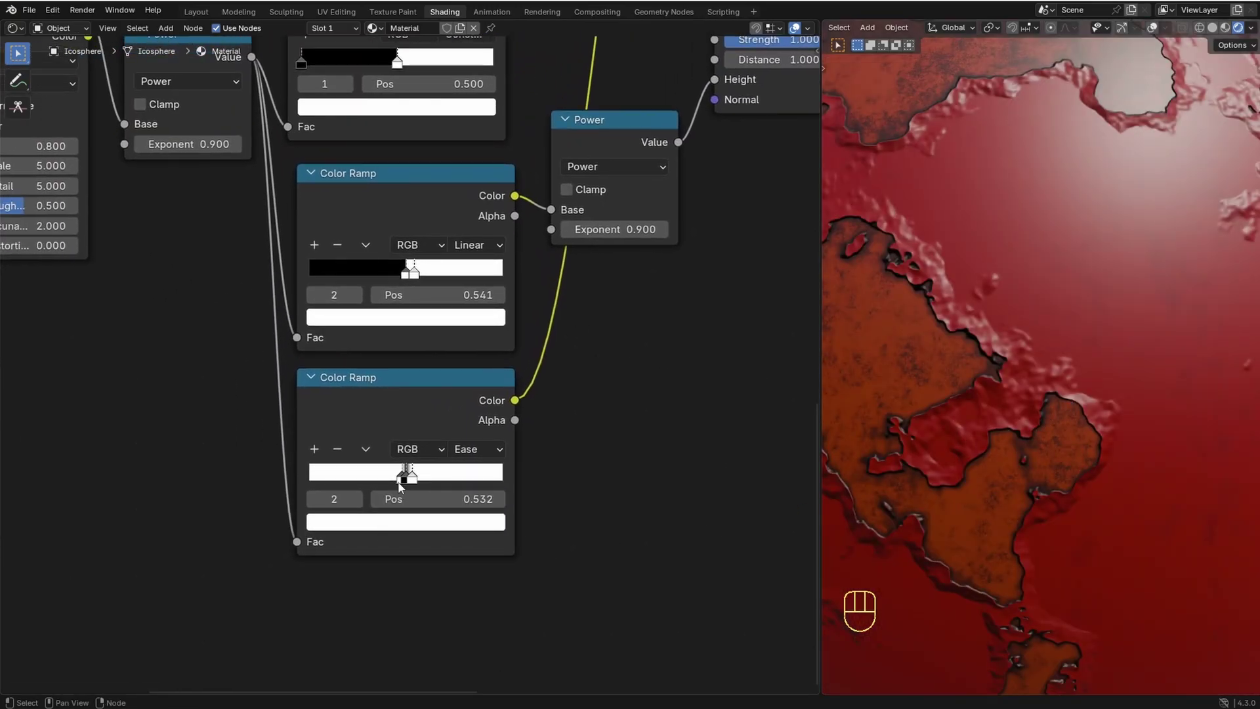
left_click(404, 484)
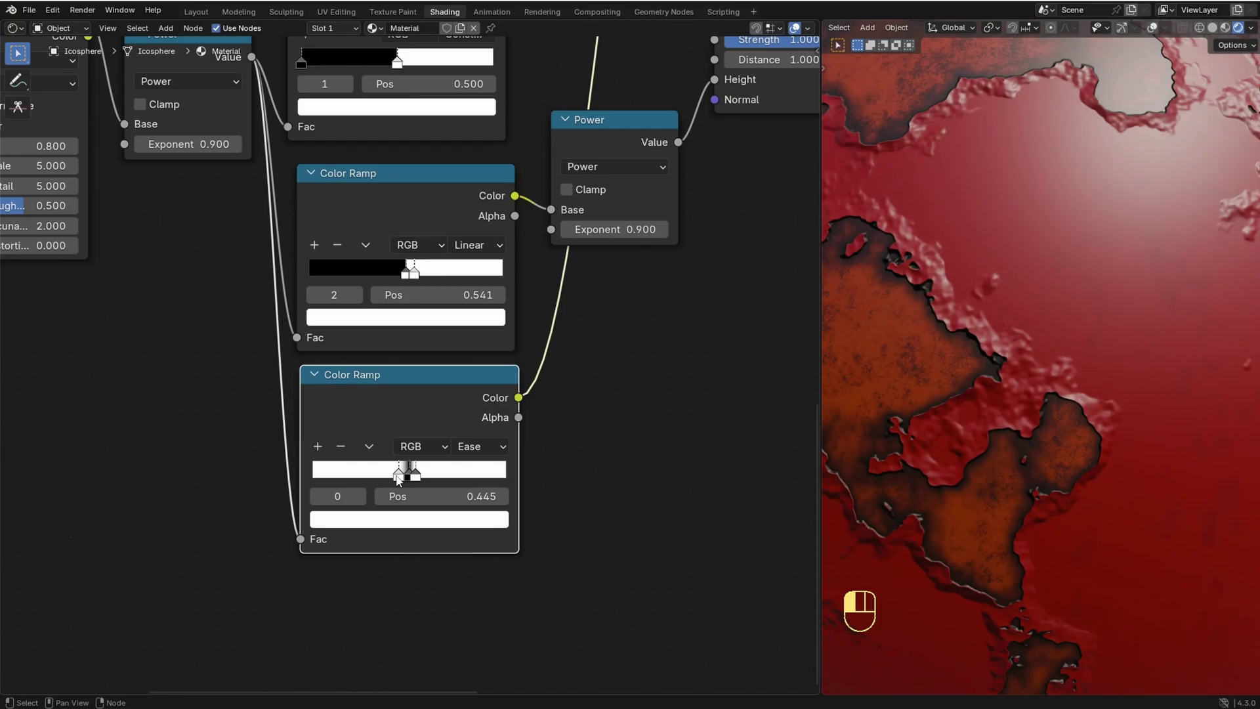
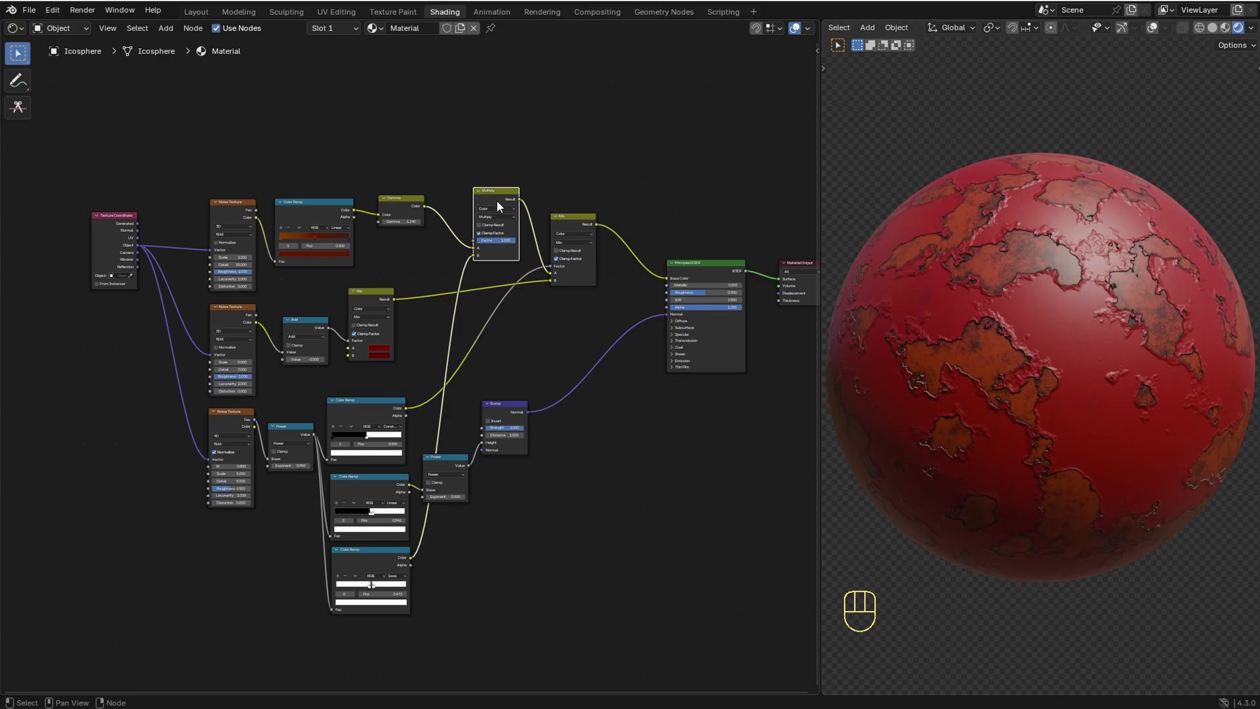
Step: Toggle mute on the Multiply node a few times to compare the rust patches with and without dark rims
key("m")
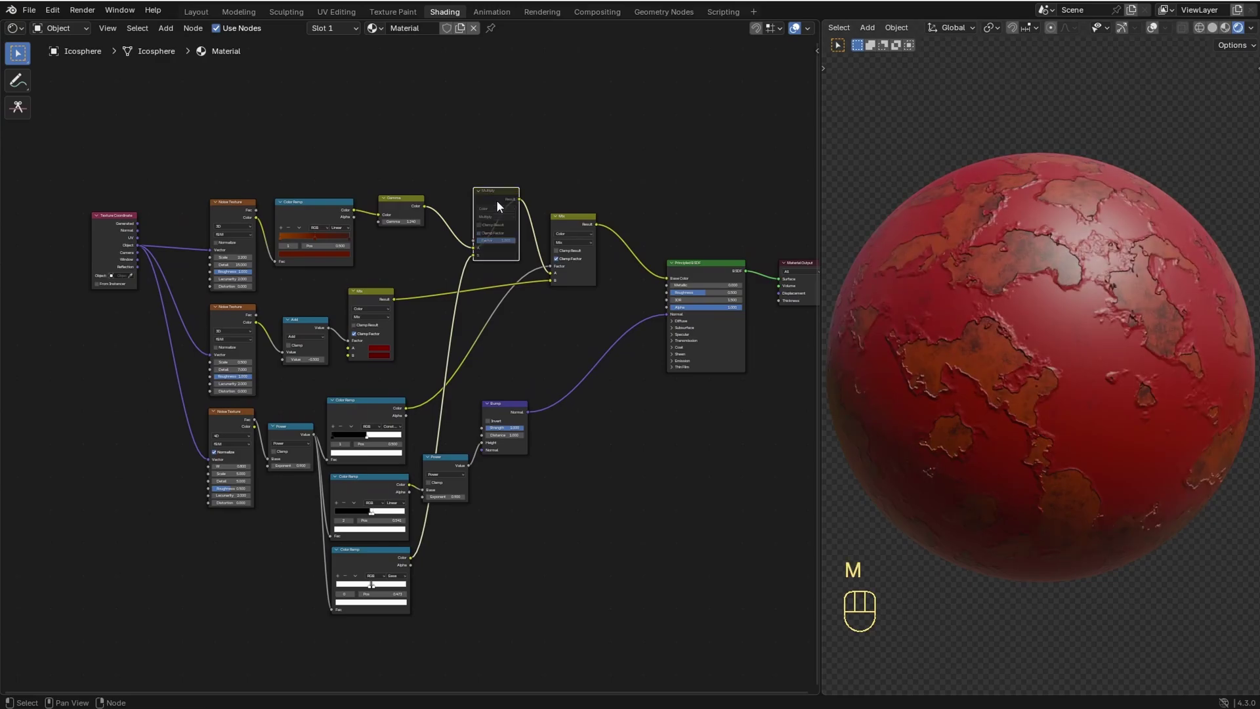
key("m")
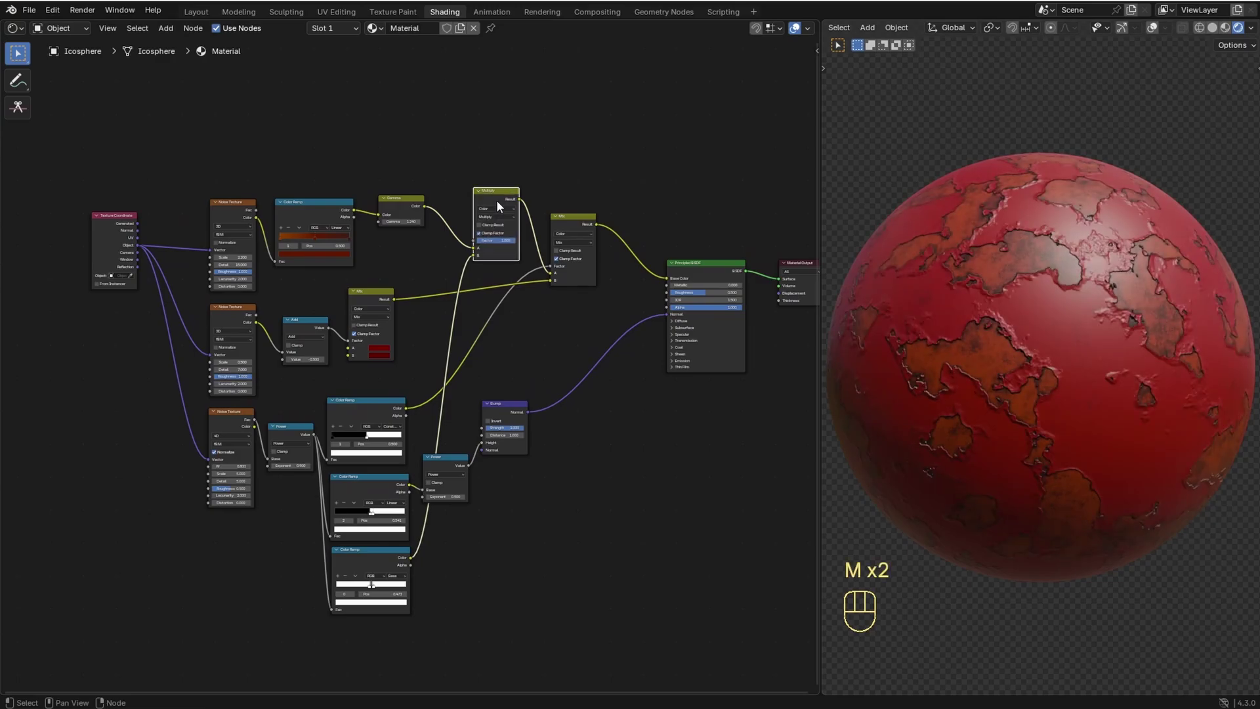
key("m")
key("m")
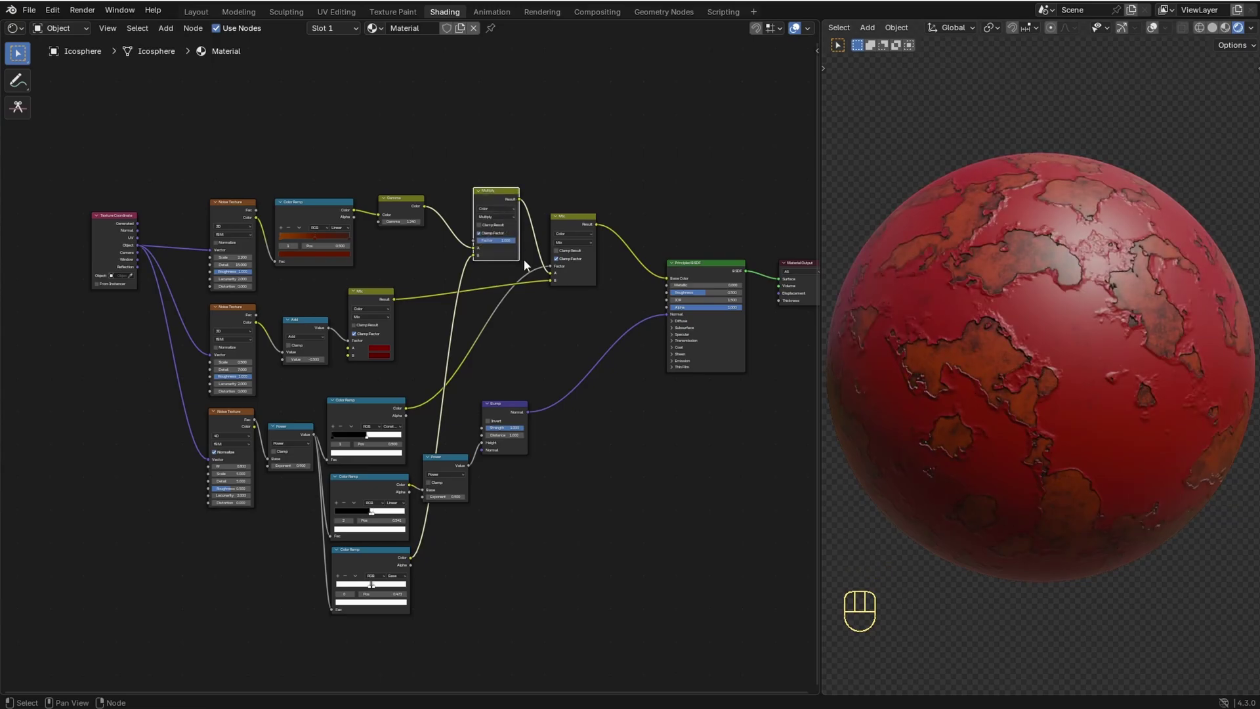
Step: Move the lower bump Noise, Power, Color Ramp and Bump nodes further down the tree
left_click_drag(631, 655, 180, 415)
key("g")
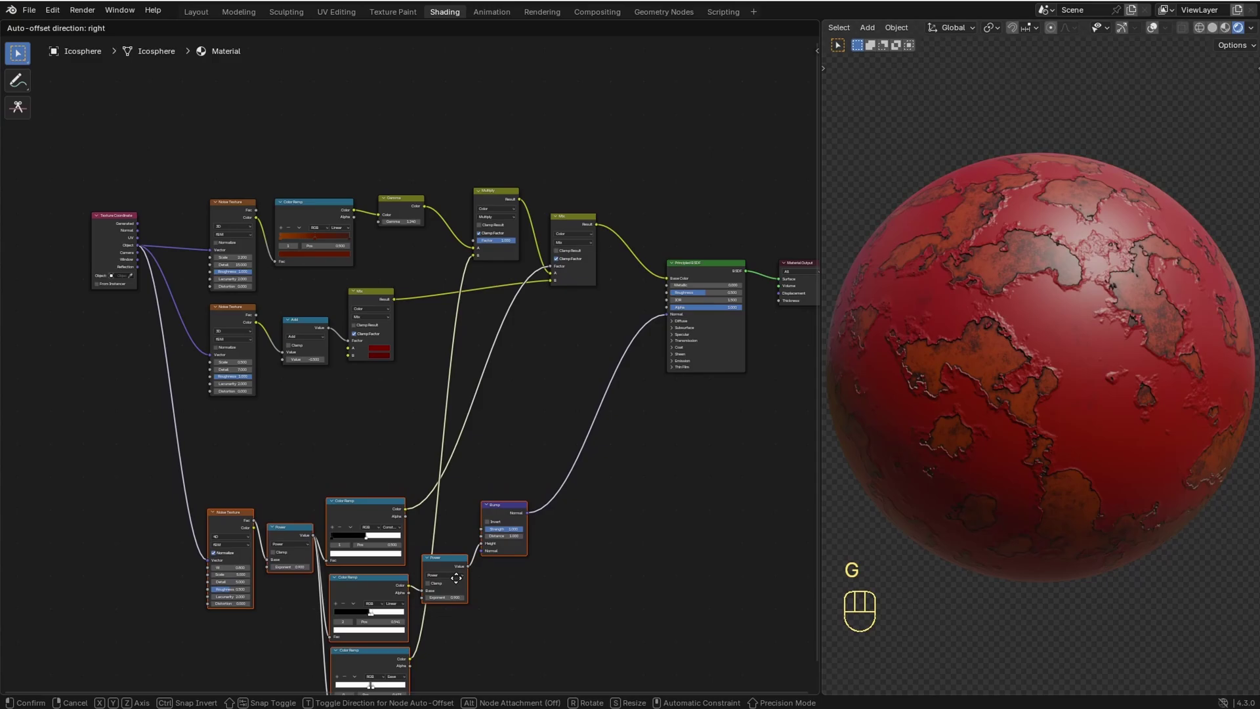
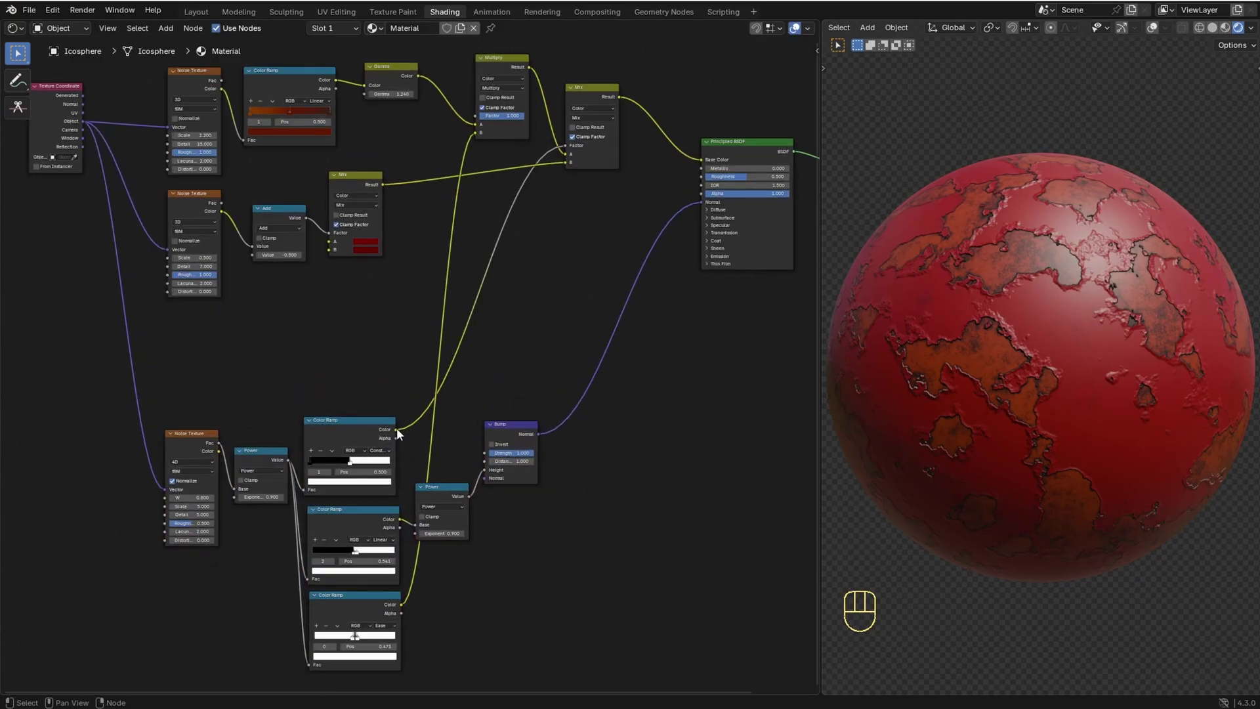
Step: Drive Roughness with the black-and-white ramp through a new Mix node, darkening its grey to about 0.22
left_click_drag(400, 435, 696, 179)
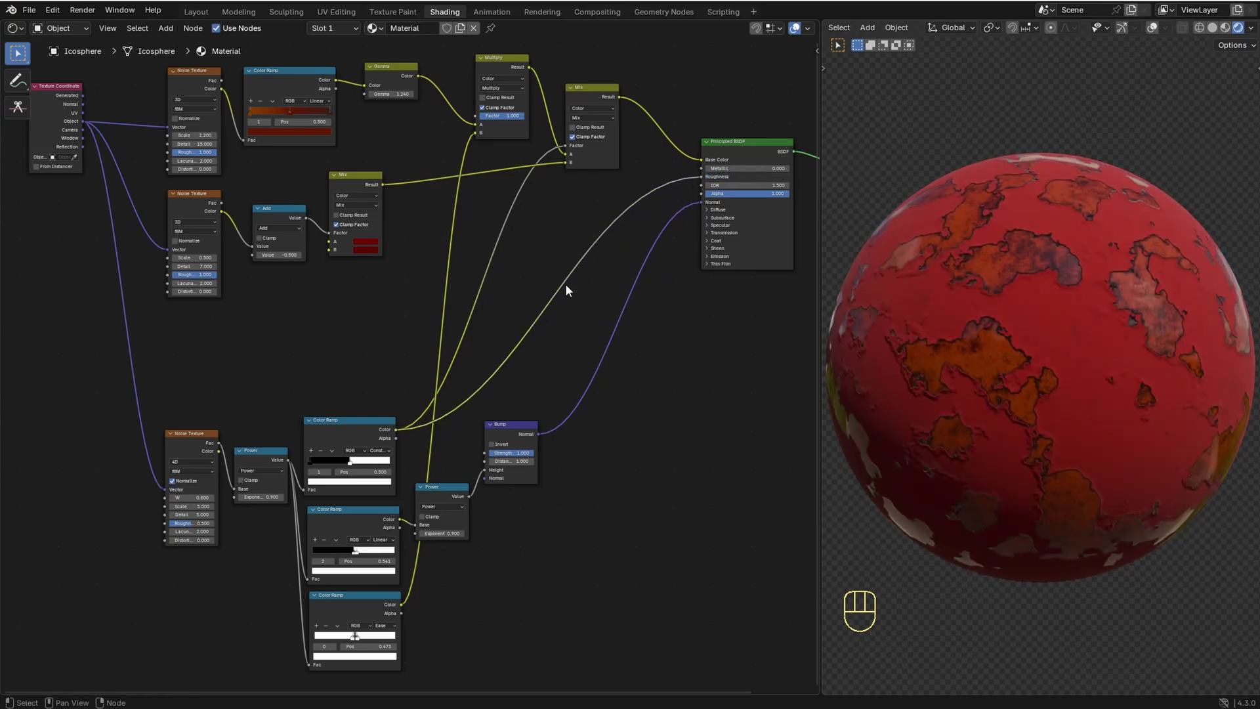
key("shift+a")
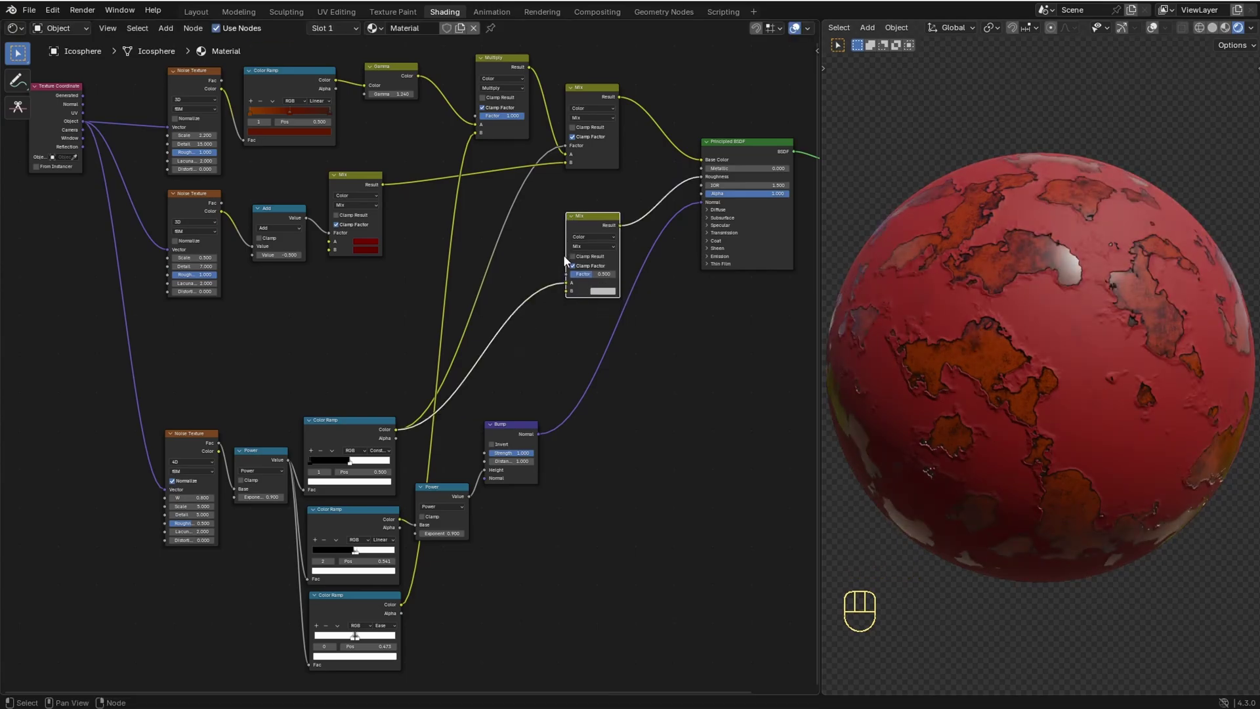
double_click(568, 284)
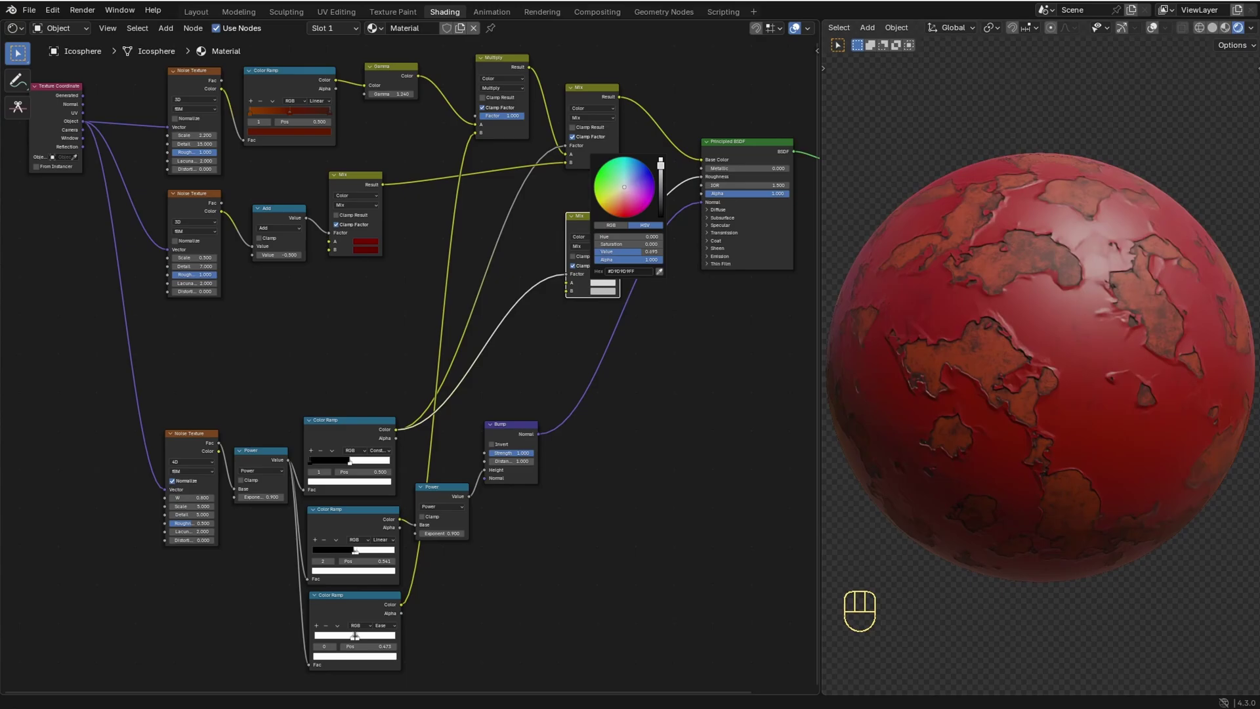
left_click(599, 293)
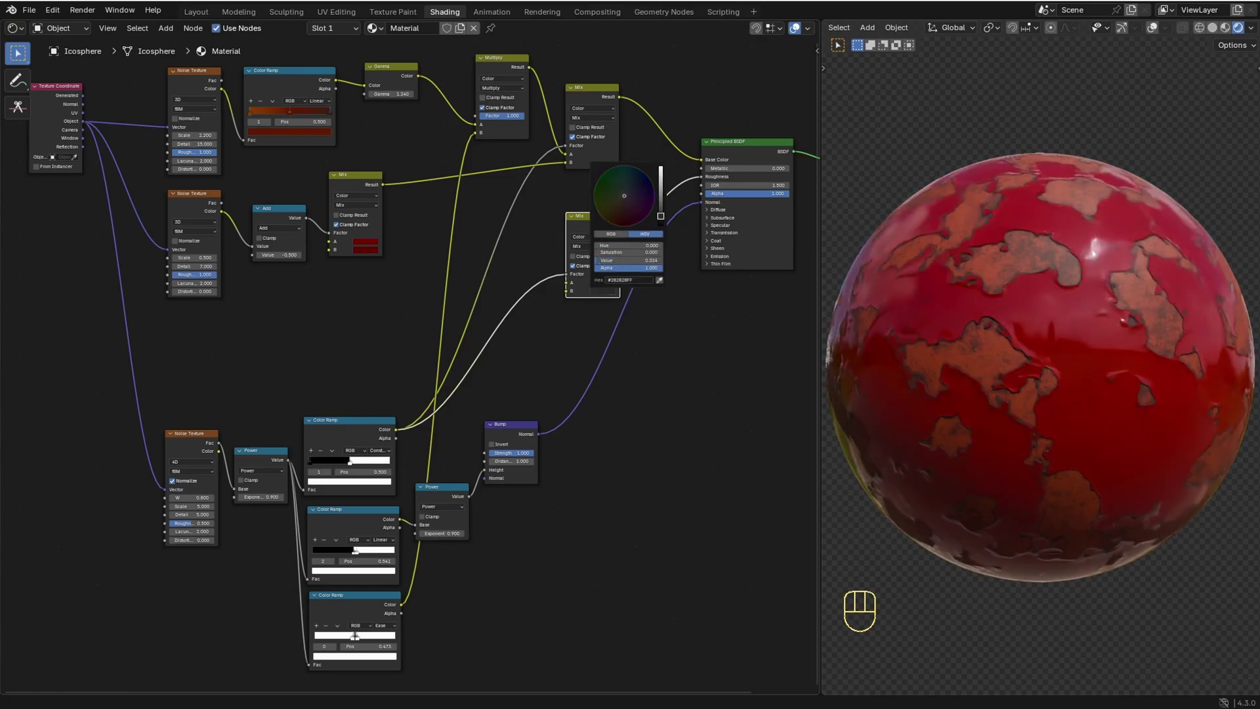
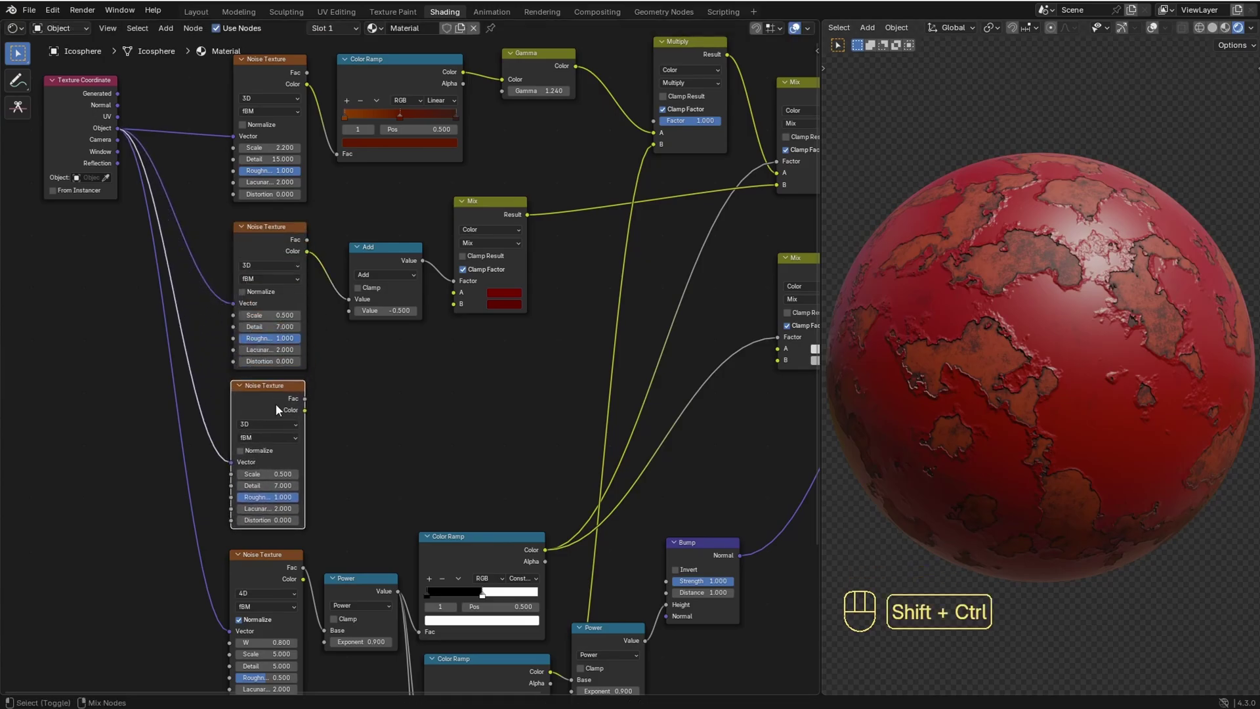
Step: Connect the third noise texture (scale 1) into the roughness Mix via an Add math node of about 0.45
left_click(278, 413)
left_click(277, 413)
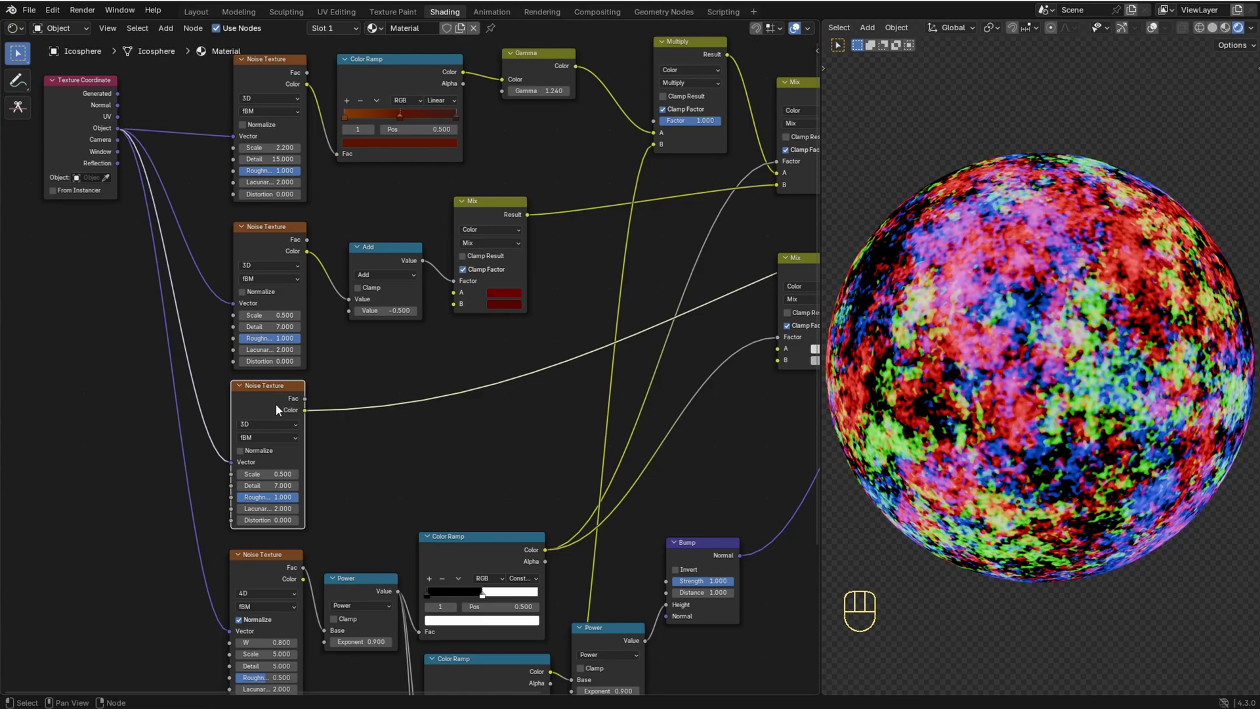
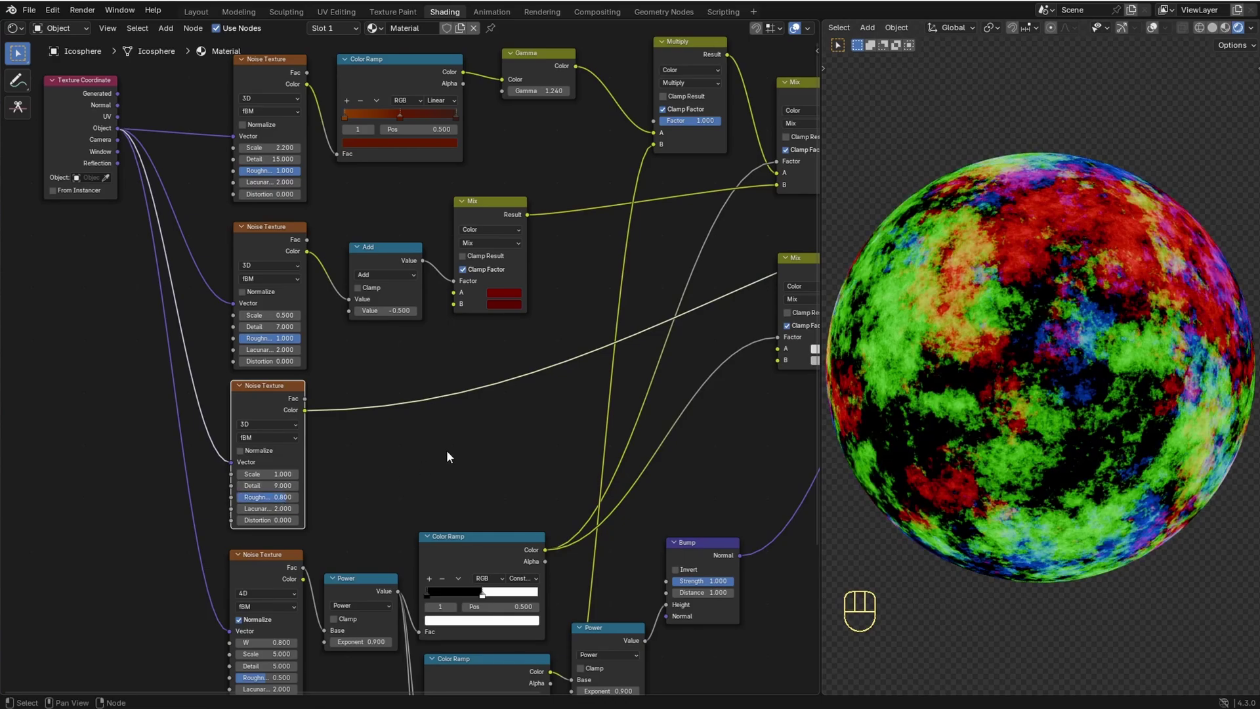
key("shift+a")
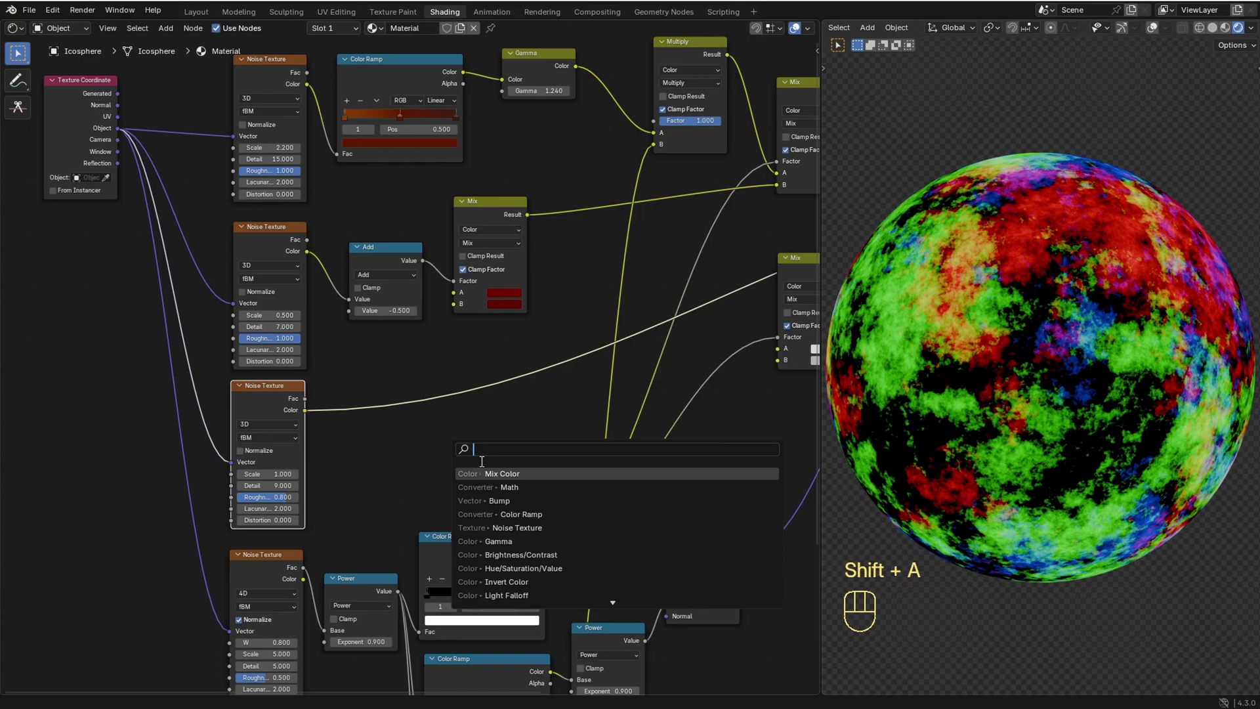
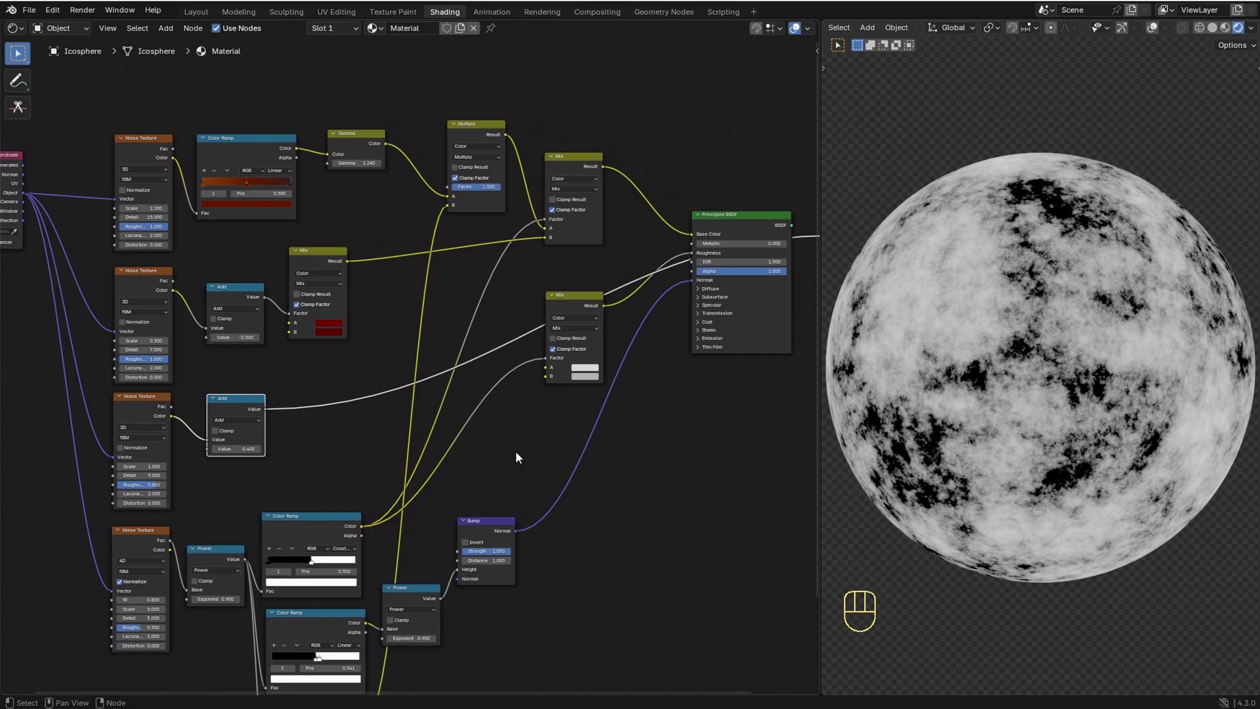
left_click_drag(258, 433, 566, 387)
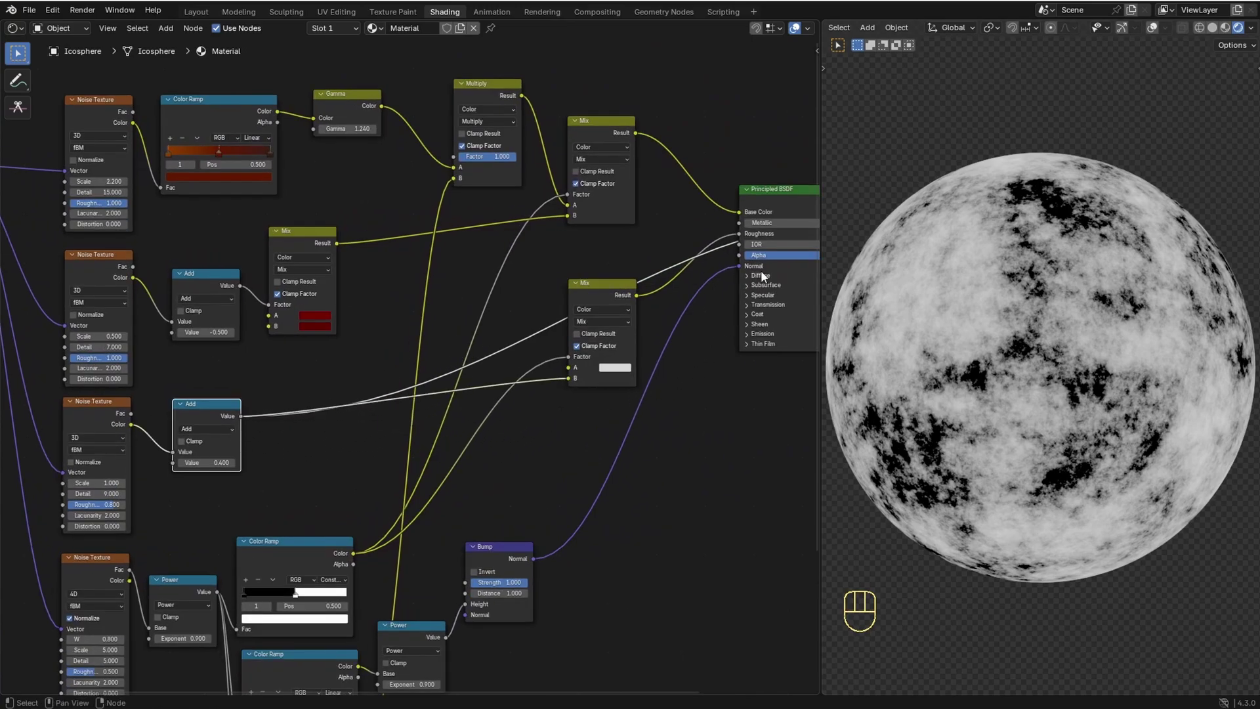
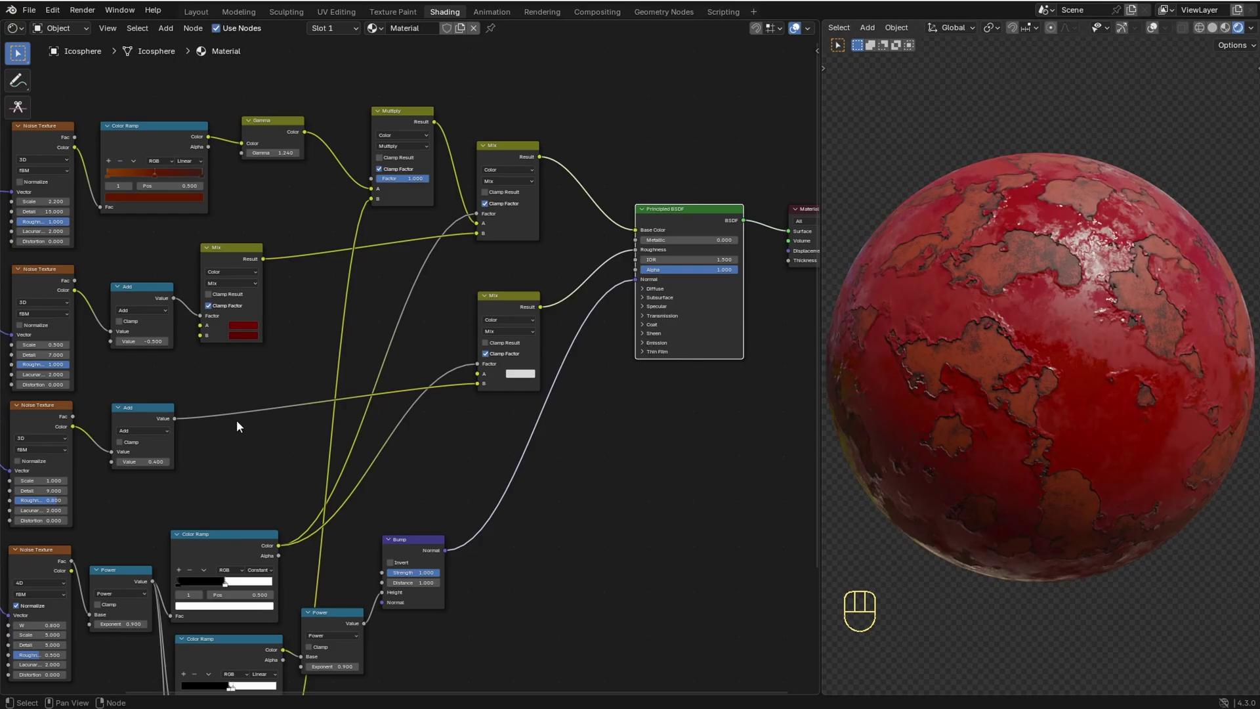
Step: Insert a Map Range (to-min 0.4) between the Add node and roughness Mix, then start adding a Color Ramp
key("shift+a")
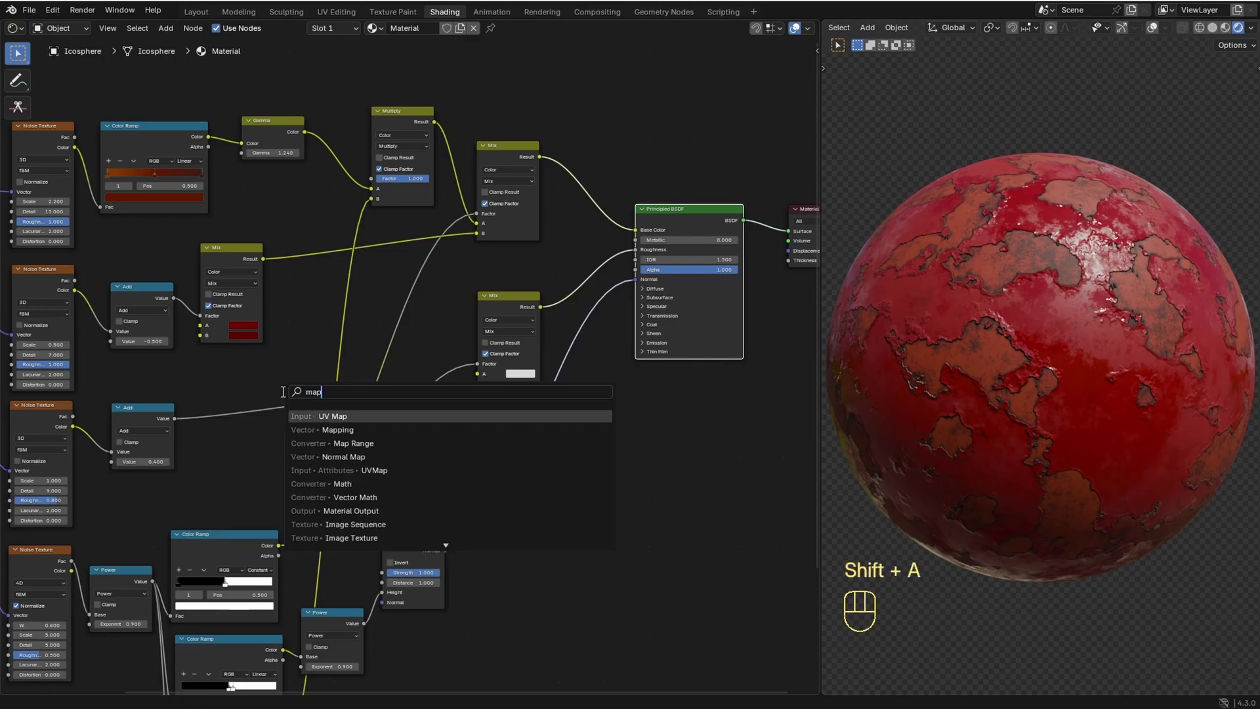
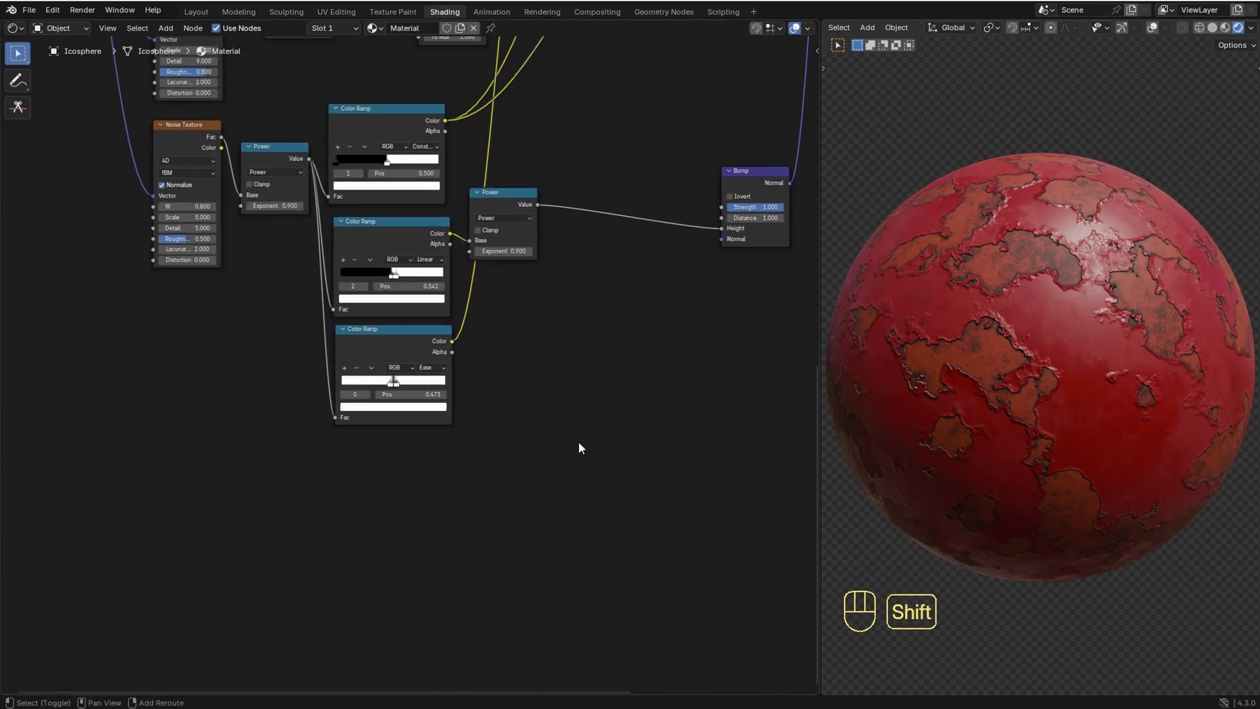
key("shift+a")
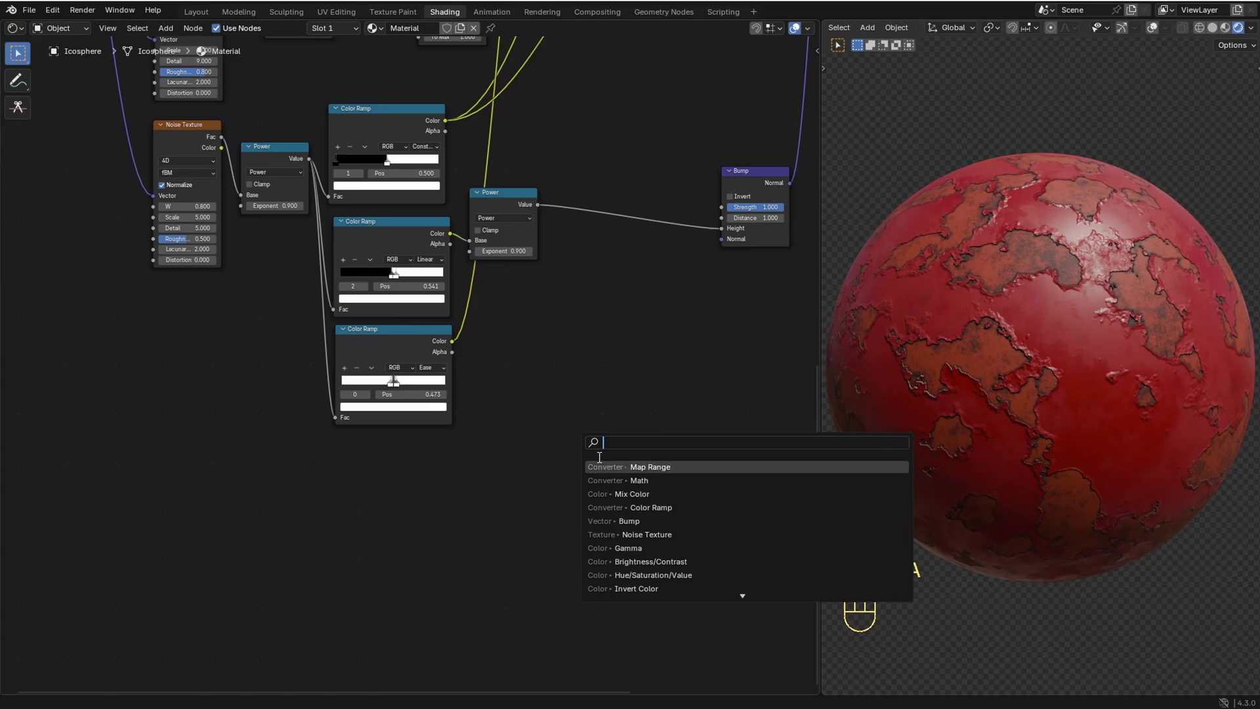
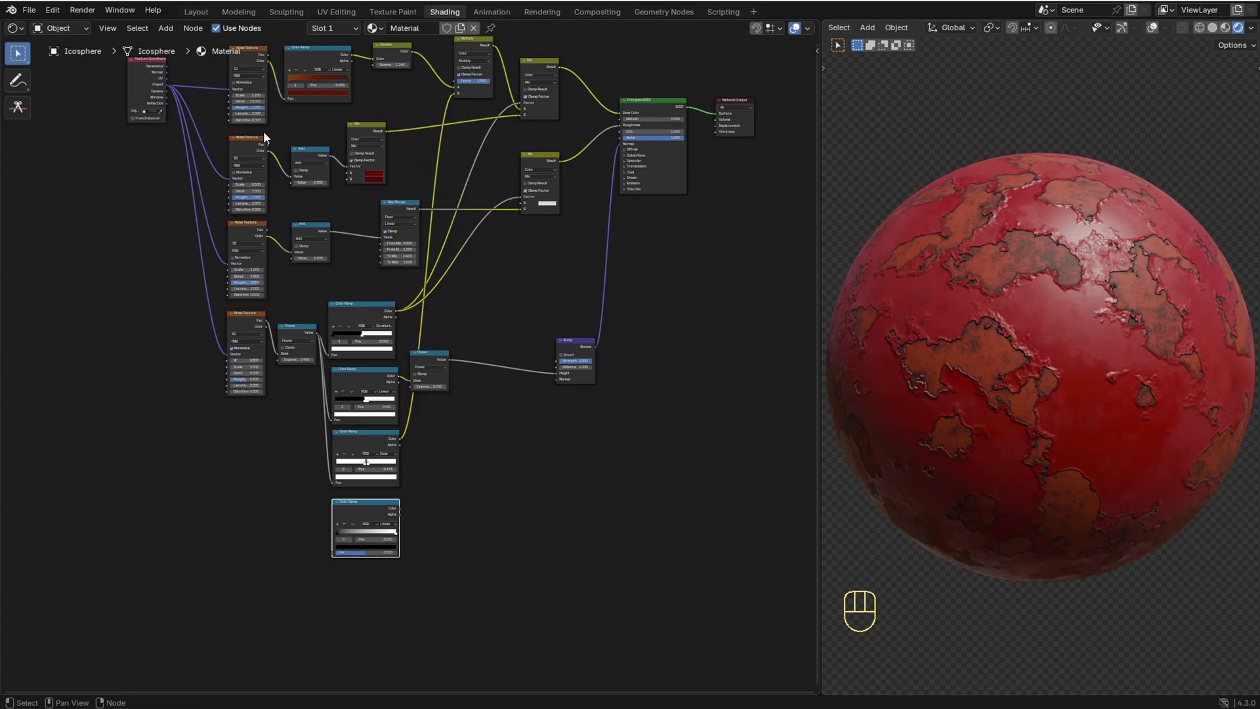
Step: Add a Mix node blending the new colour ramp with the Power output and send its result to the Bump height
middle_click(280, 123)
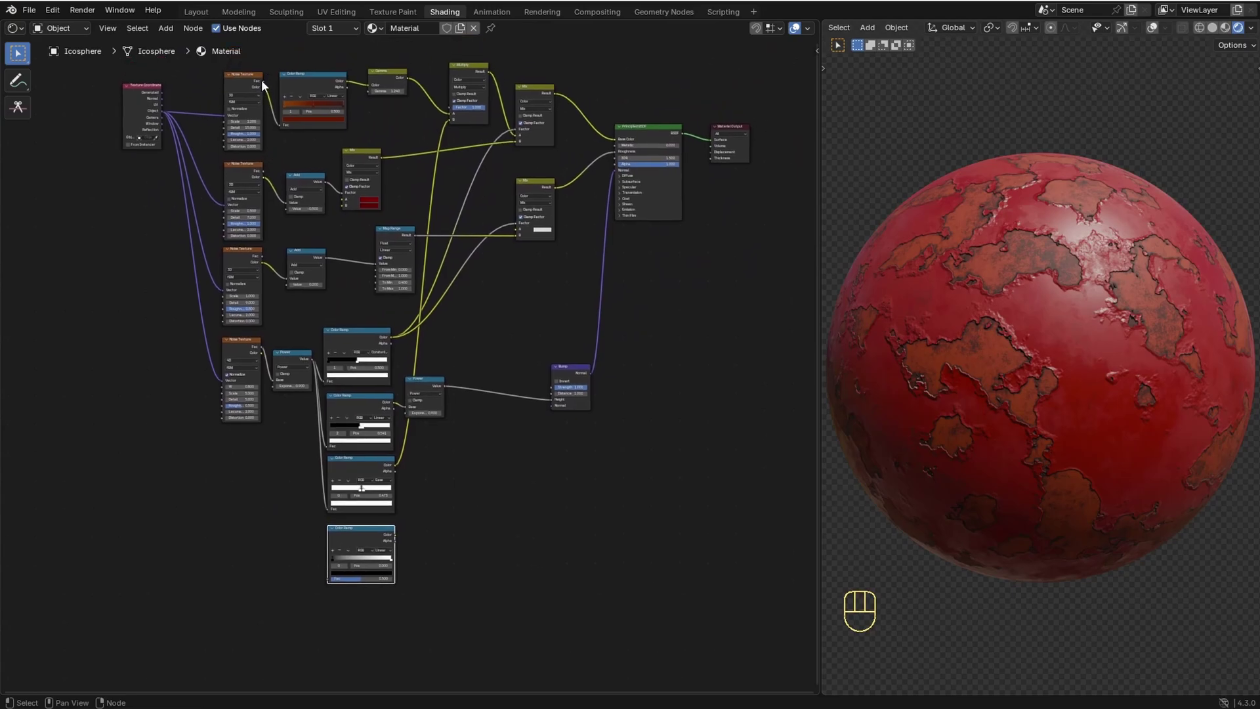
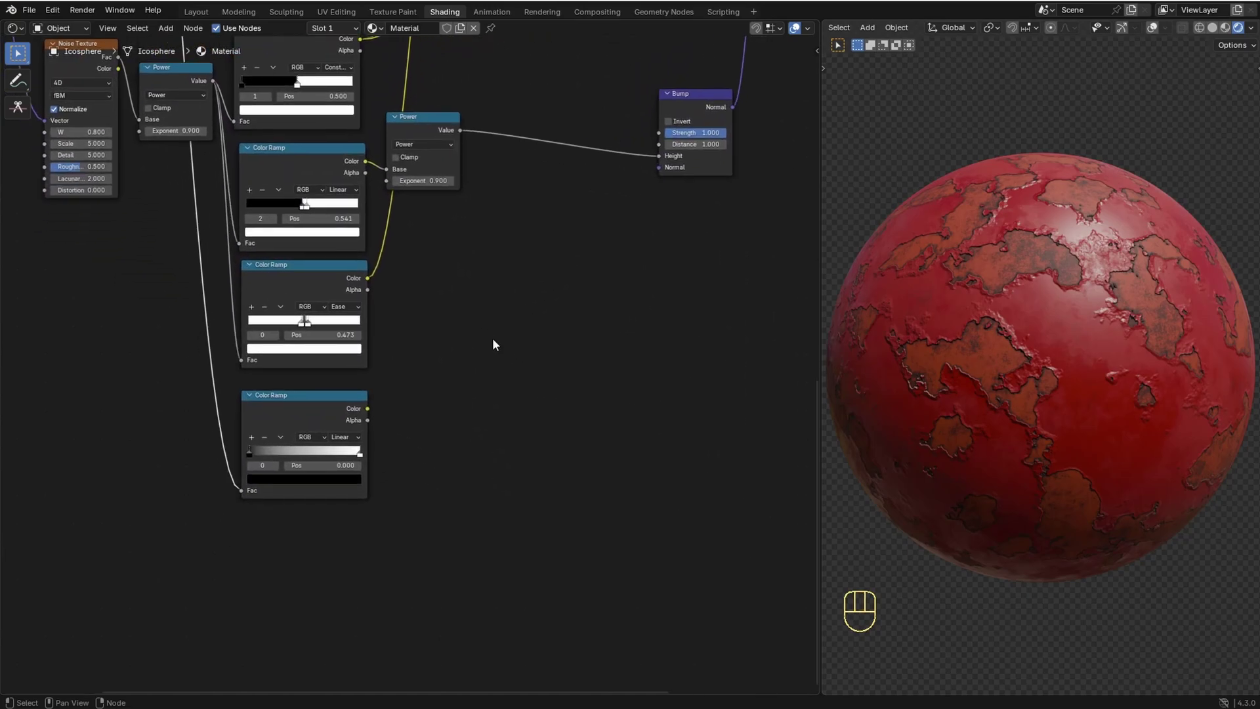
key("shift+a")
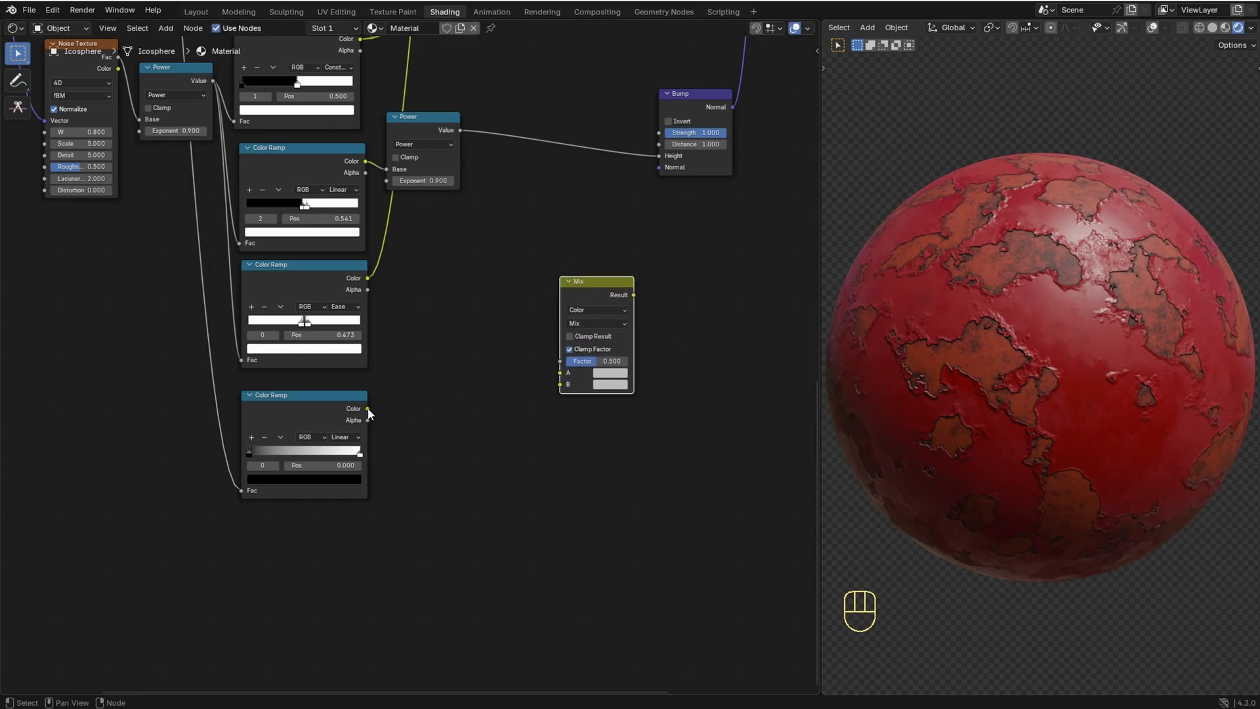
left_click(371, 414)
left_click_drag(424, 415, 559, 376)
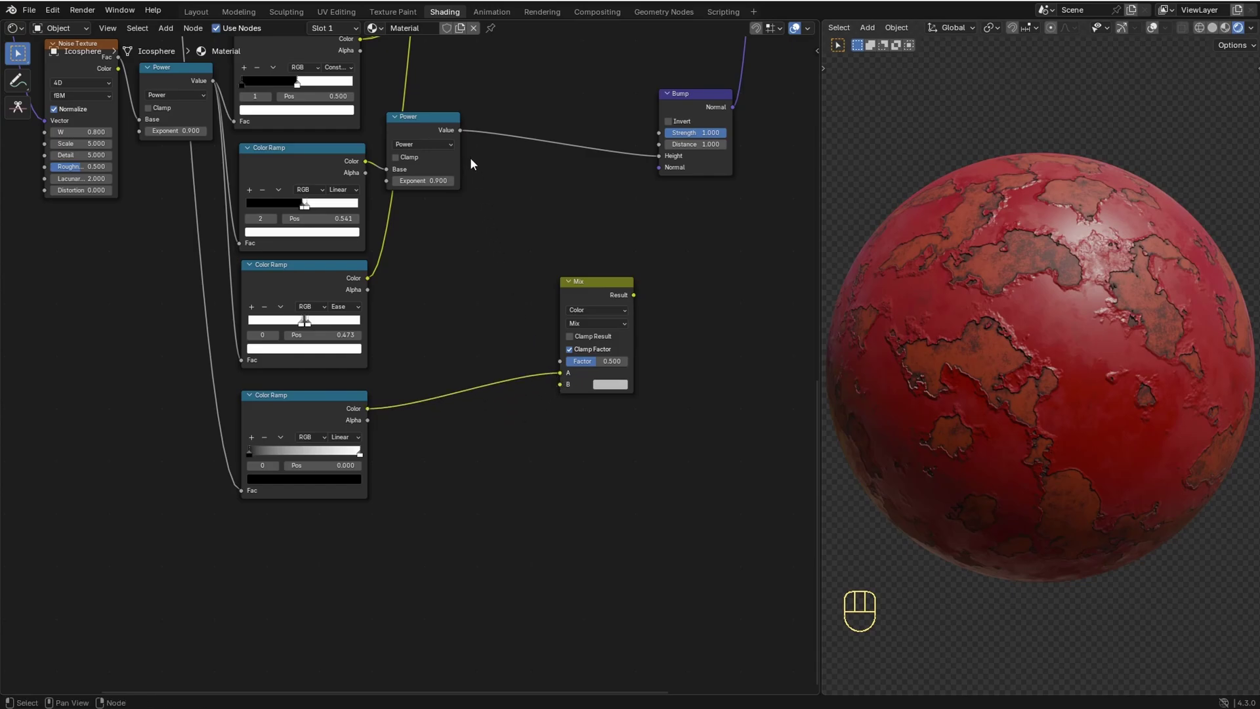
left_click(461, 135)
left_click_drag(472, 220, 554, 392)
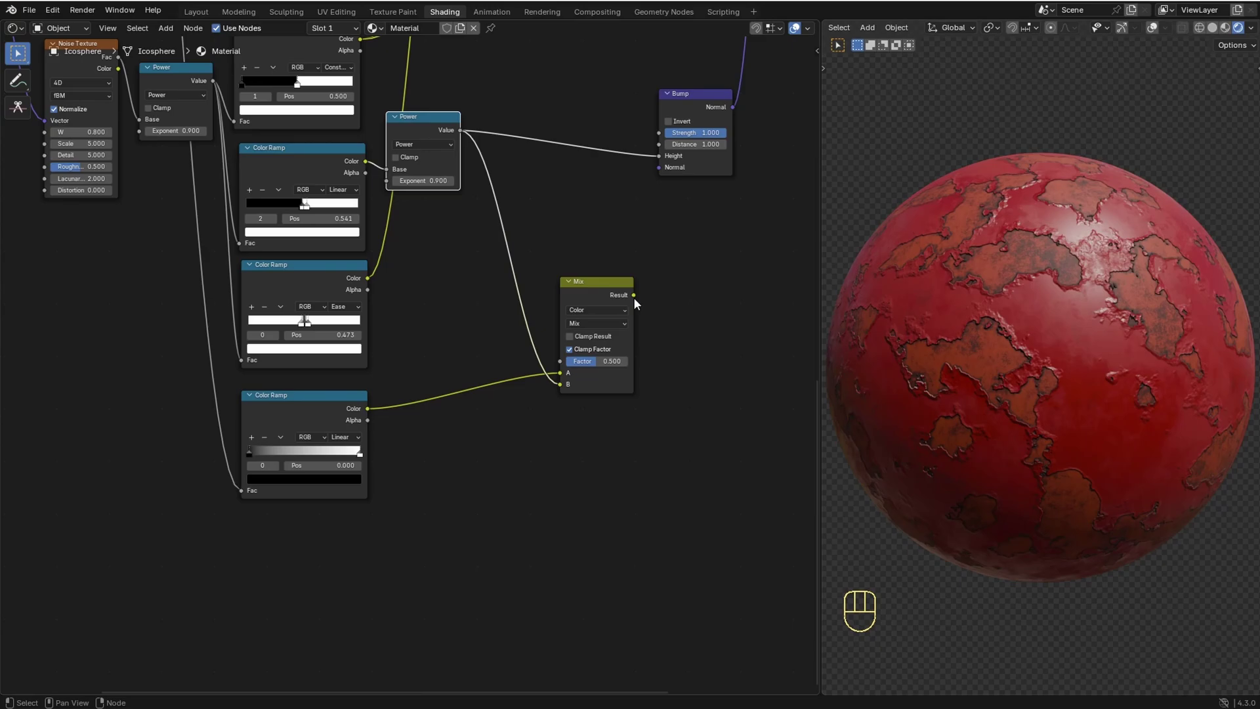
left_click_drag(636, 305, 651, 165)
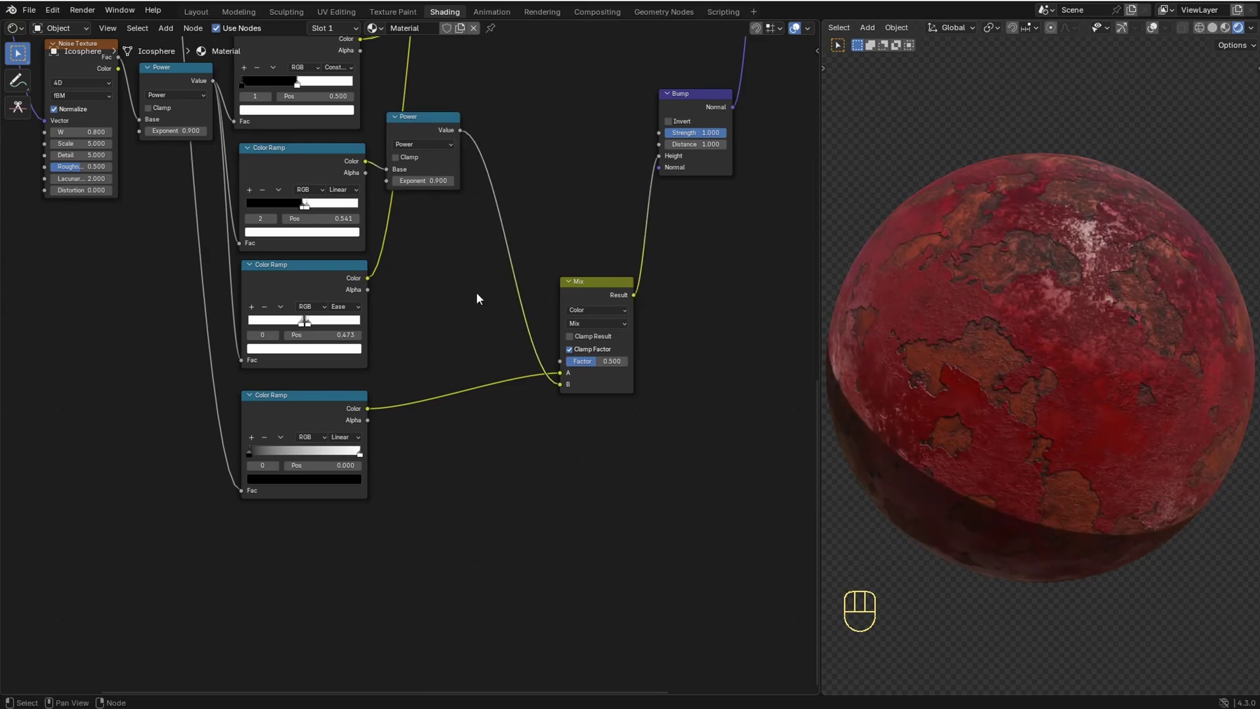
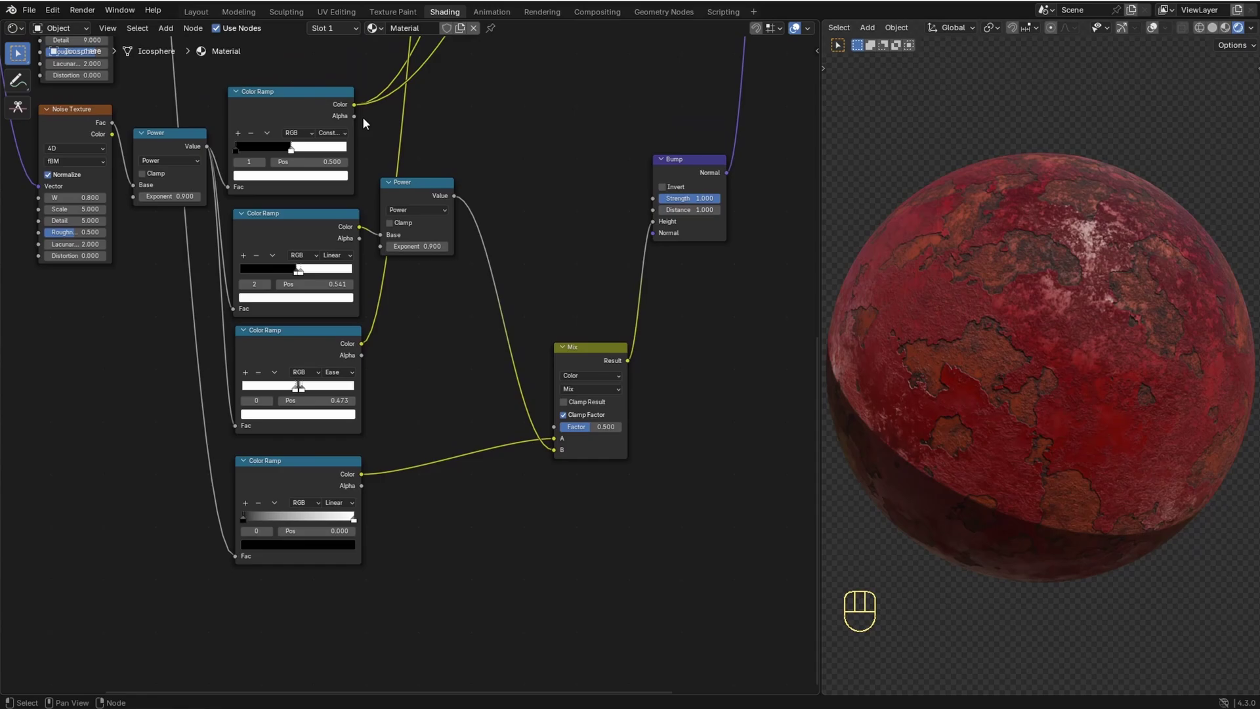
Step: Feed another peeling mask into the Mix factor and inspect the raised paint edges on the sphere
left_click(356, 105)
left_click_drag(369, 131, 558, 436)
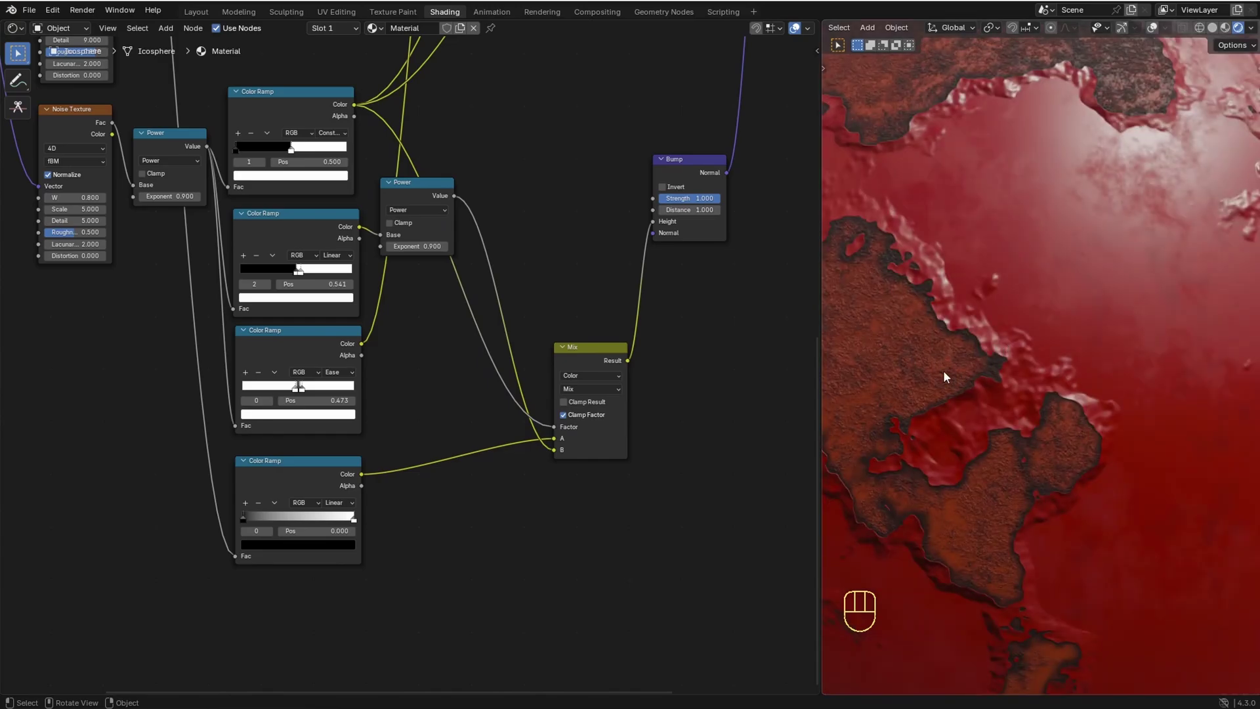
middle_click(1001, 419)
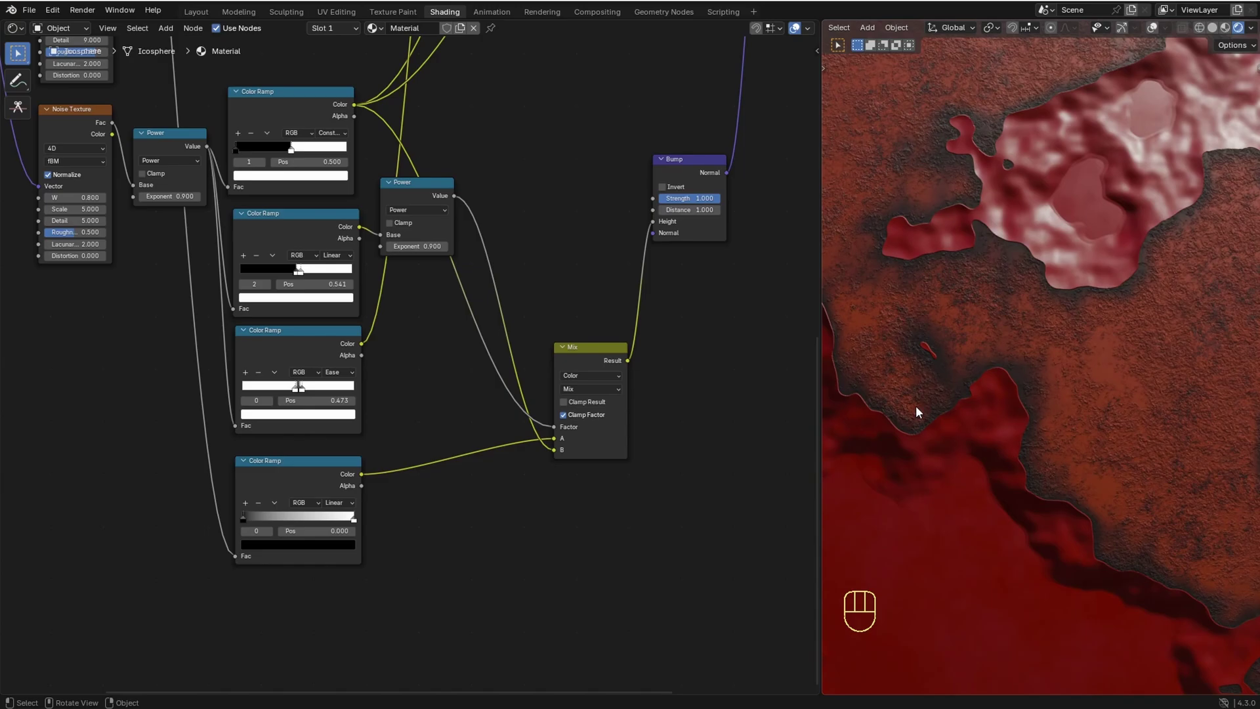
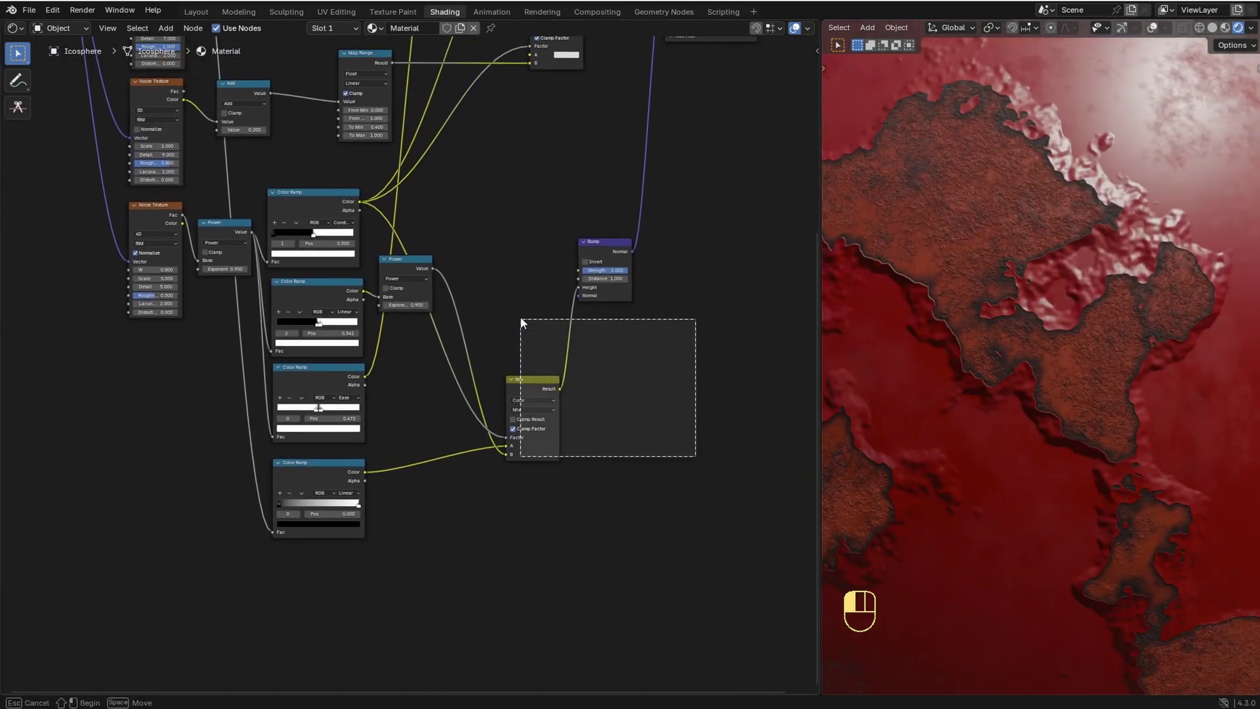
Step: Move the bump Mix and Bump nodes to the right to make room in the node tree
key("g")
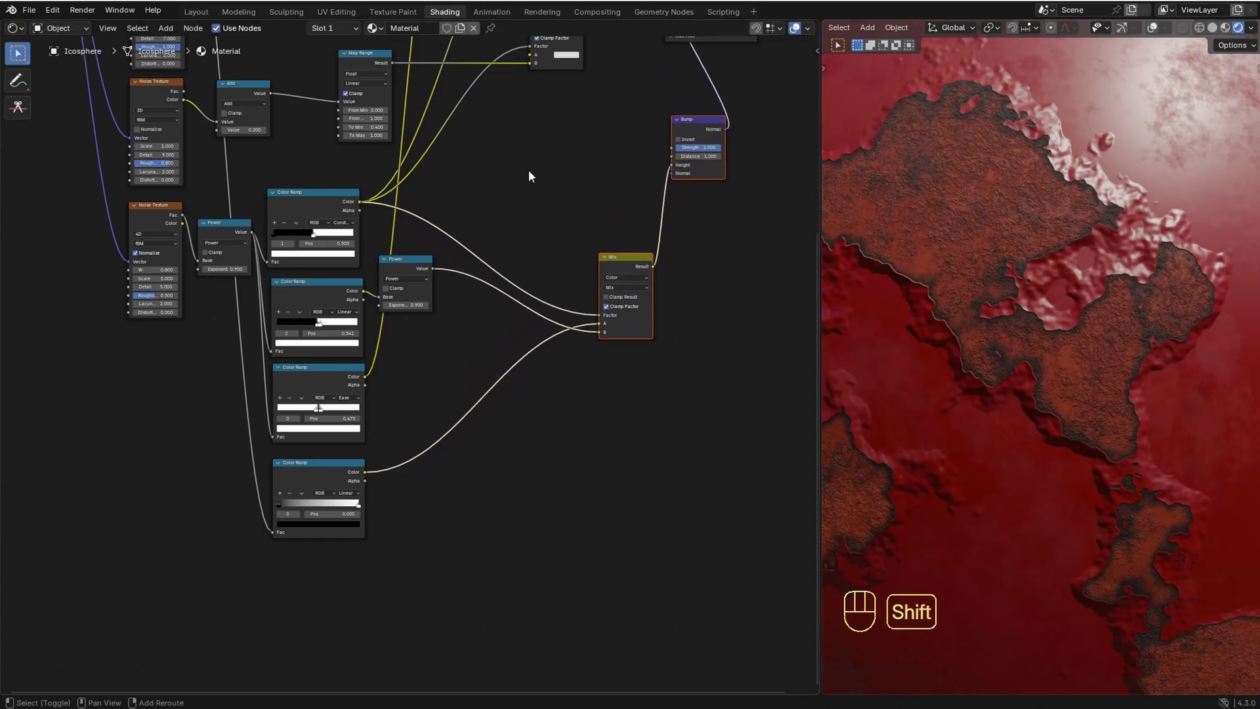
key("shift+a")
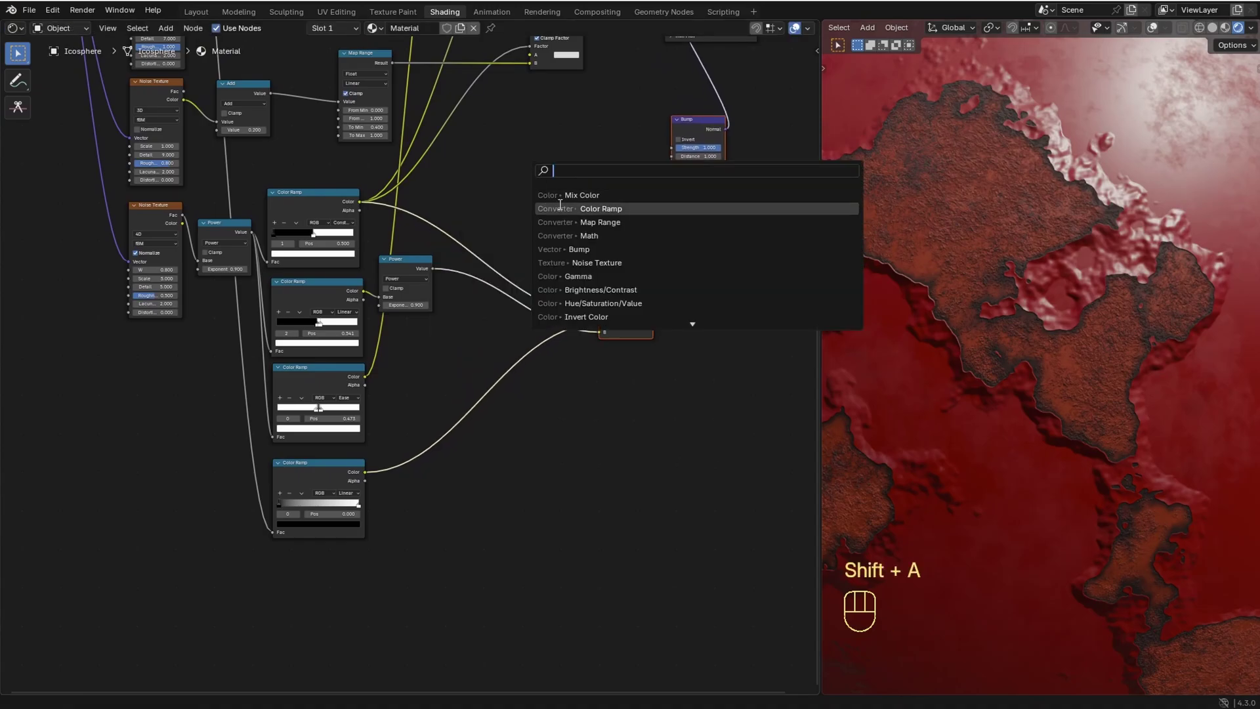
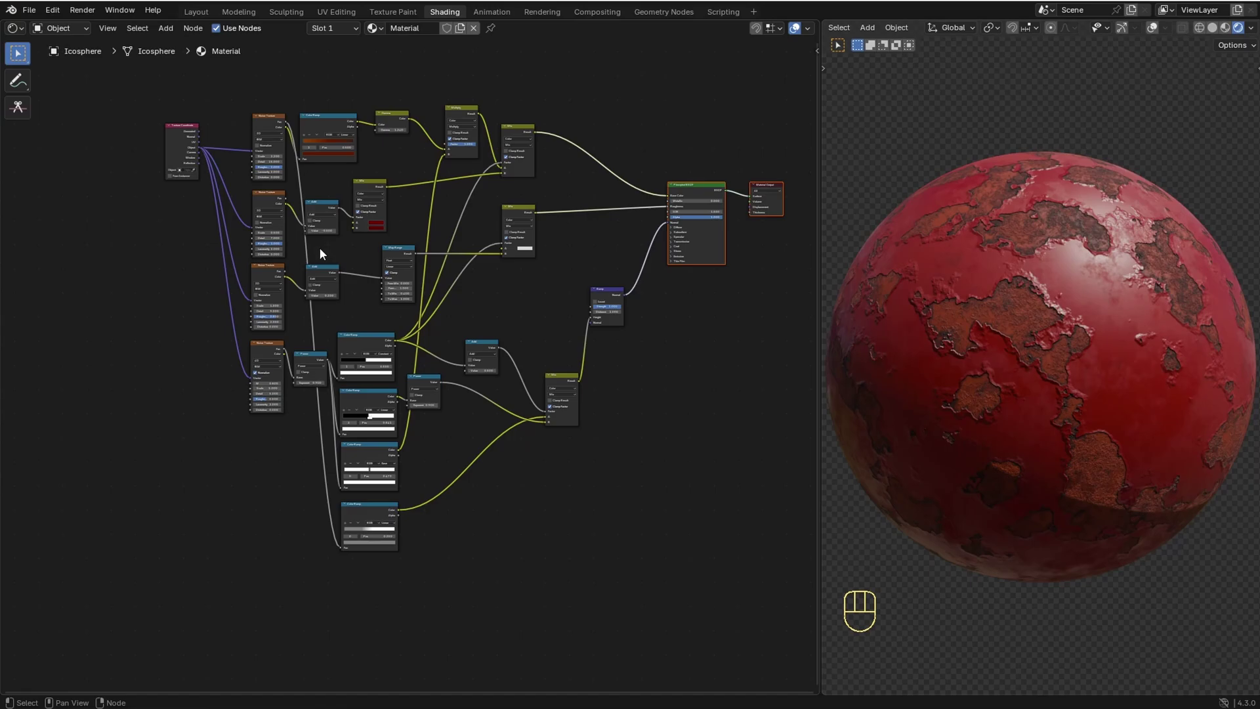
Step: Select the whole material tree and pack it into a node group with Ctrl+G, entering it for editing
left_click_drag(116, 88, 748, 568)
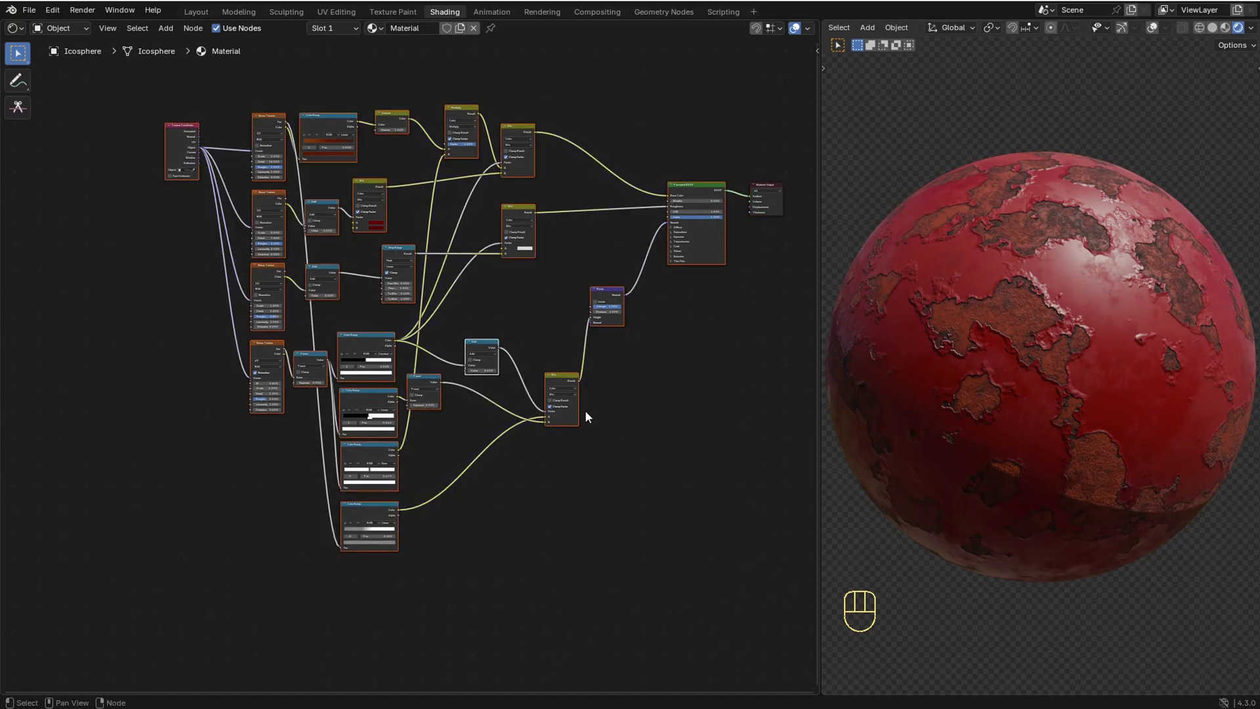
key("ctrl+g")
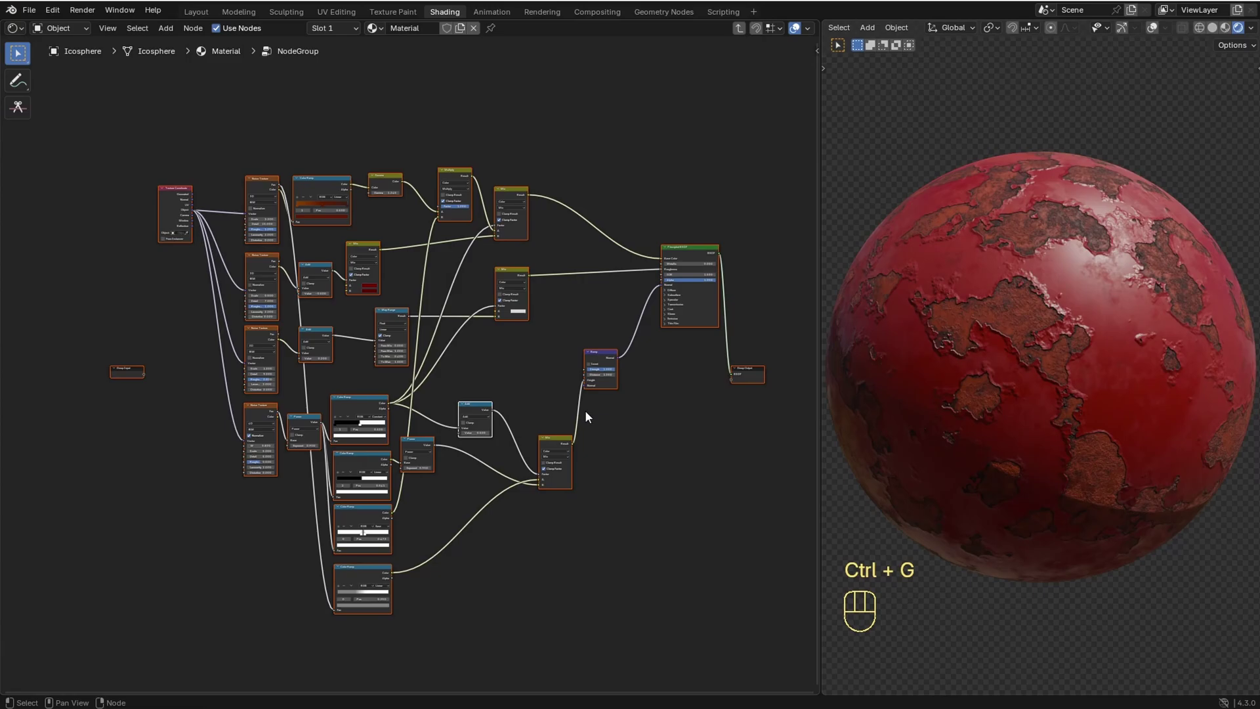
left_click(540, 400)
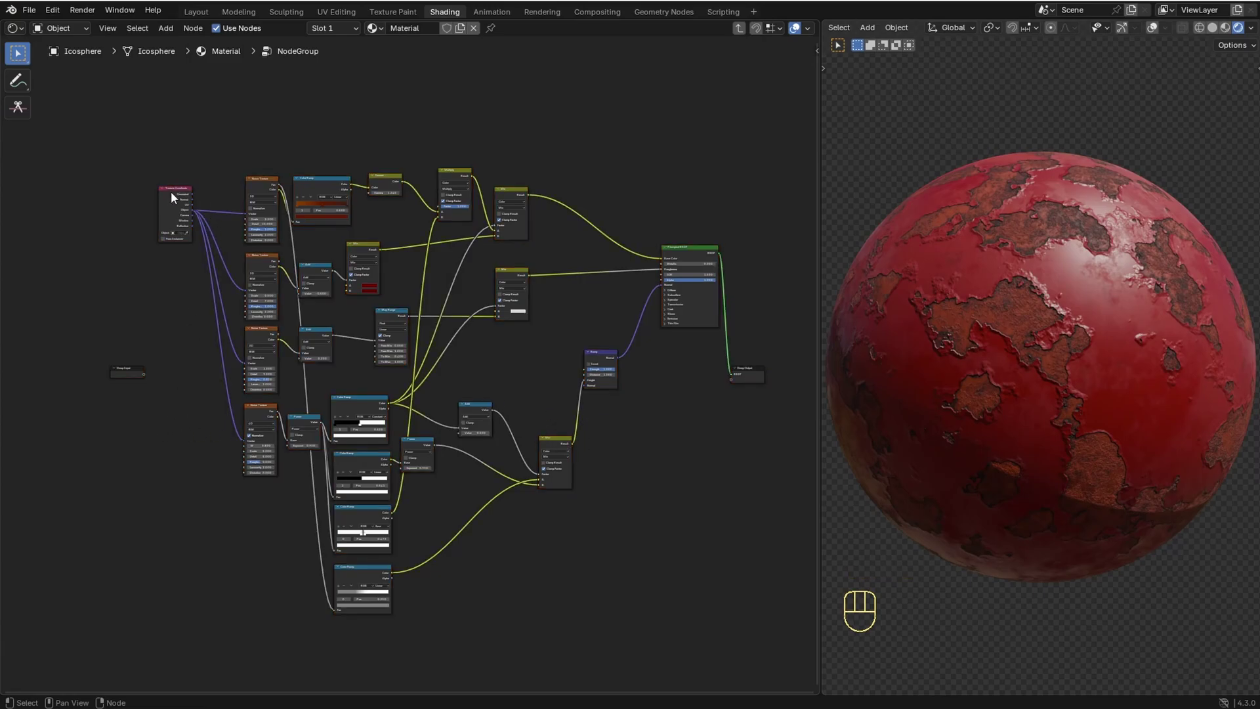
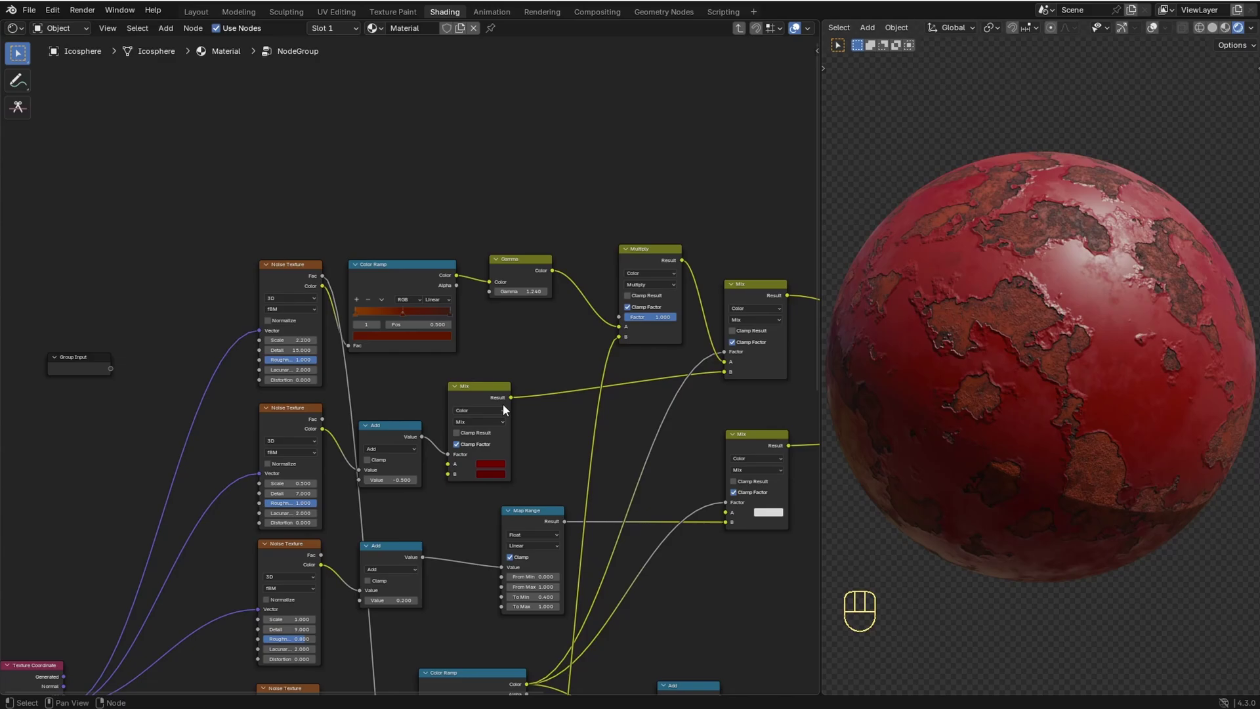
Step: Expose the red and second mix colours, the Add value, the Gamma value and the white mix colour as group inputs
left_click_drag(449, 466, 120, 376)
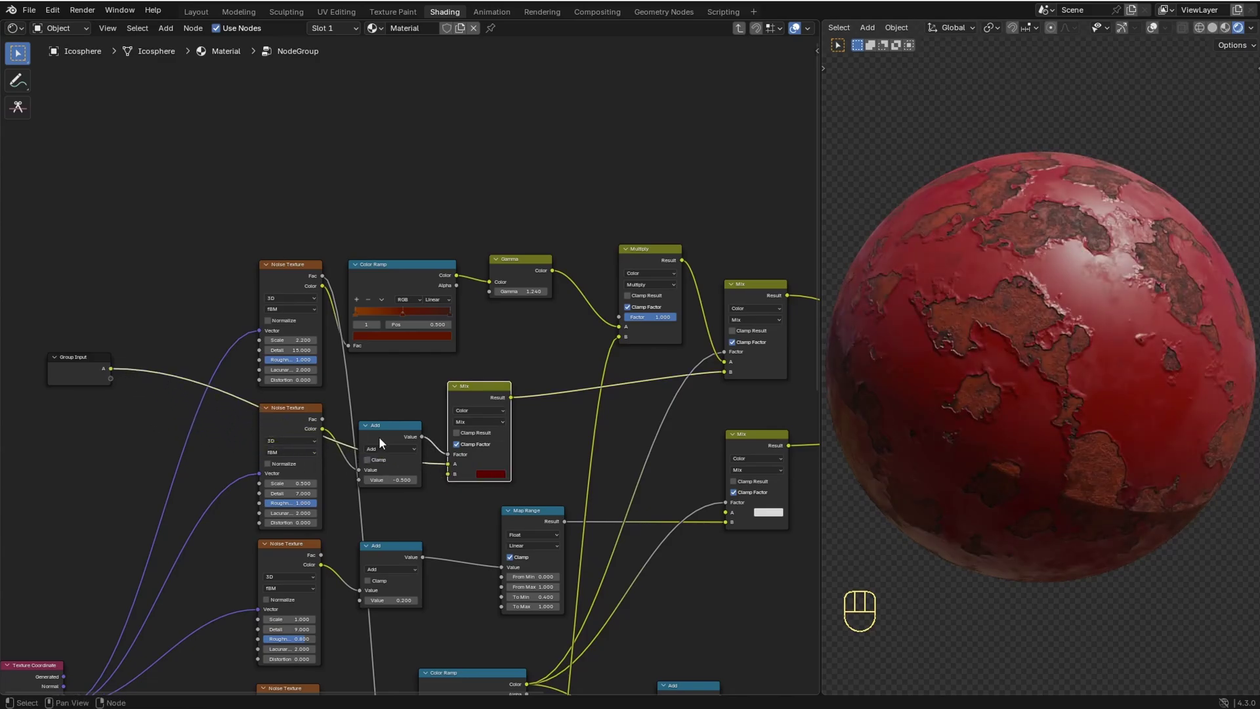
left_click_drag(451, 482, 119, 395)
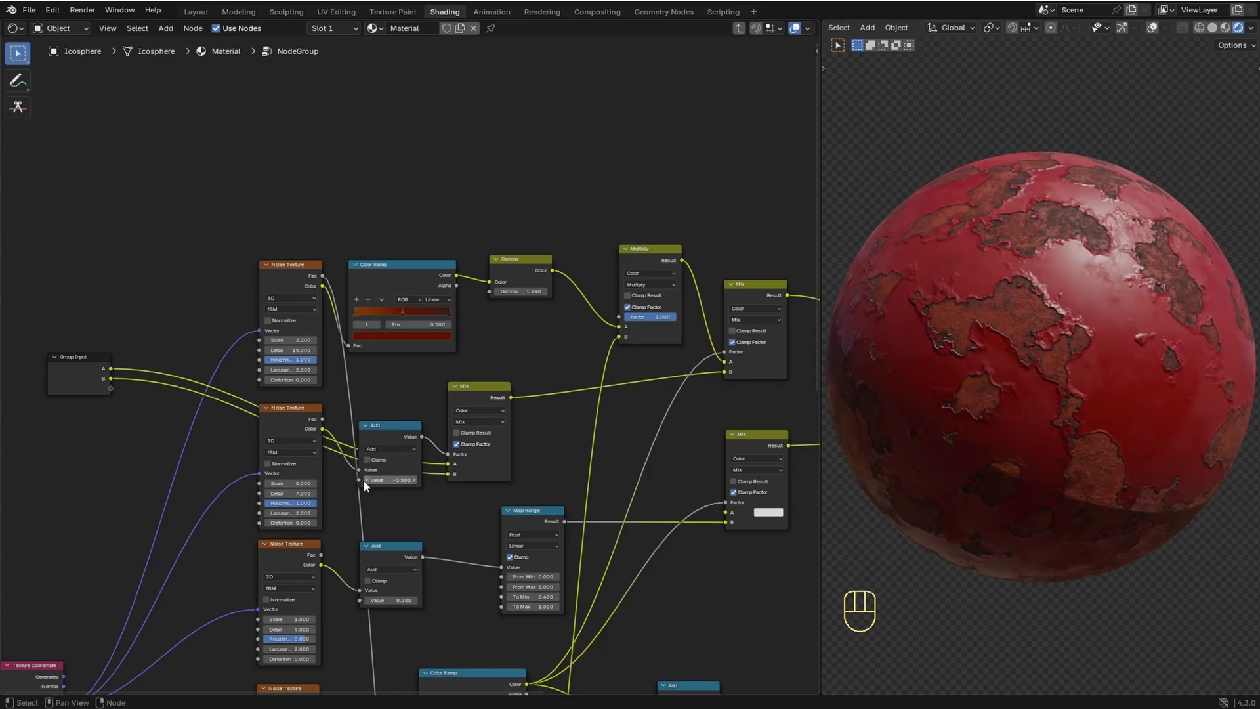
left_click_drag(358, 489, 117, 394)
left_click_drag(451, 356, 120, 411)
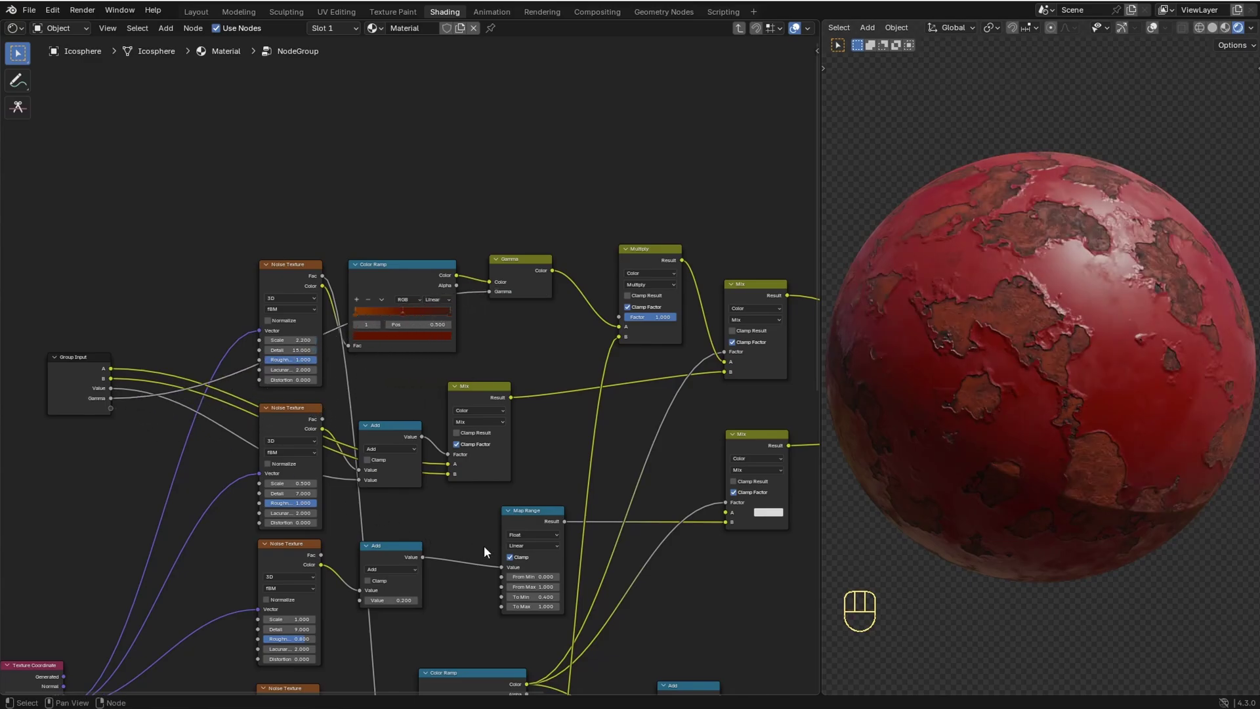
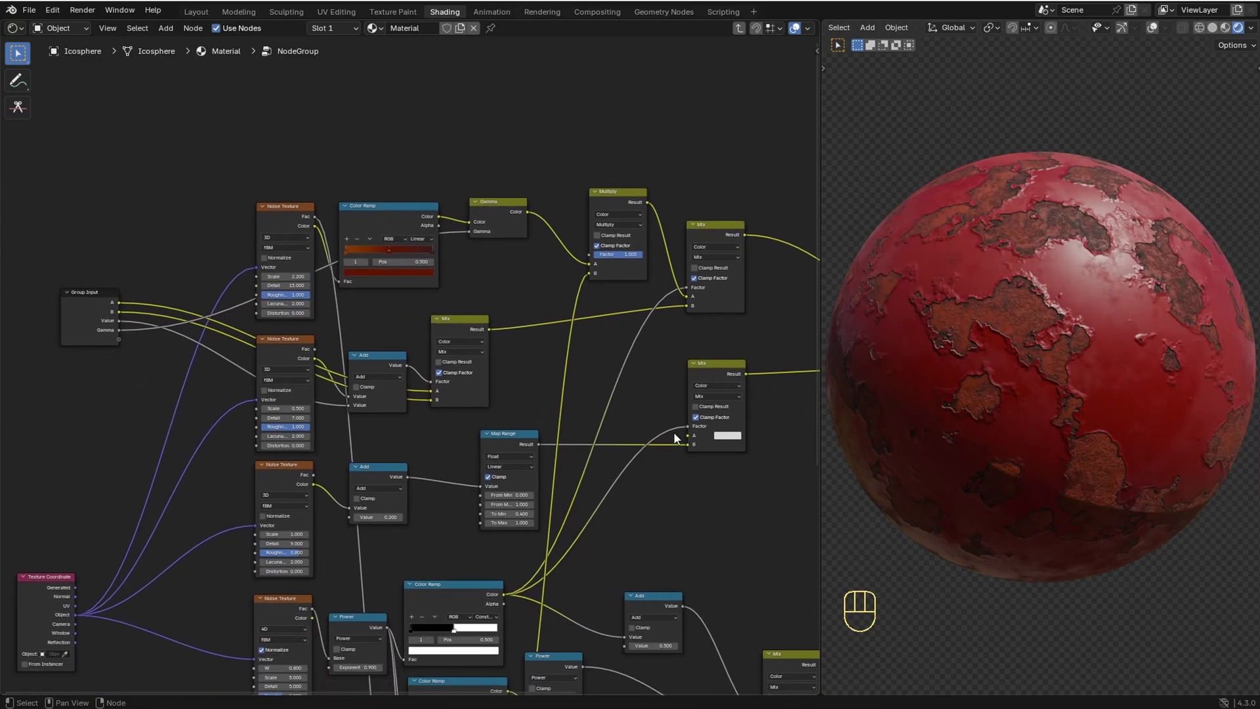
left_click(690, 441)
left_click_drag(559, 440, 127, 356)
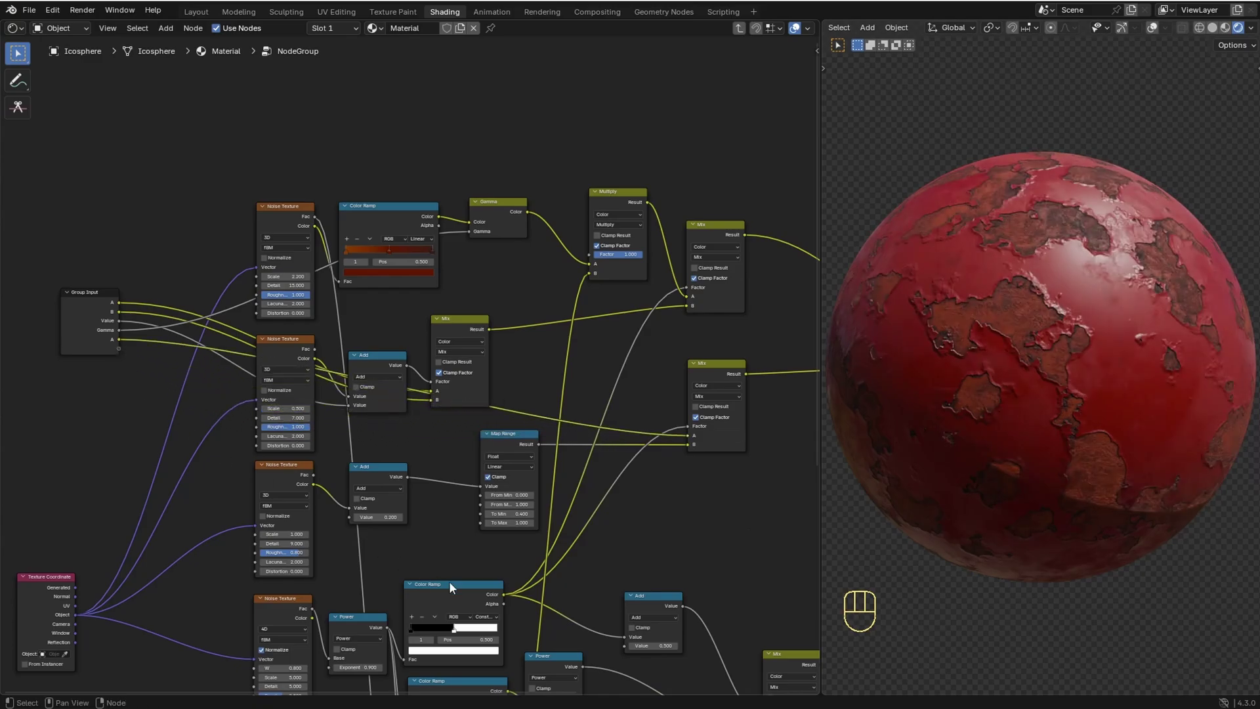
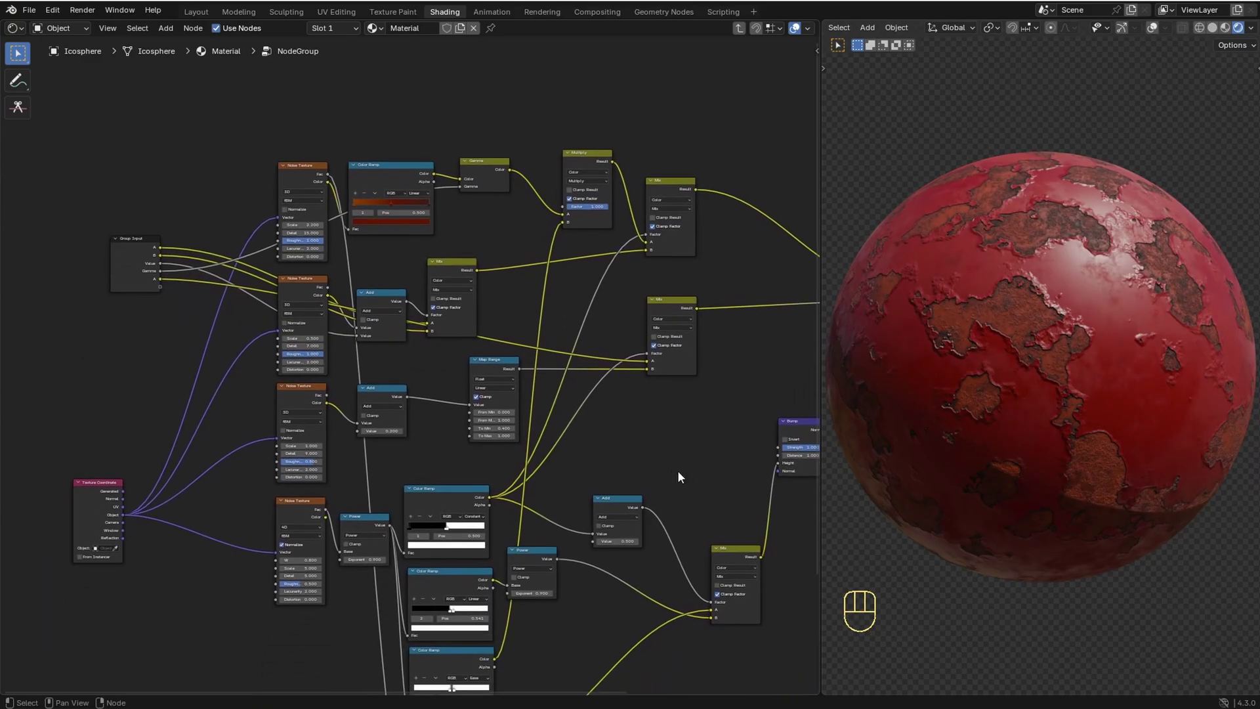
Step: Expose both Power nodes' exponents as new Value group inputs
middle_click(591, 546)
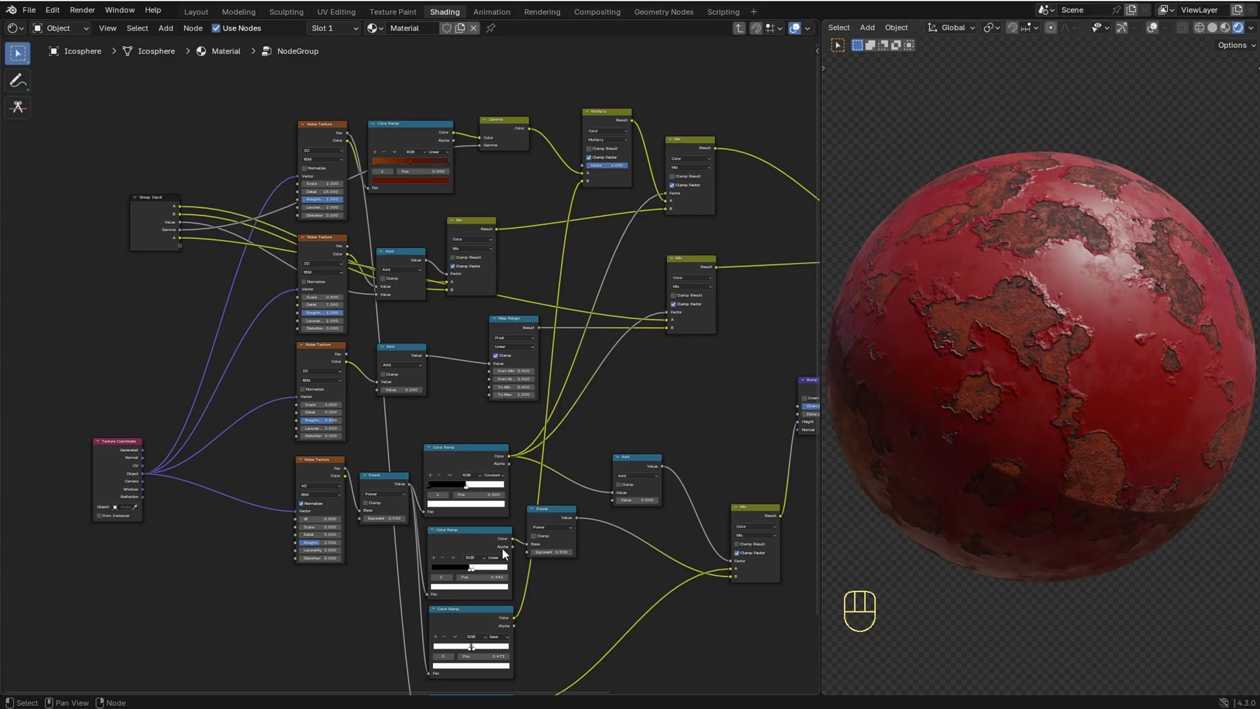
left_click(362, 526)
left_click_drag(342, 513, 187, 256)
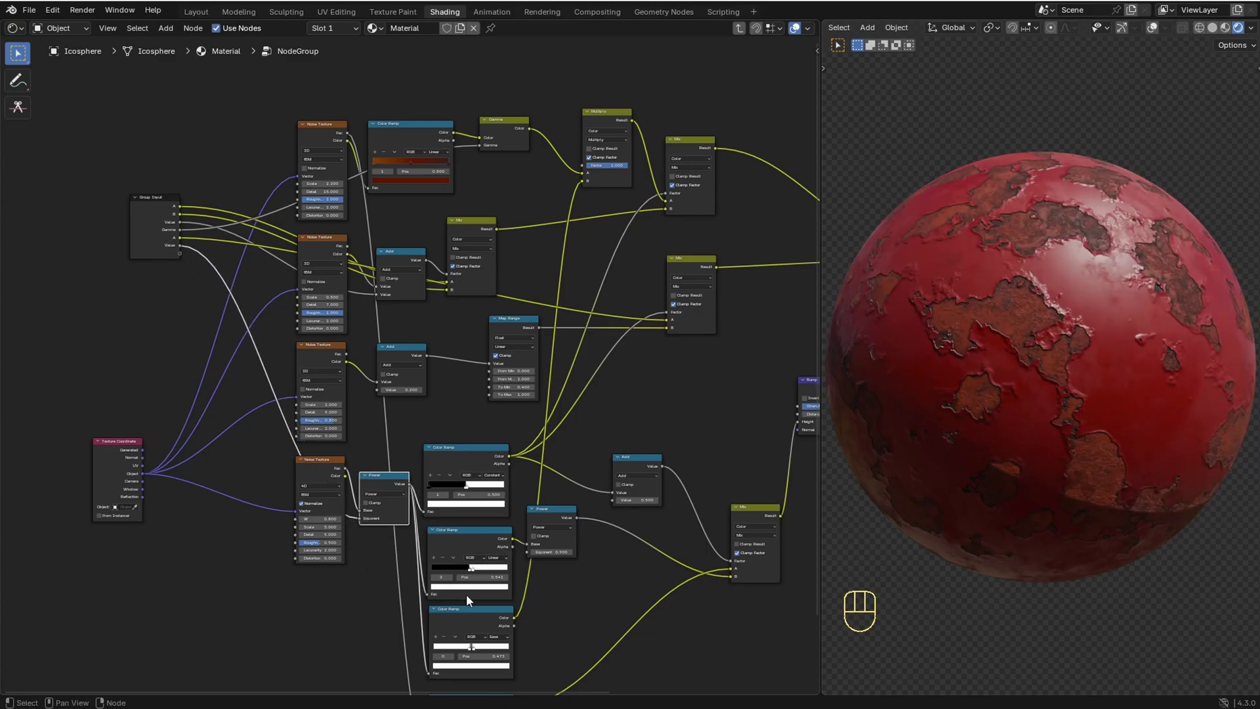
left_click_drag(549, 521, 590, 538)
left_click_drag(505, 563, 185, 266)
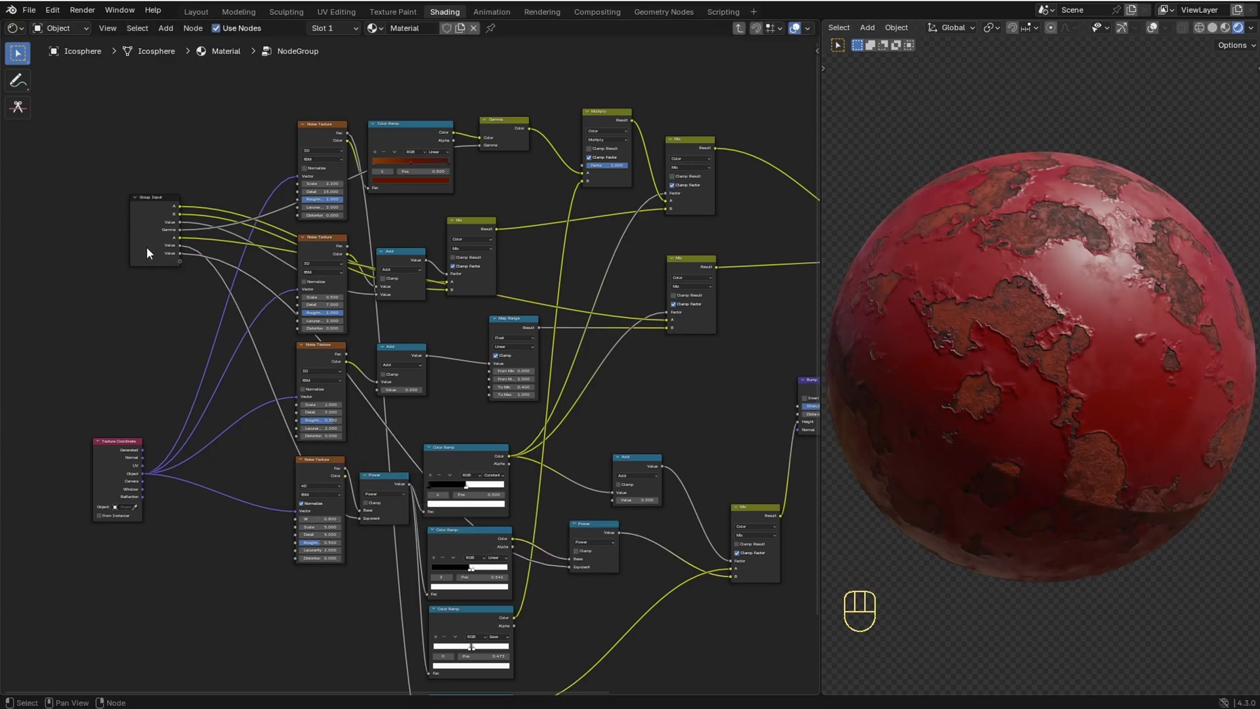
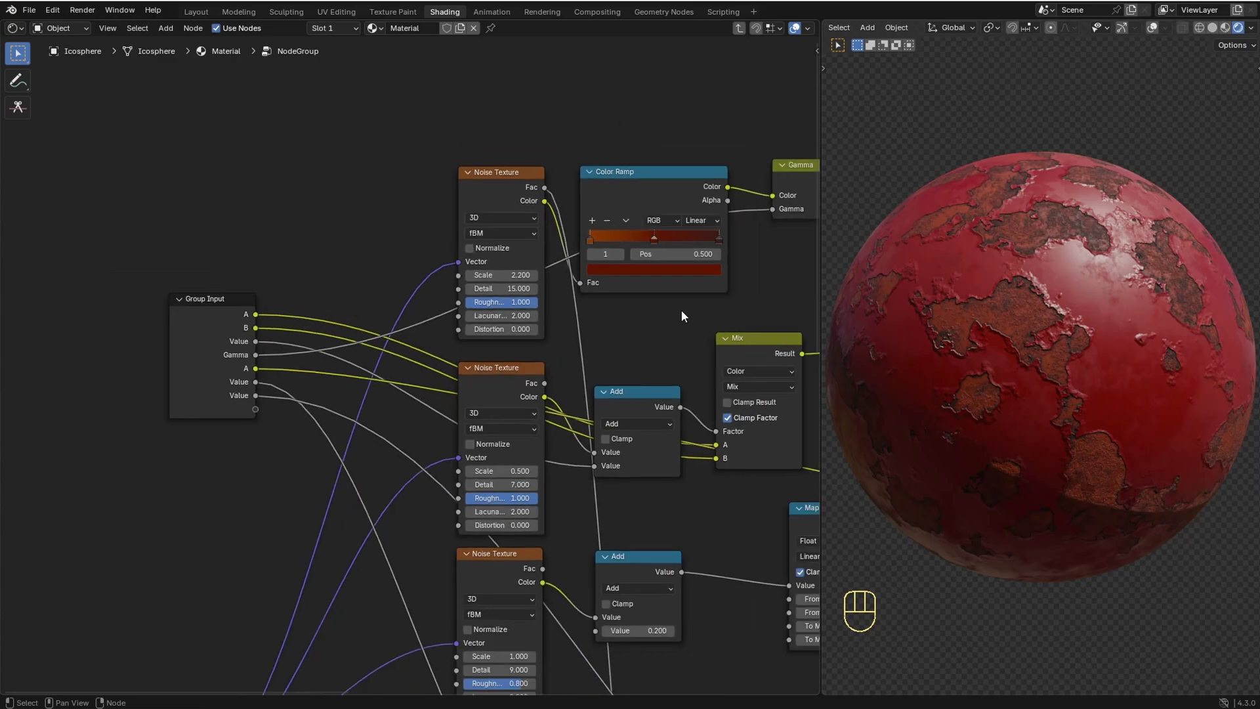
Step: Rename the group's colour inputs in Group Sockets, then exit to the material with the Peeling Paint group
key("n")
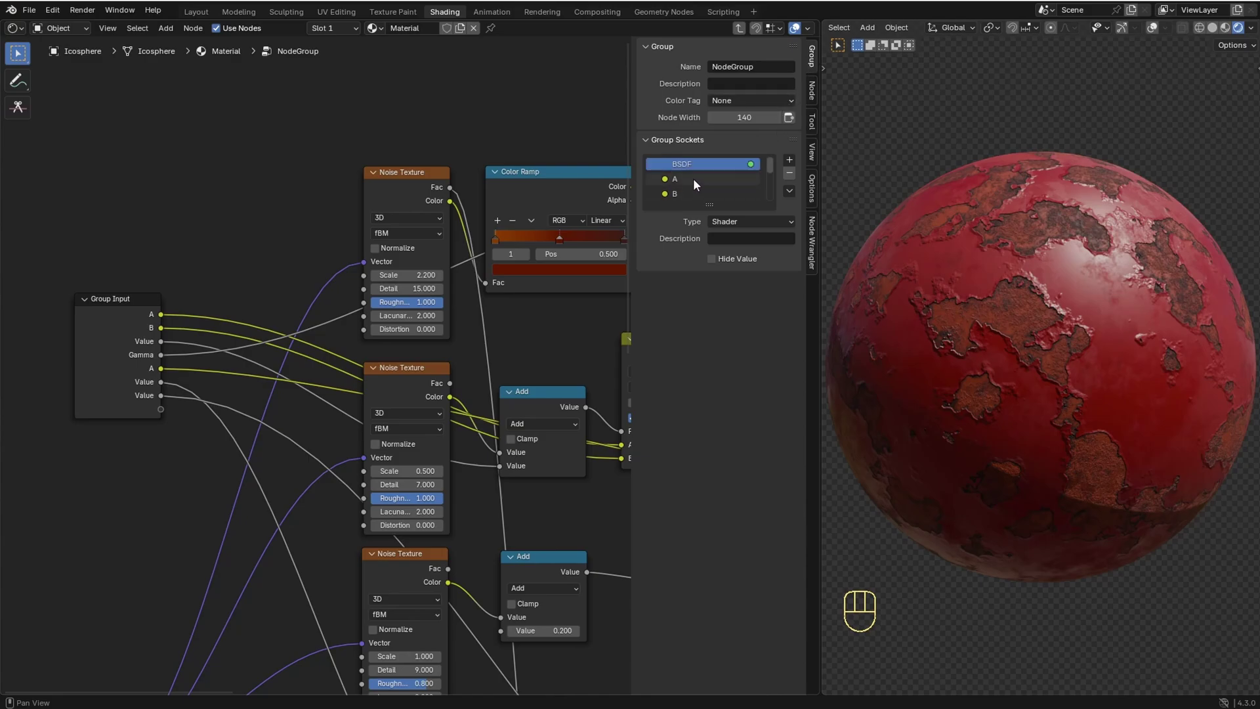
double_click(695, 181)
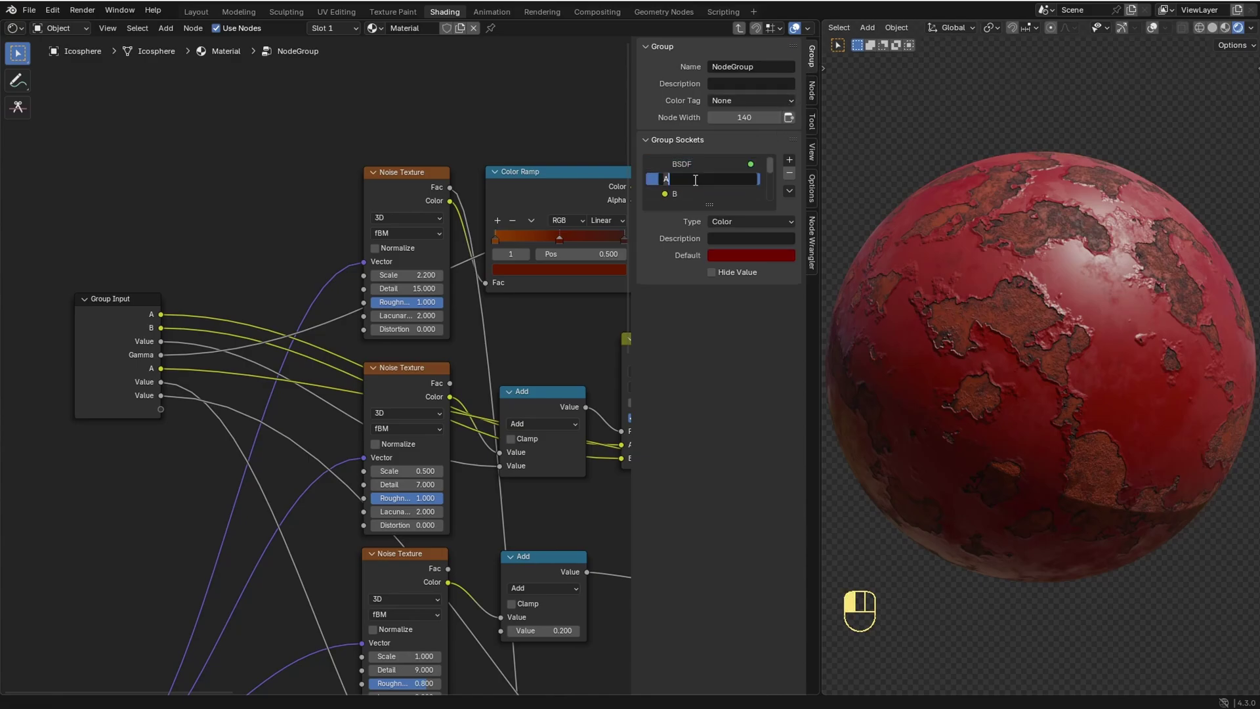
key("shift+BackSpace")
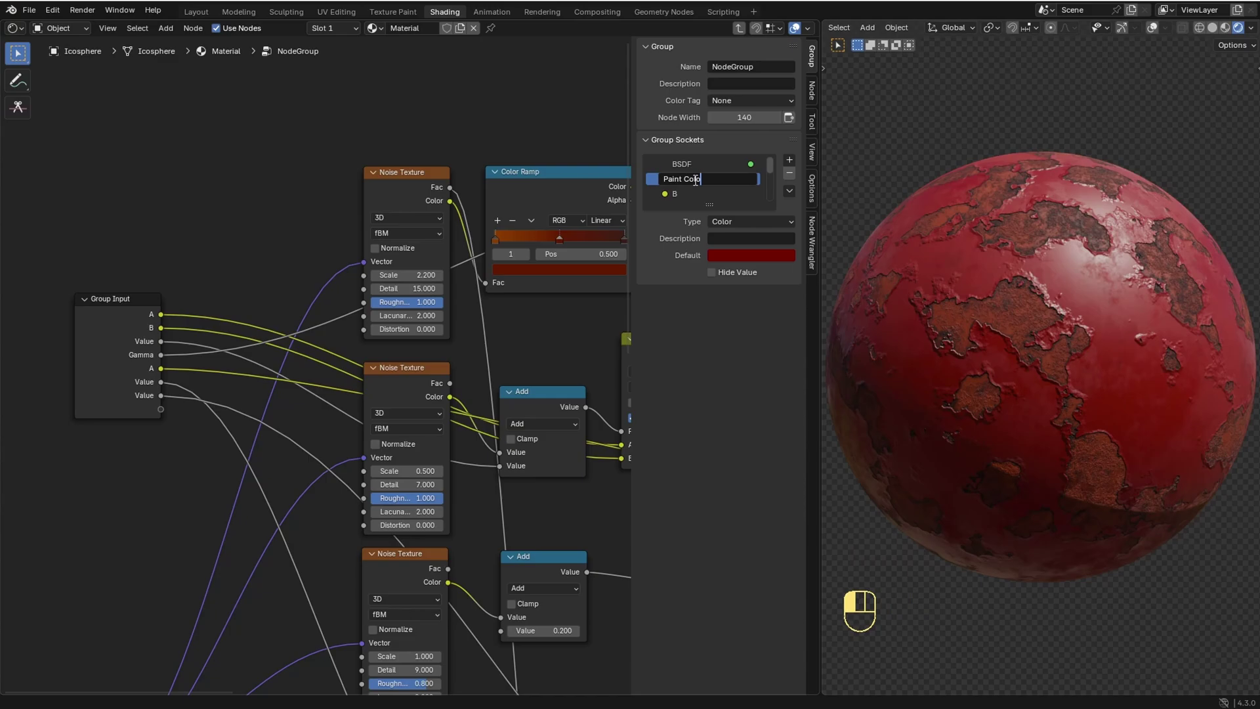
left_click(695, 195)
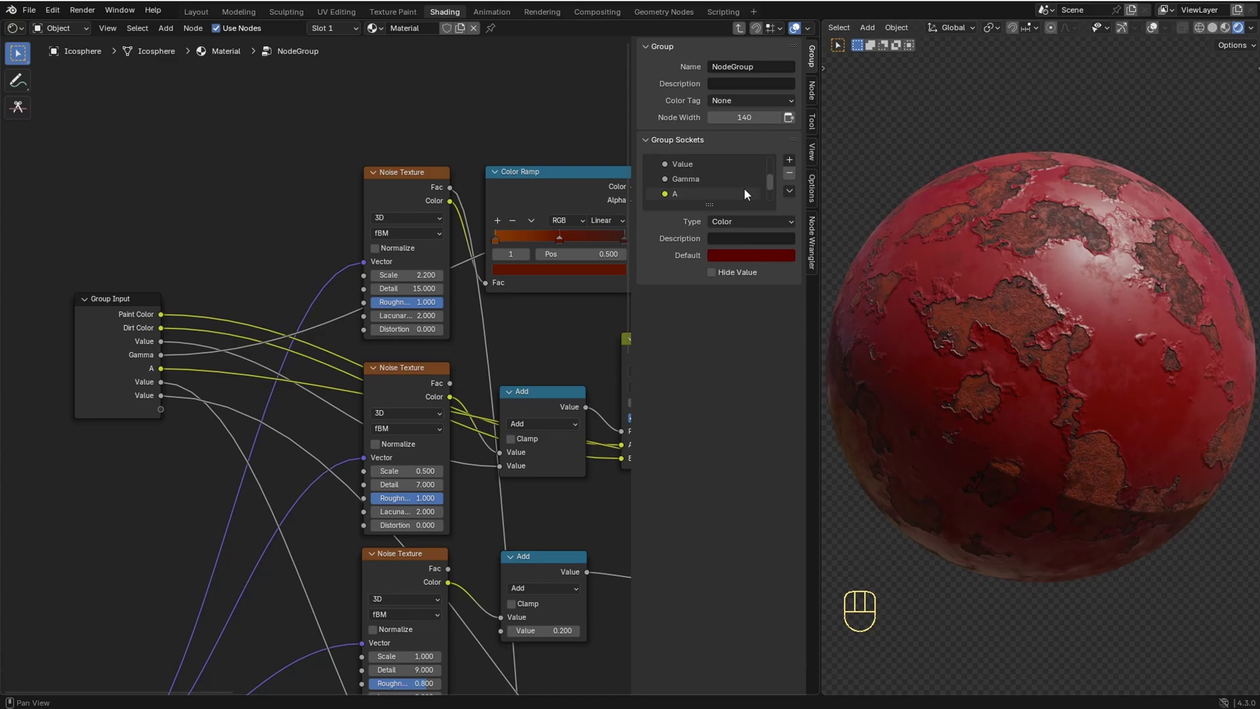
key("Tab")
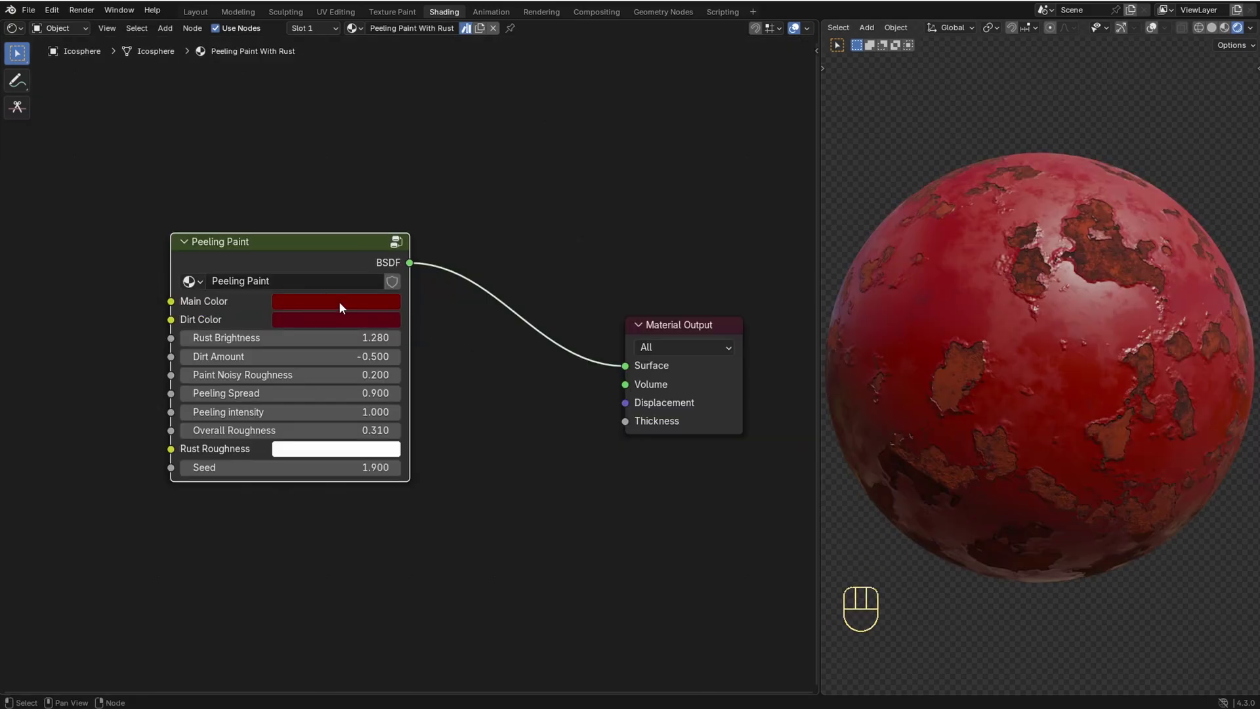